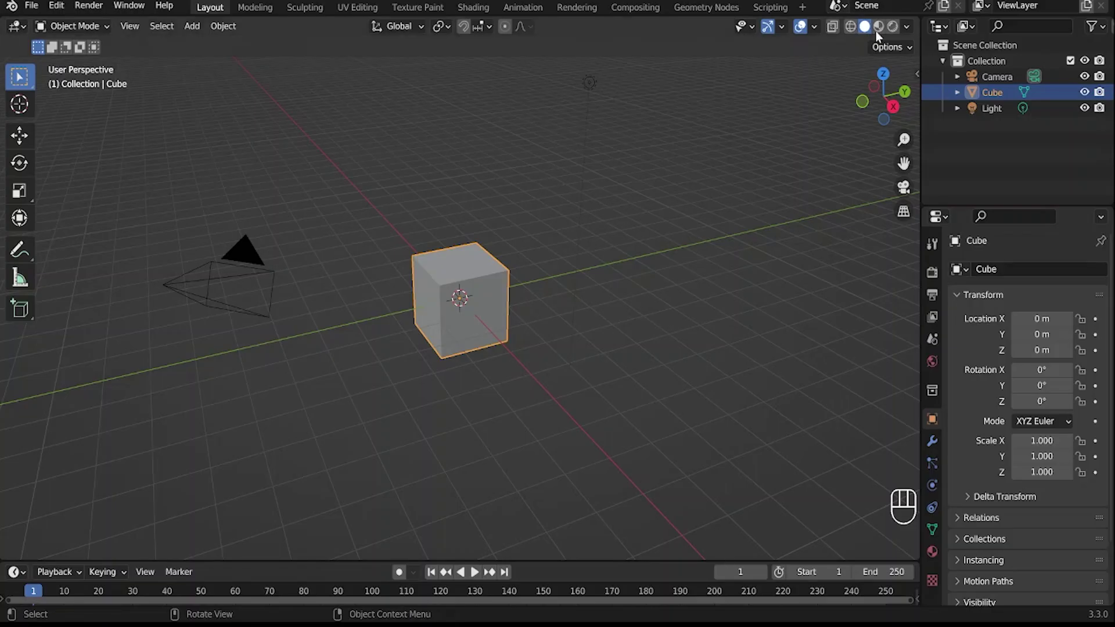
Give the selected cube a Subdivision Surface modifier with raised levels so it becomes a smooth ball.
{"action": "left_click_drag", "start_coordinate": [906, 34], "coordinate": [618, 336]}
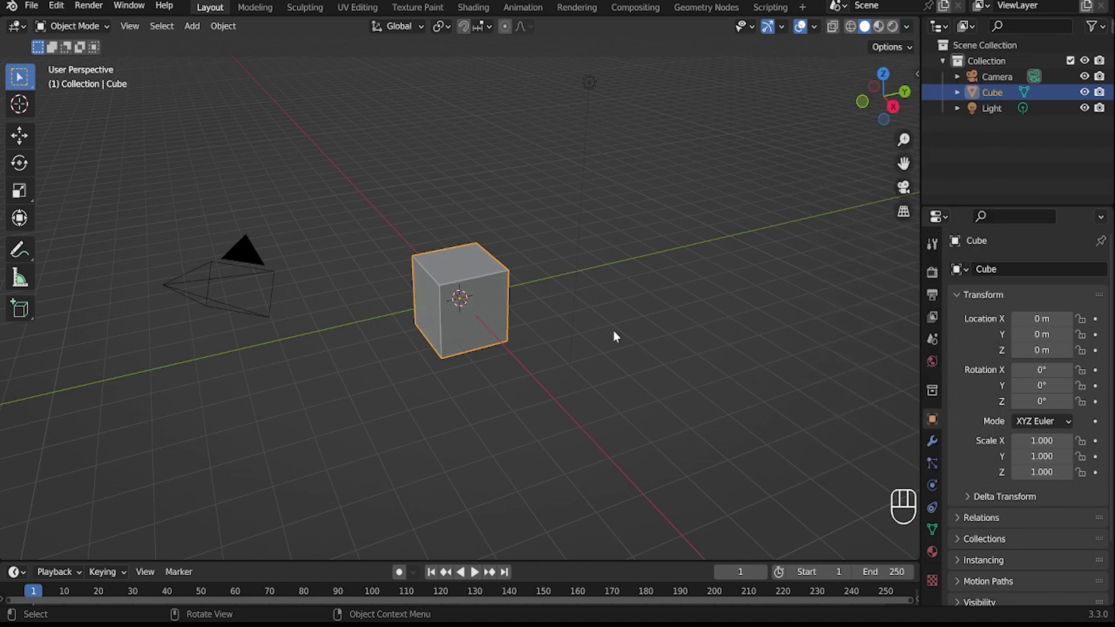
{"action": "left_click", "coordinate": [258, 293]}
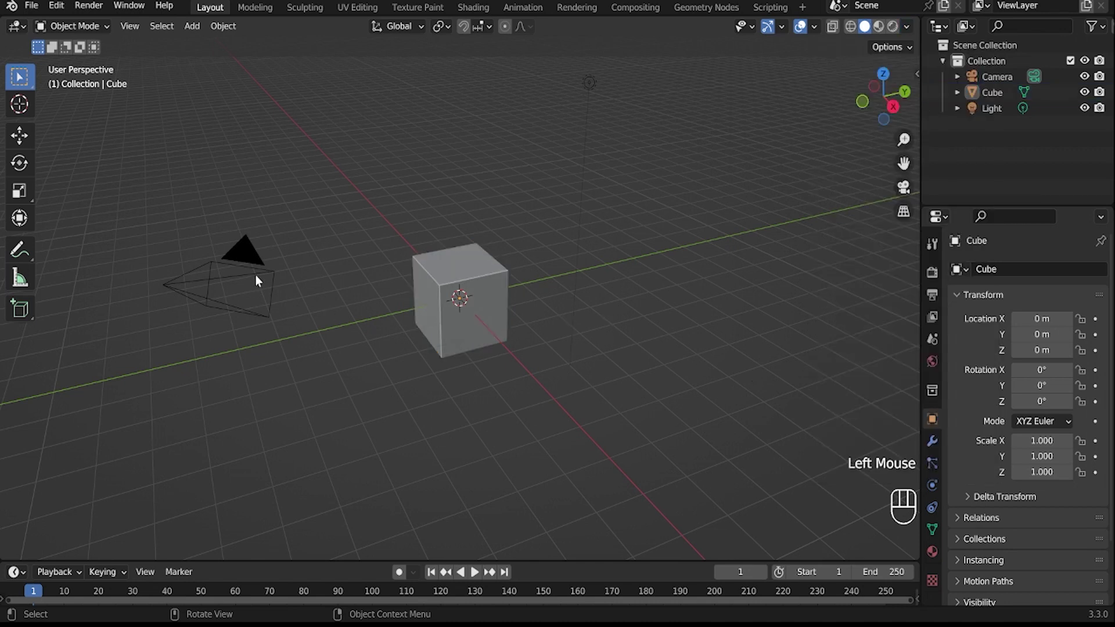
{"action": "left_click", "coordinate": [438, 281]}
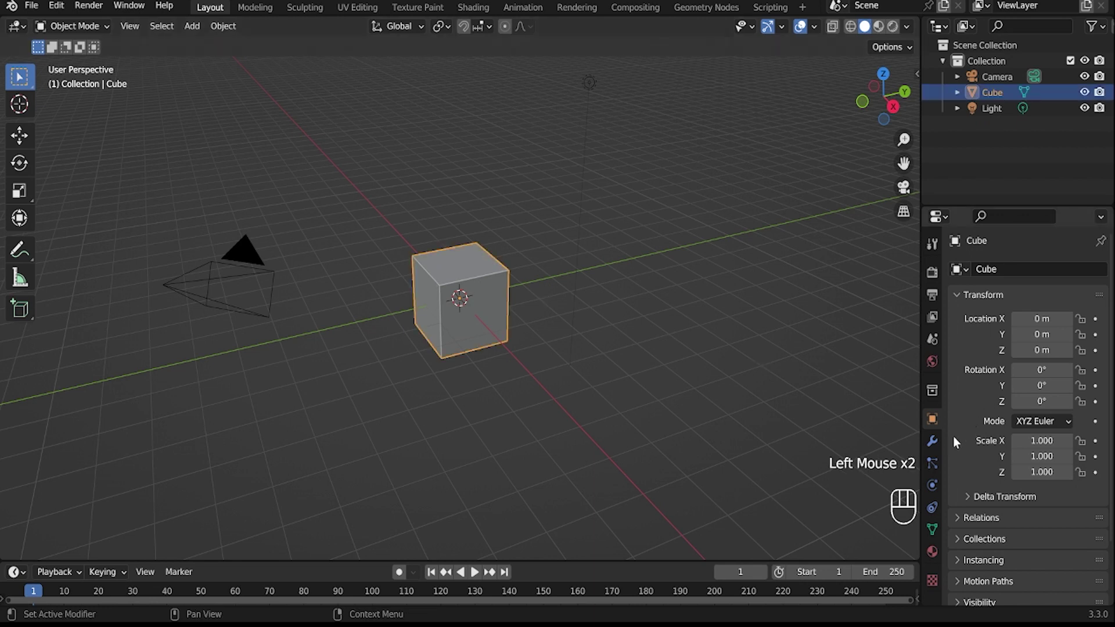
{"action": "left_click", "coordinate": [932, 443]}
{"action": "left_click", "coordinate": [1007, 281]}
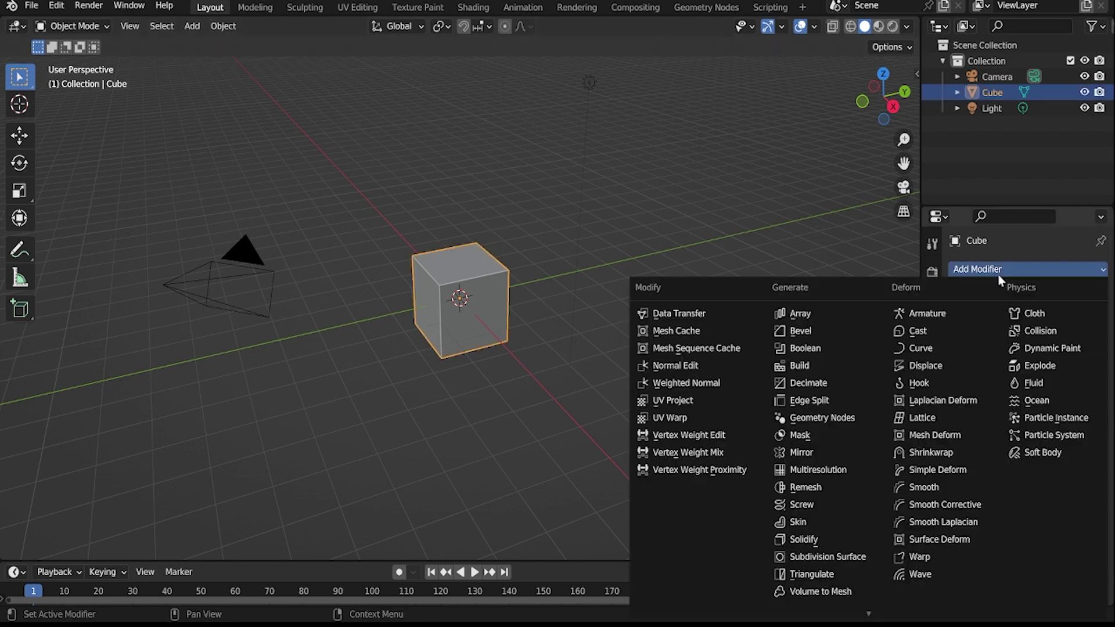
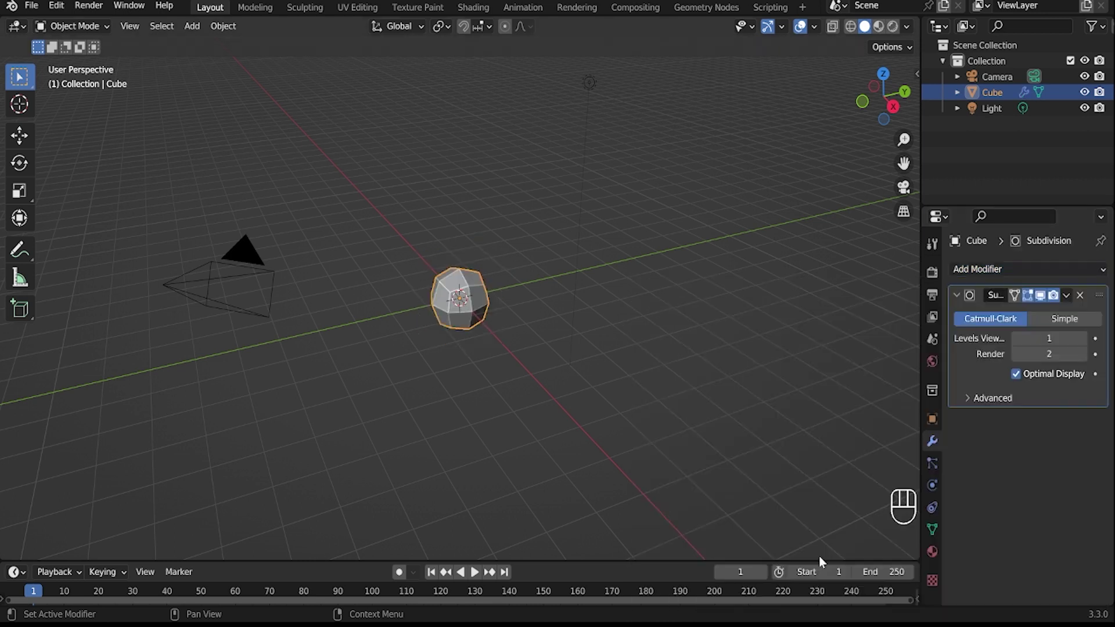
{"action": "left_click", "coordinate": [1083, 345]}
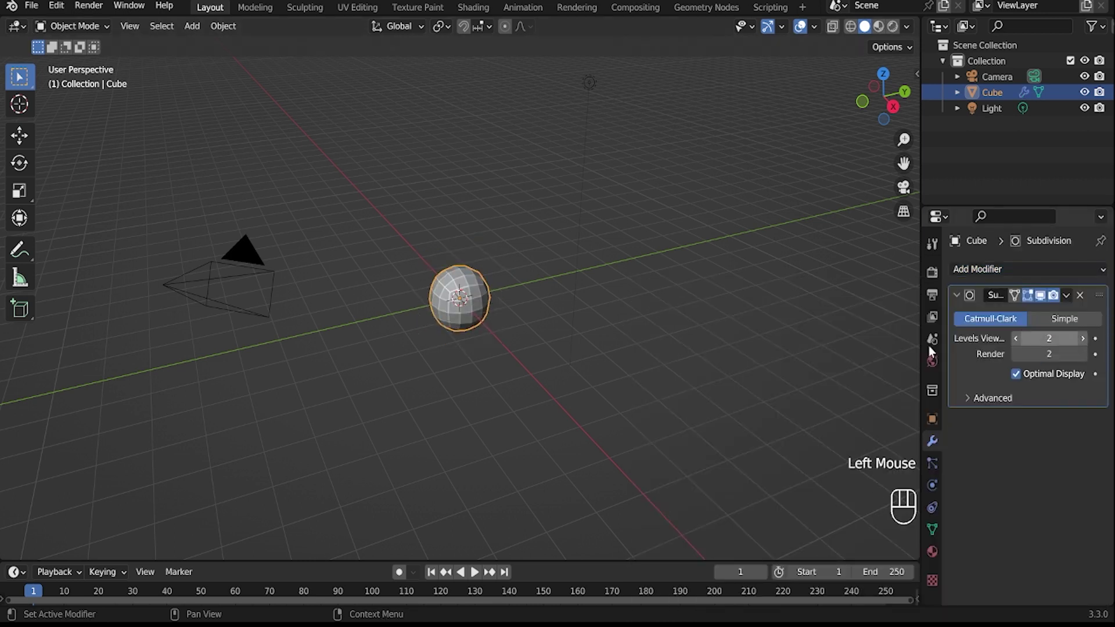
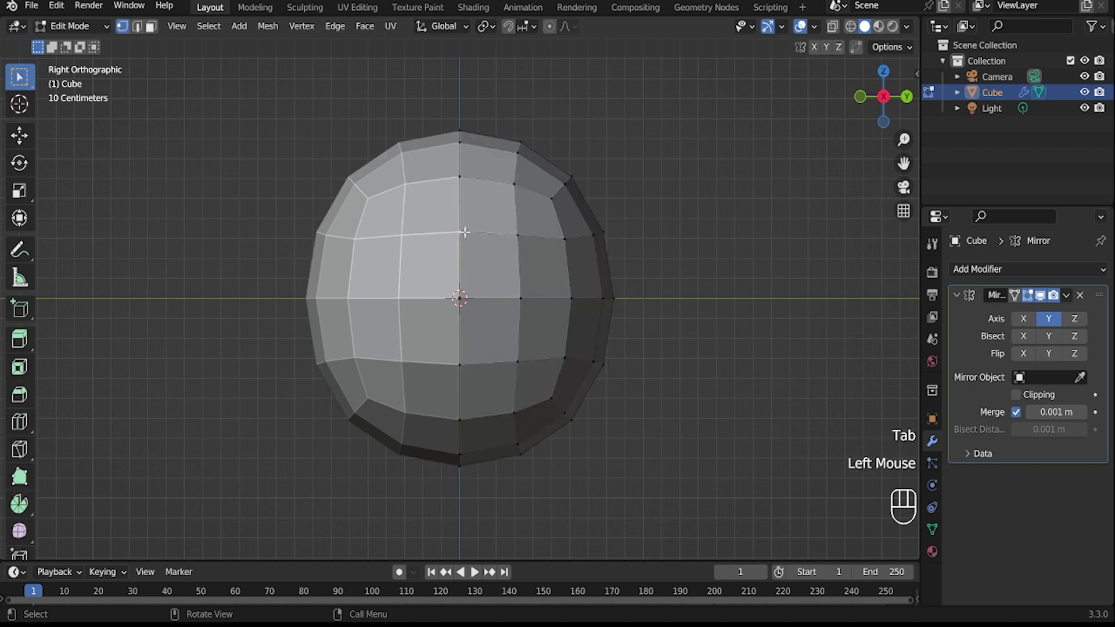
Move several front vertices vertically along Z to rough in the visor outline.
{"action": "key", "text": "g"}
{"action": "key", "text": "z"}
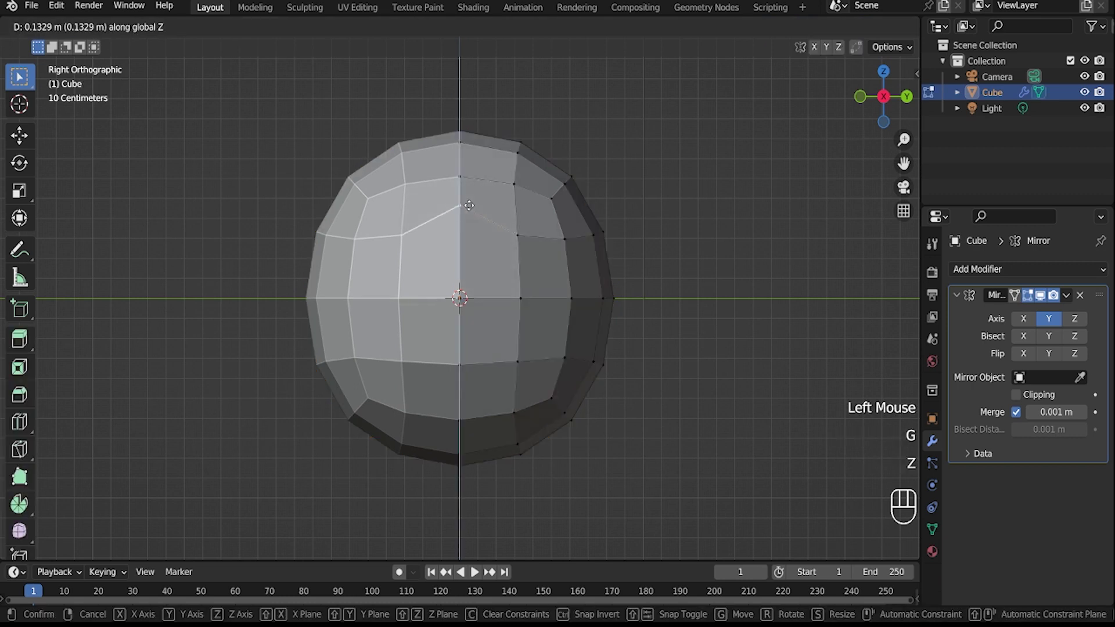
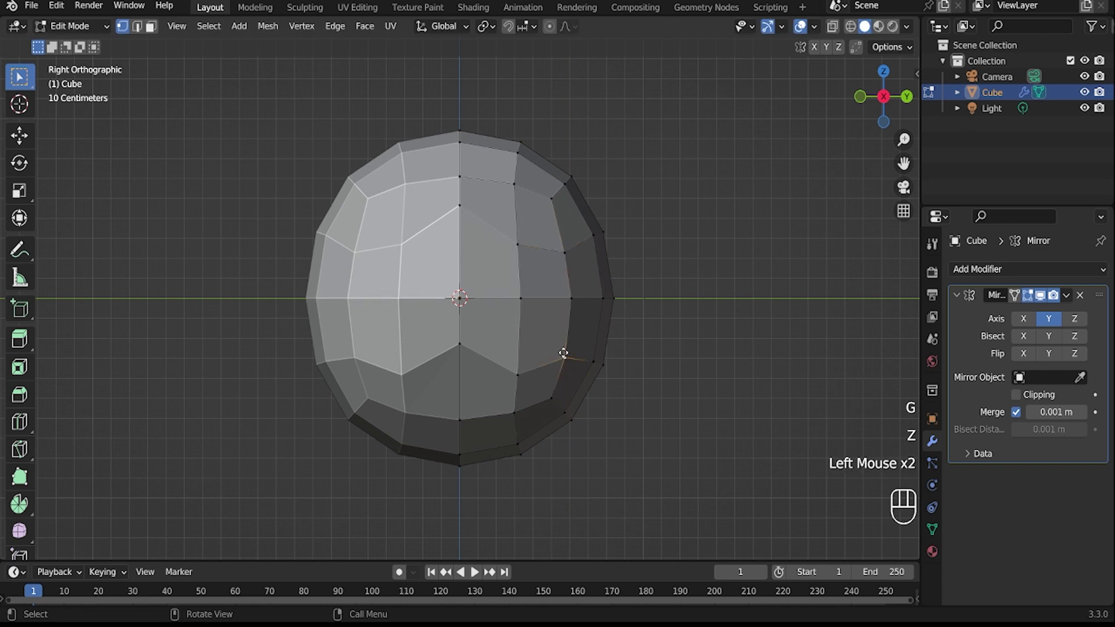
{"action": "key", "text": "g"}
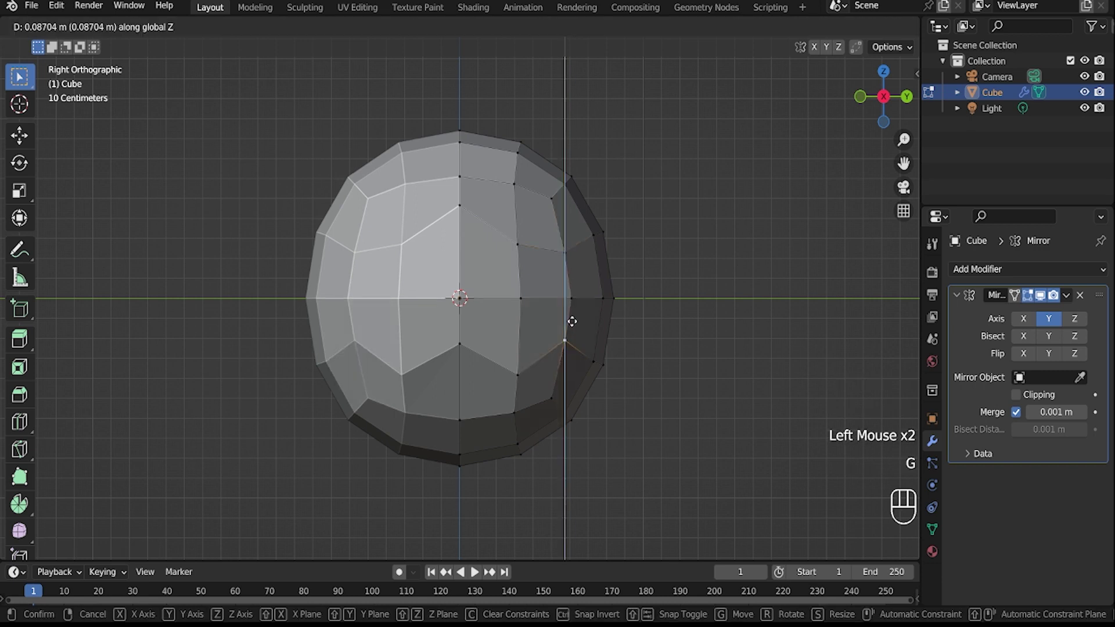
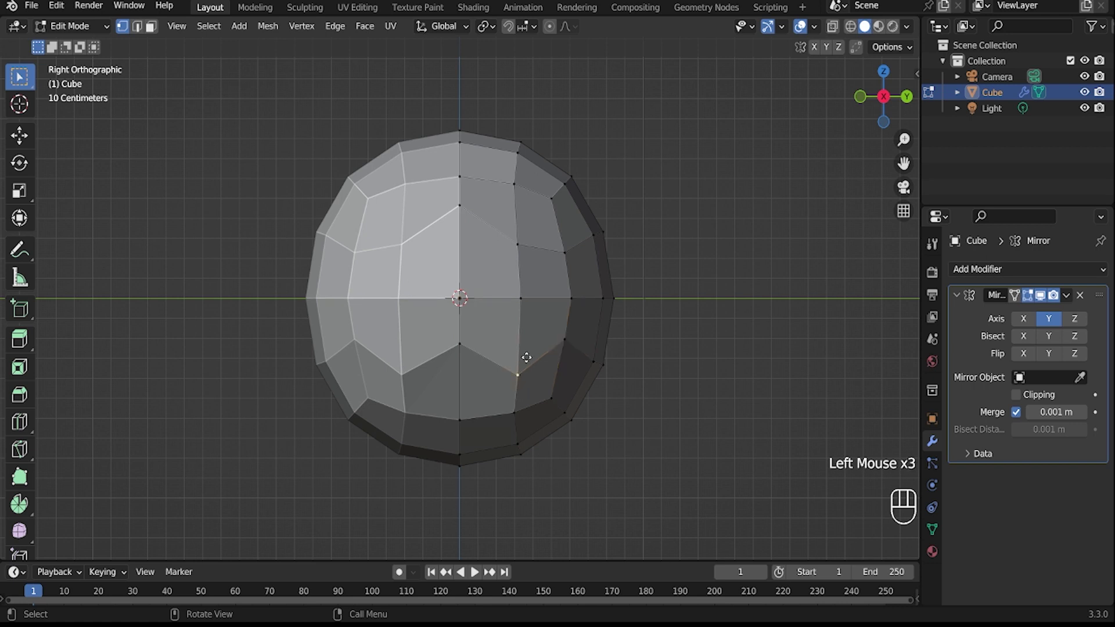
{"action": "key", "text": "g"}
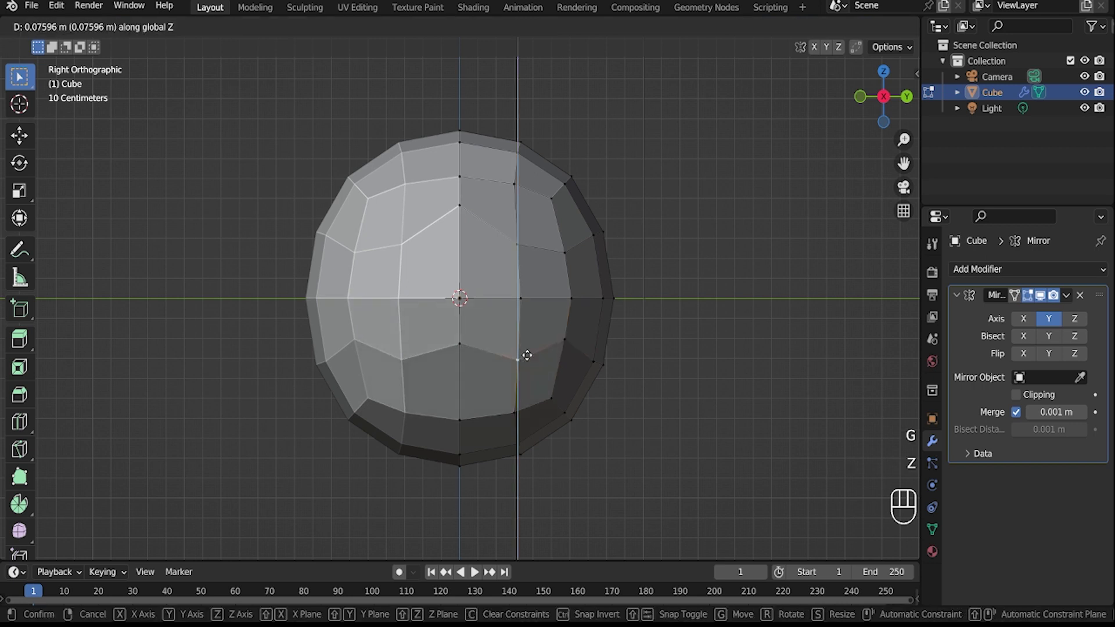
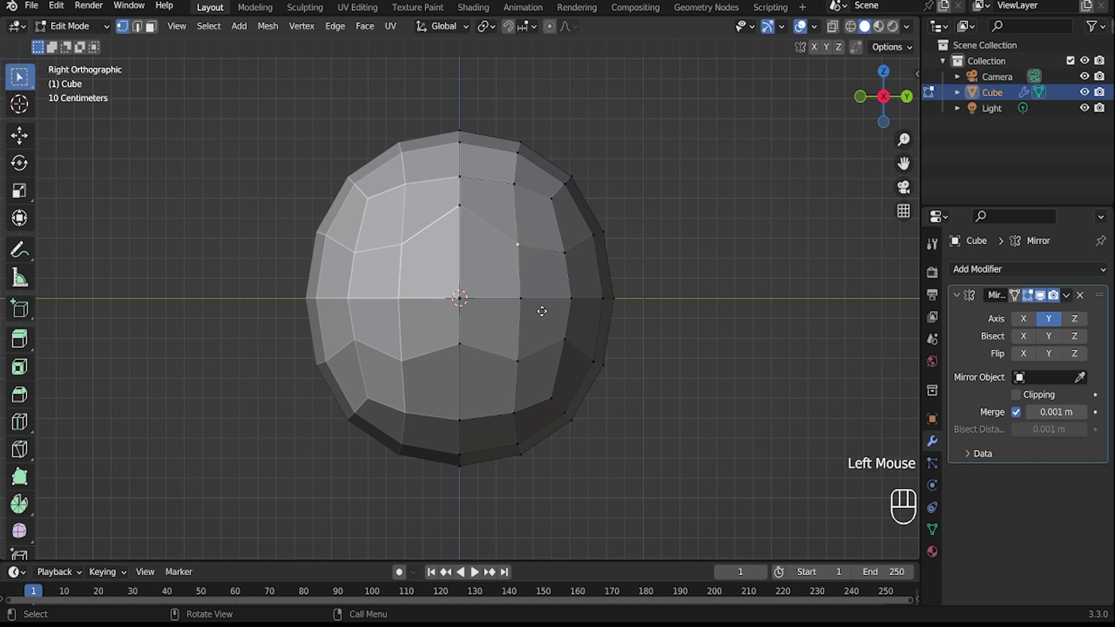
{"action": "key", "text": "g"}
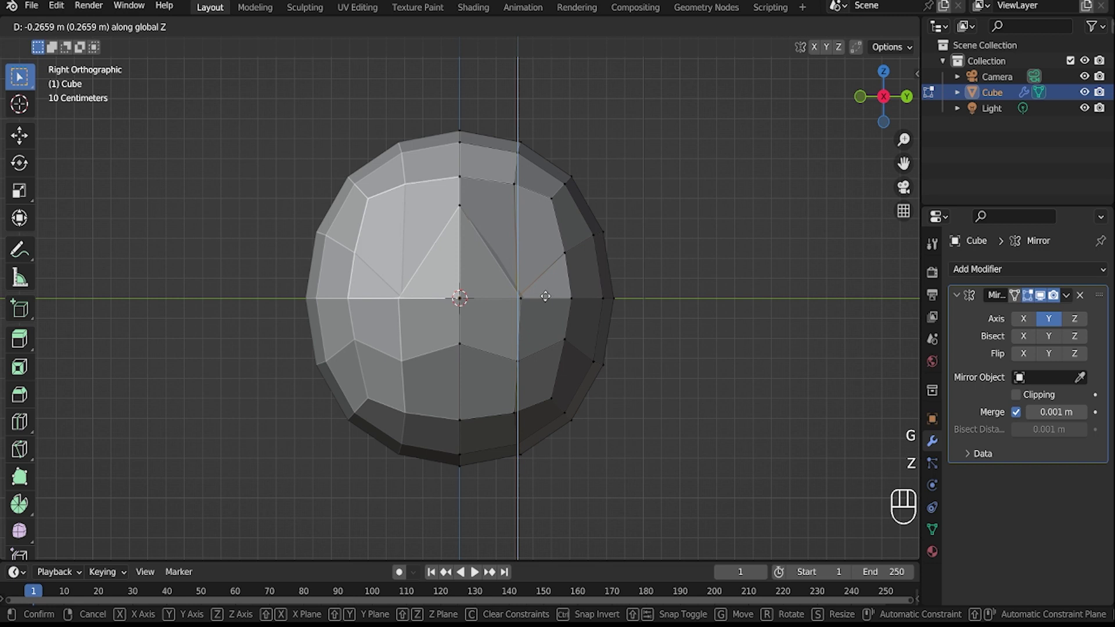
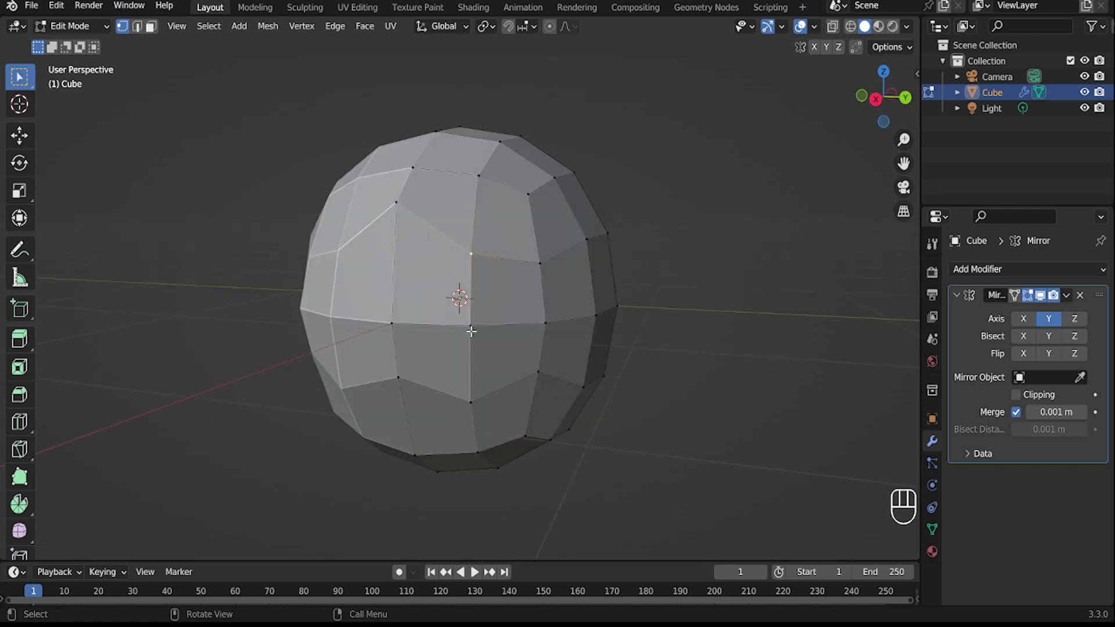
Nudge one more vertex vertically, then inset the selected front visor faces.
{"action": "key", "text": "g"}
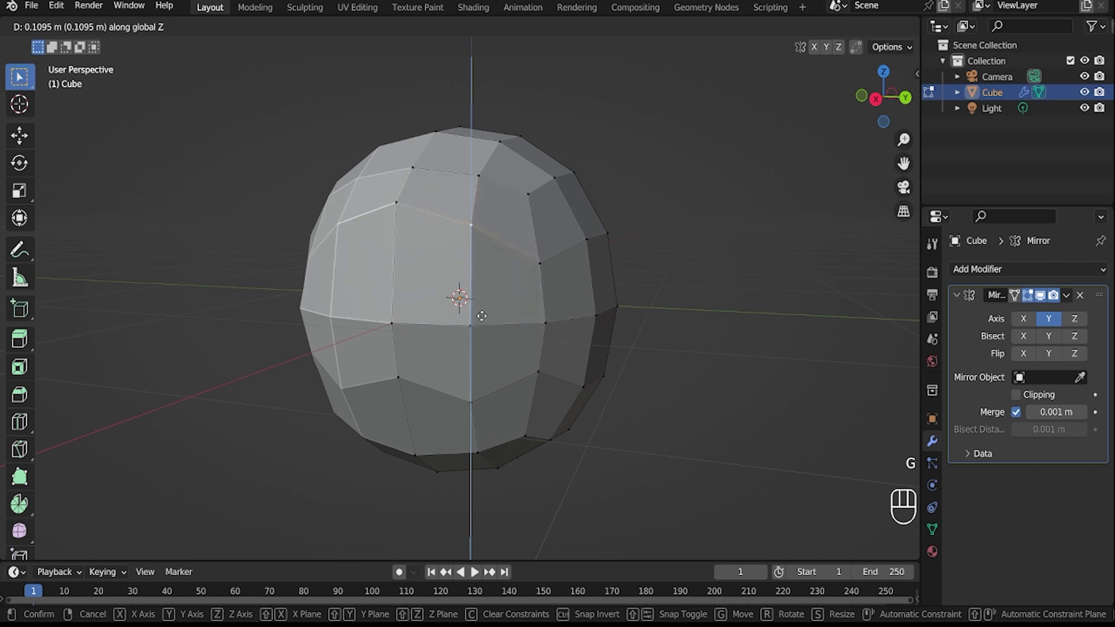
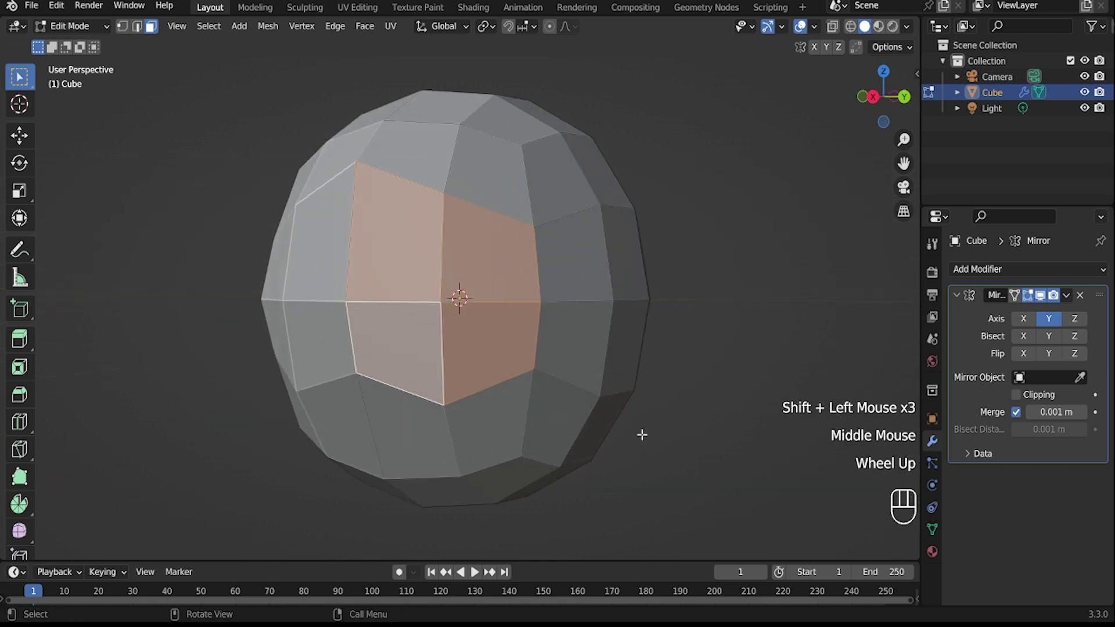
{"action": "key", "text": "i"}
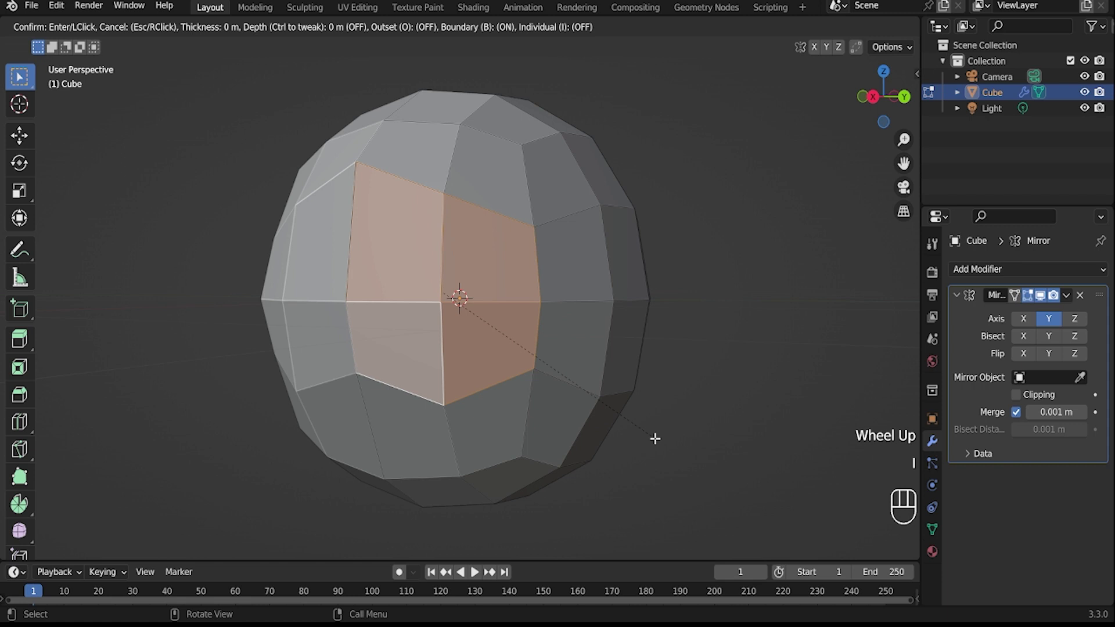
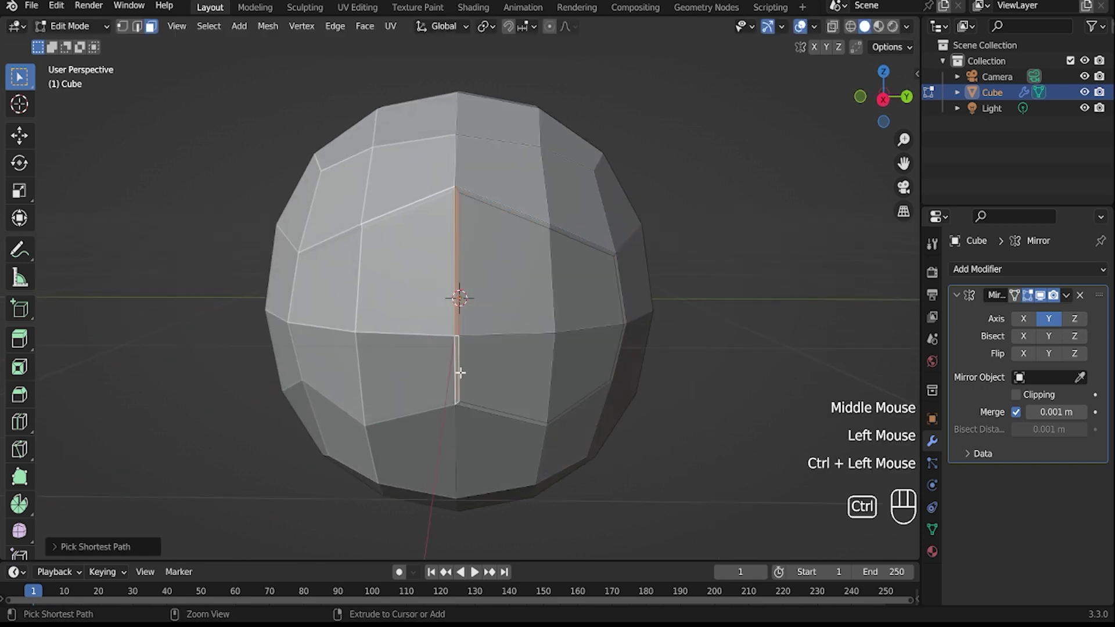
Delete the centre-line seam geometry and scale the seam edges to 0 along Y to close the gap.
{"action": "key", "text": "x"}
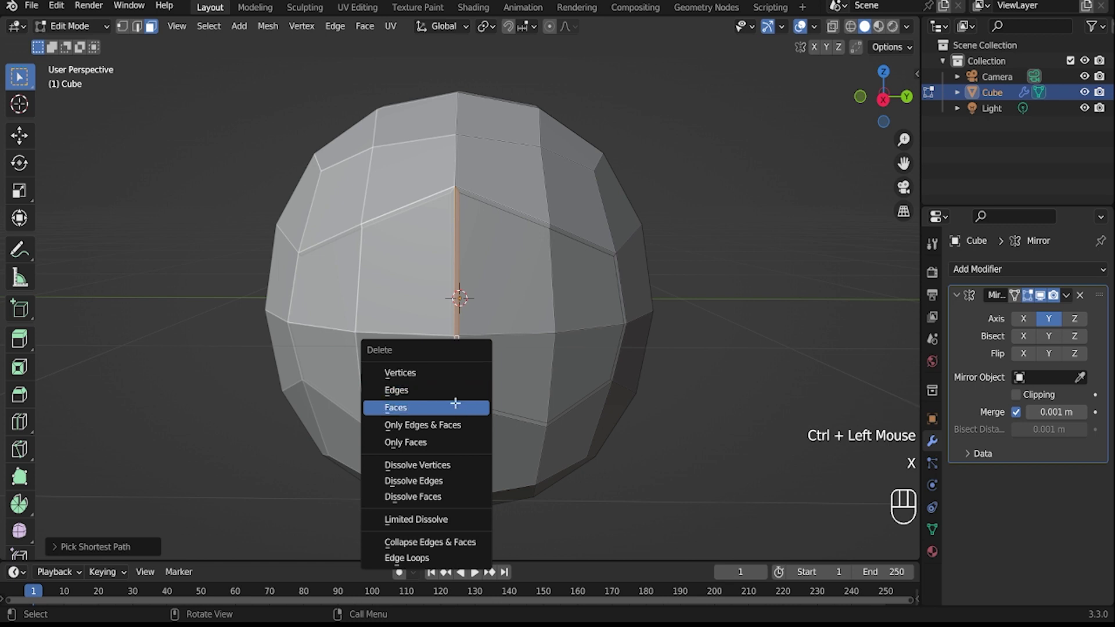
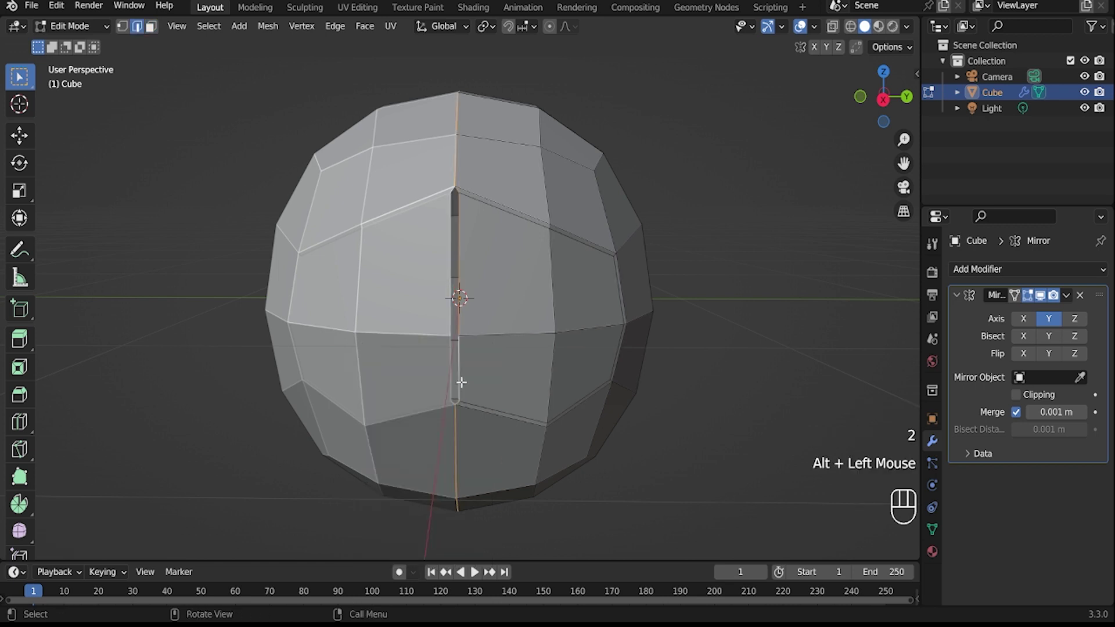
{"action": "key", "text": "s"}
{"action": "key", "text": "y"}
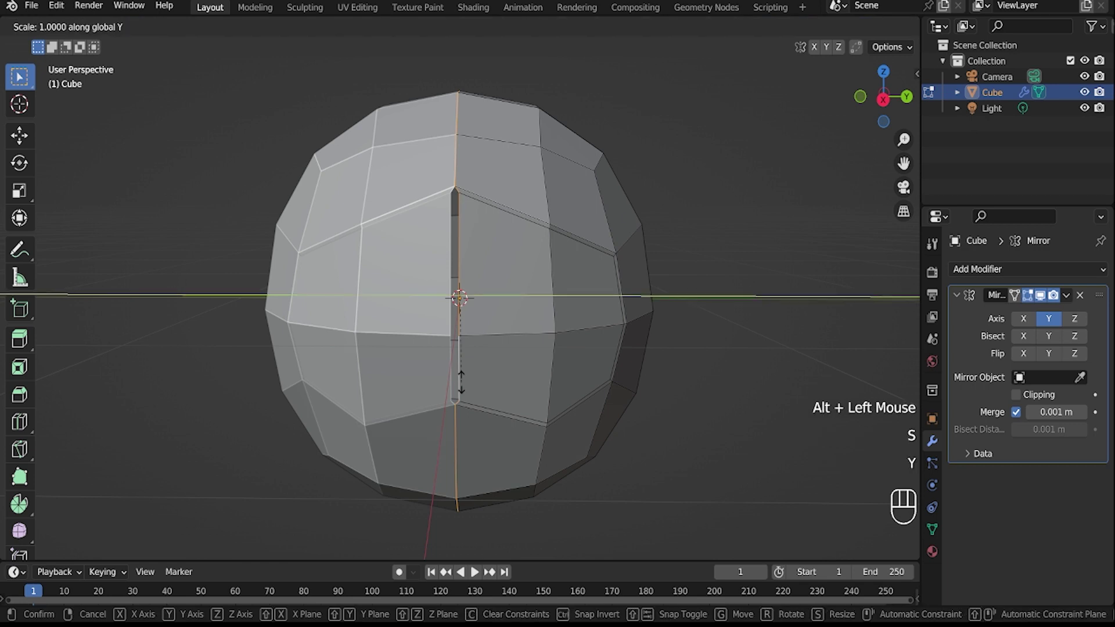
{"action": "key", "text": "Return"}
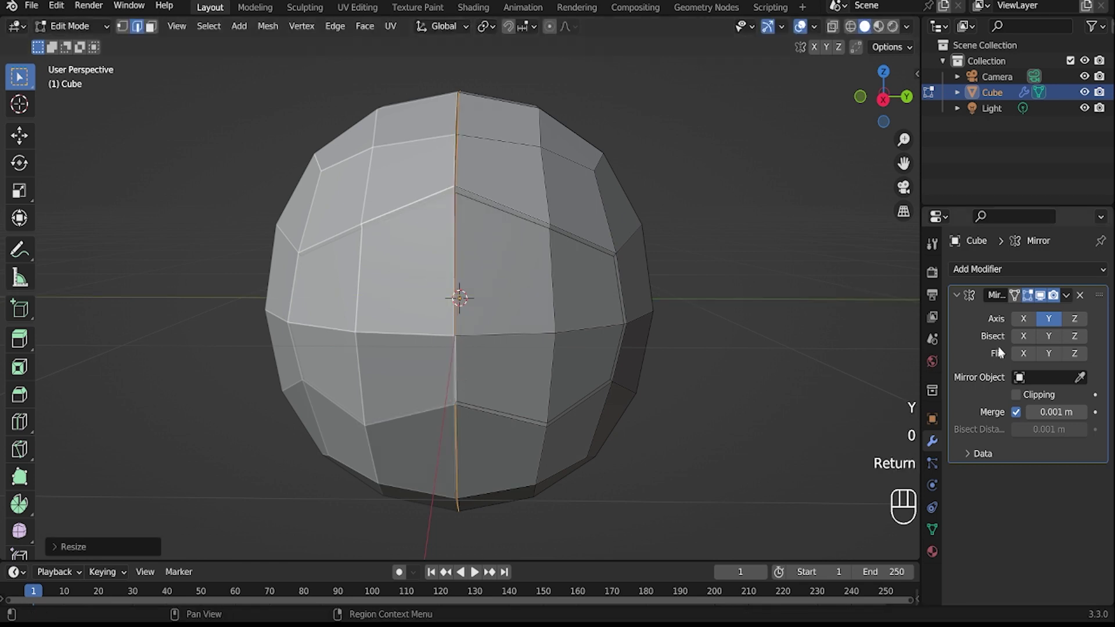
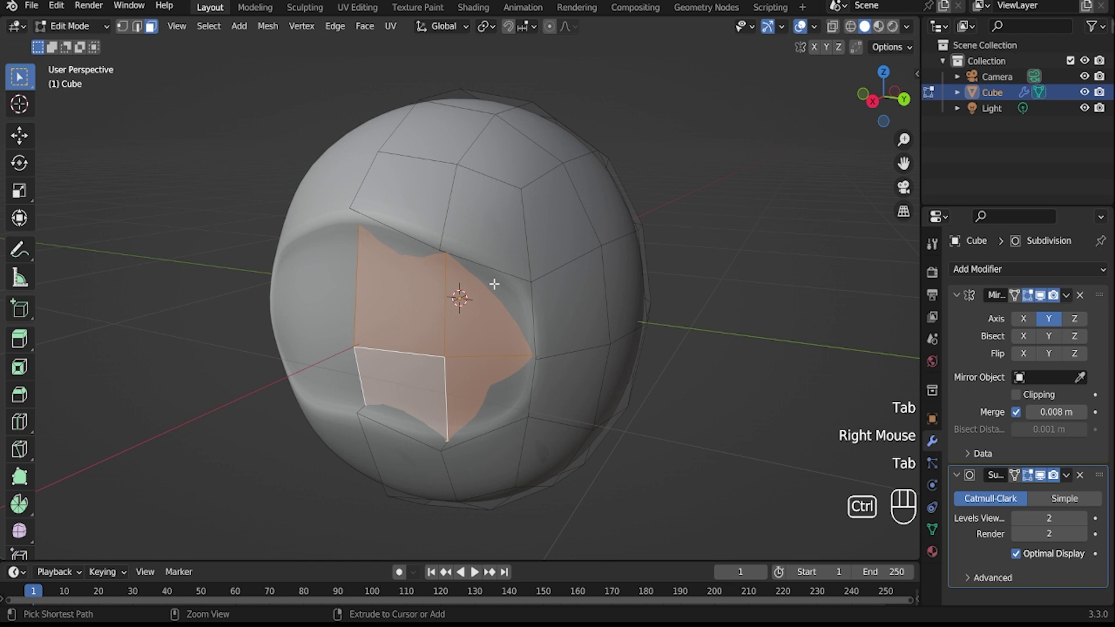
Add a loop cut around the head to sharpen the recessed visor outline.
{"action": "key", "text": "ctrl+r"}
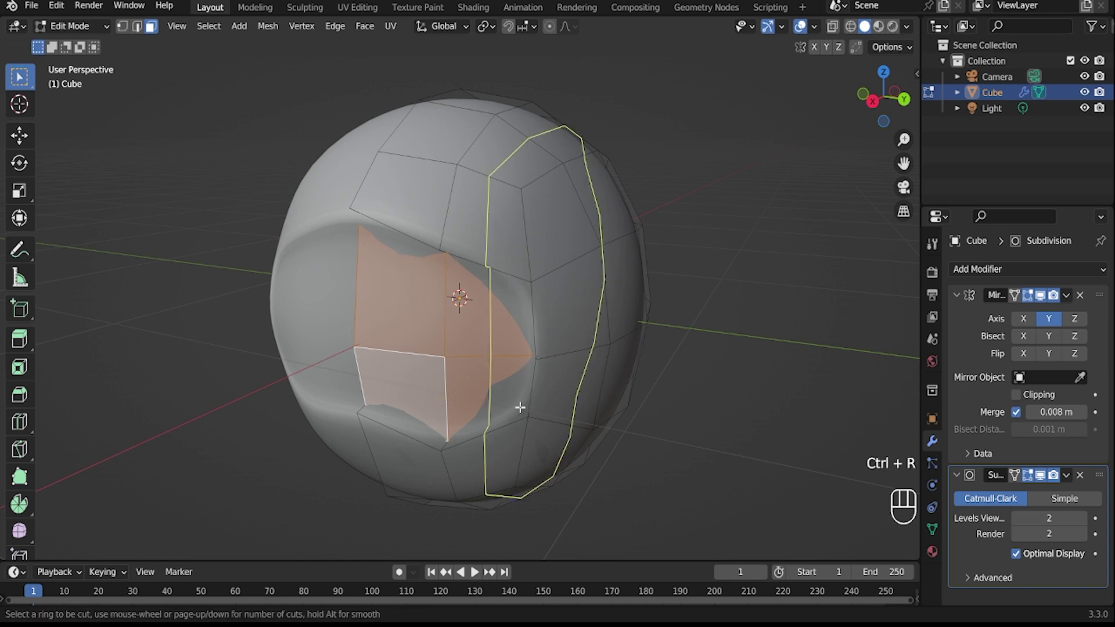
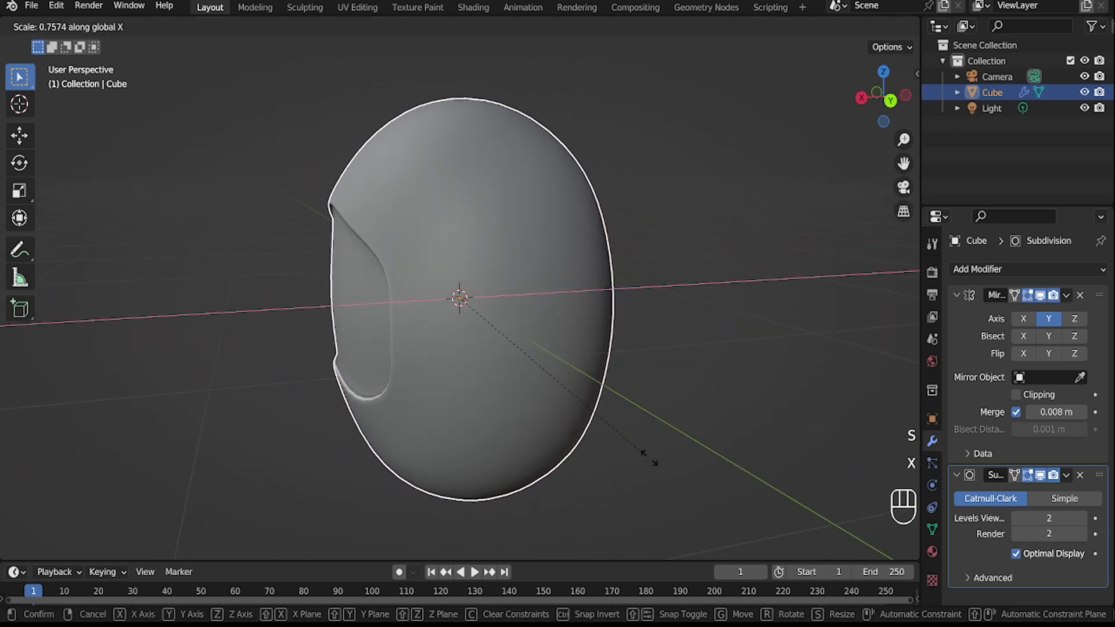
Confirm the front-to-back narrowing of the head and rescale its height along Z.
{"action": "left_click", "coordinate": [659, 467]}
{"action": "left_click_drag", "start_coordinate": [633, 467], "coordinate": [688, 460]}
{"action": "scroll", "scroll_direction": "down", "scroll_amount": 3}
{"action": "key", "text": "s"}
{"action": "key", "text": "z"}
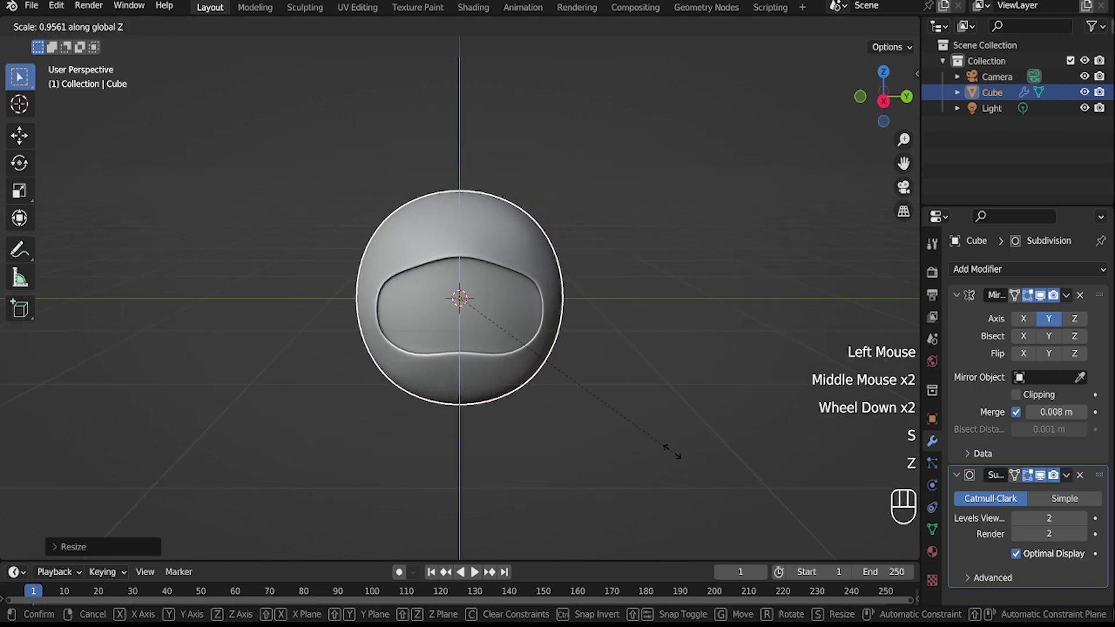
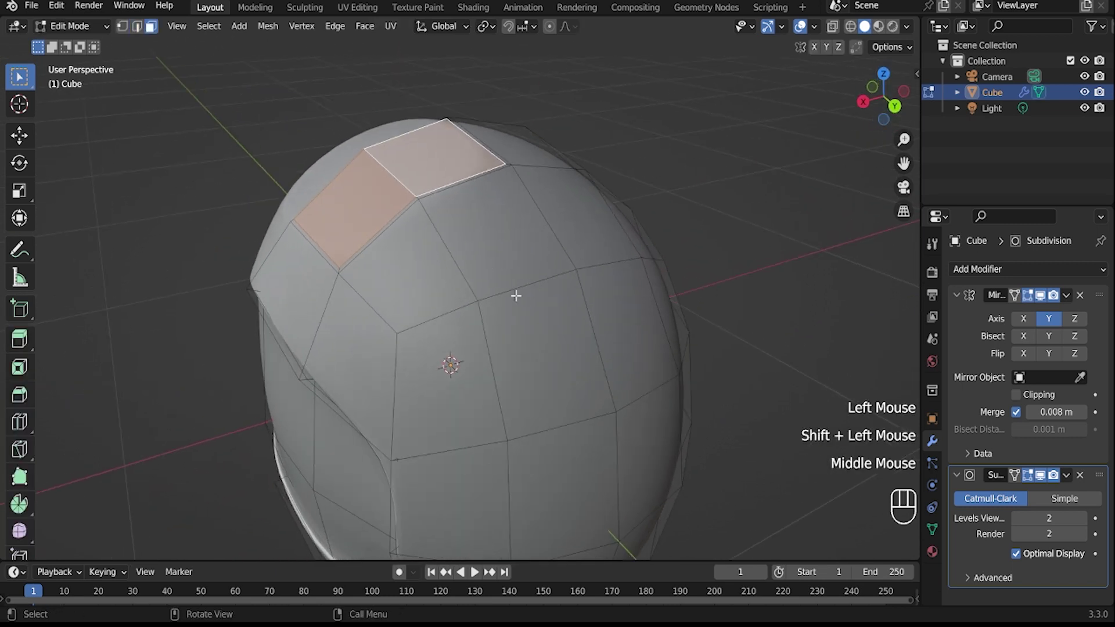
Lower the top recess faces along Z, slide them sideways, and show the unsmoothed cage mesh.
{"action": "key", "text": "g"}
{"action": "key", "text": "z"}
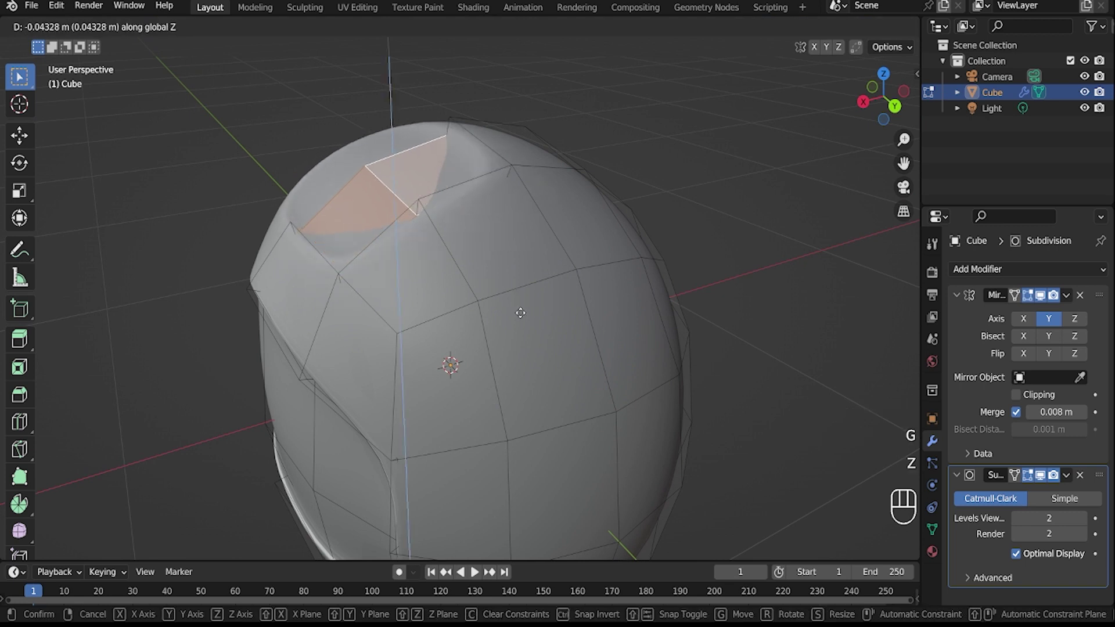
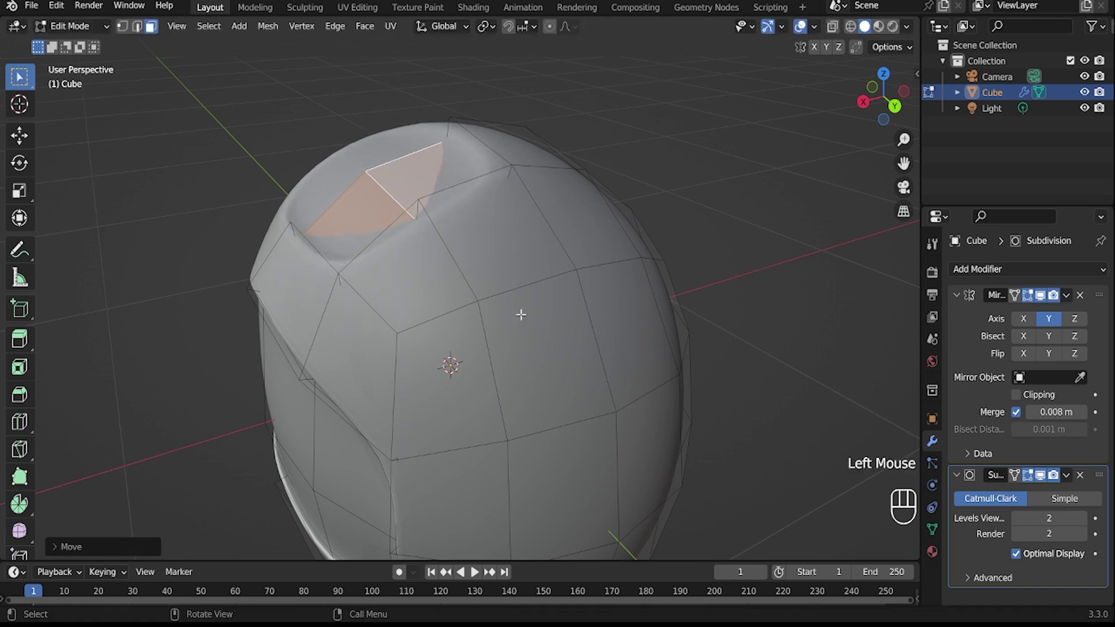
{"action": "key", "text": "g"}
{"action": "key", "text": "y"}
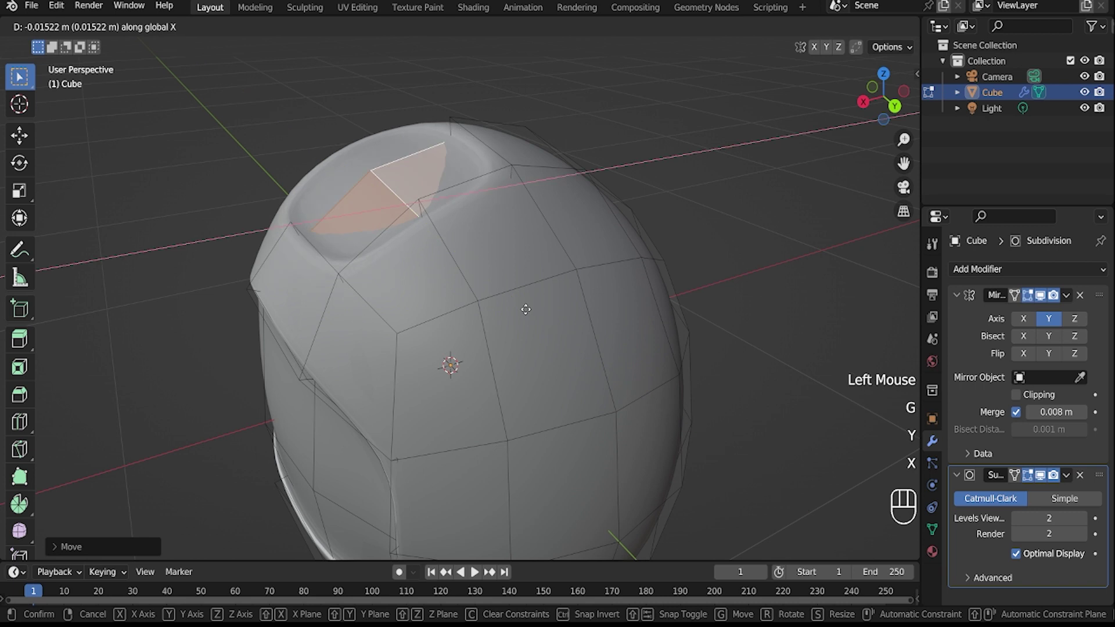
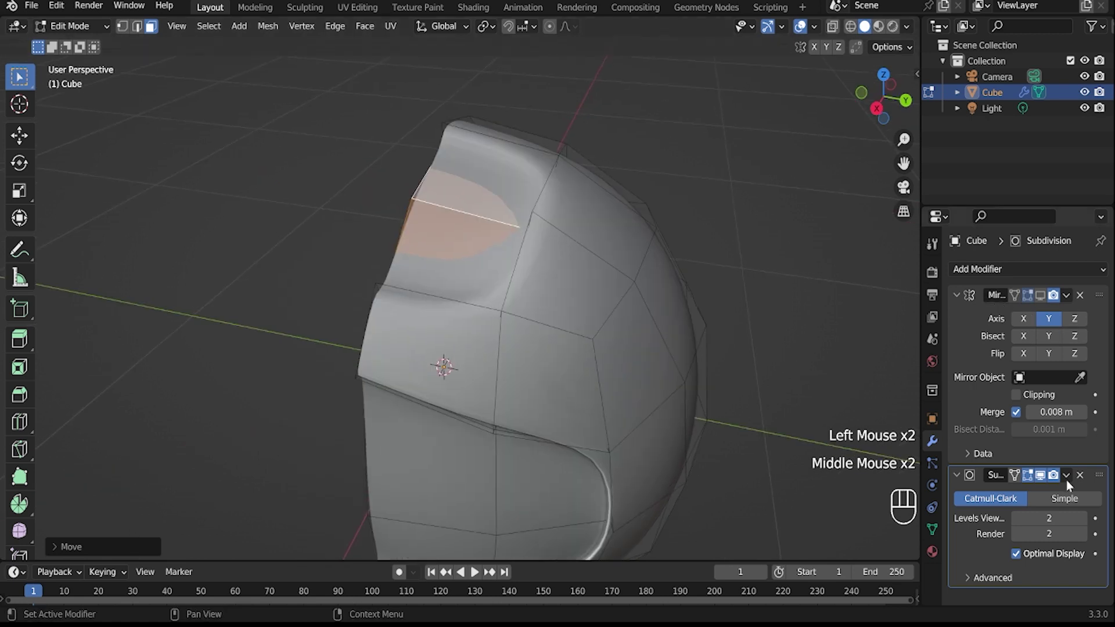
{"action": "left_click", "coordinate": [1038, 478]}
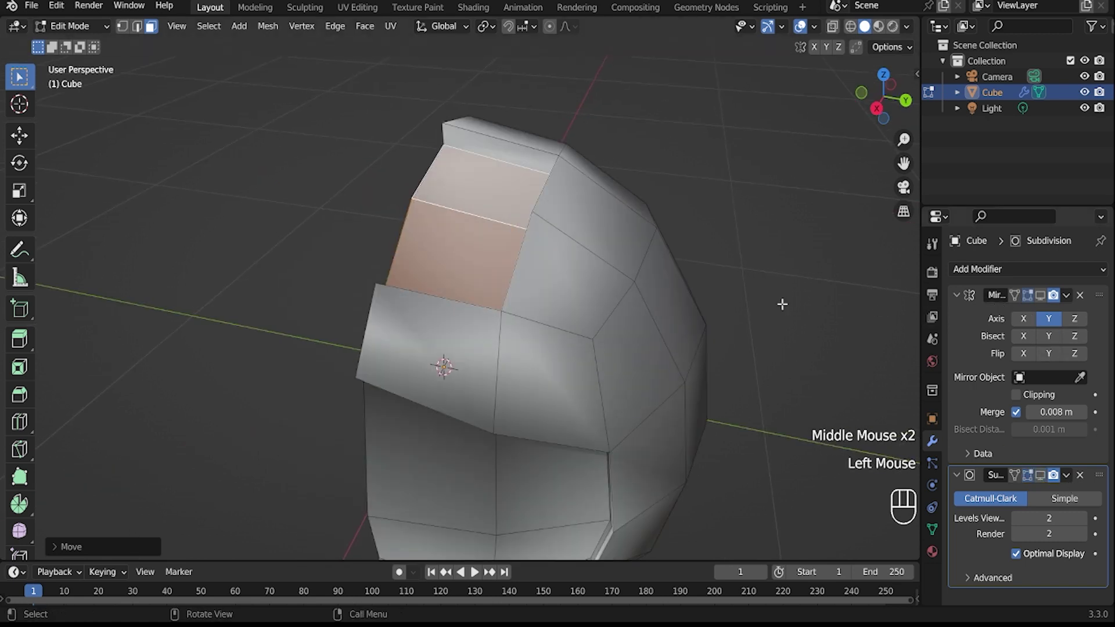
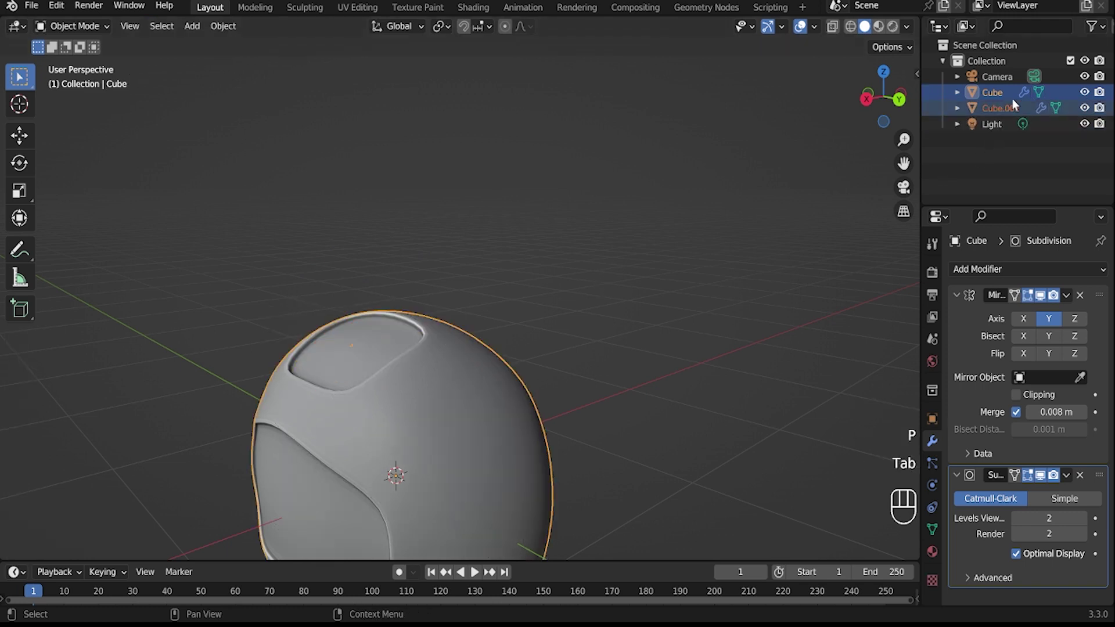
Select the copied head Cube.001 alone in the Outliner and enter Edit Mode on it.
{"action": "left_click", "coordinate": [1014, 102]}
{"action": "left_click", "coordinate": [1010, 118]}
{"action": "key", "text": "Tab"}
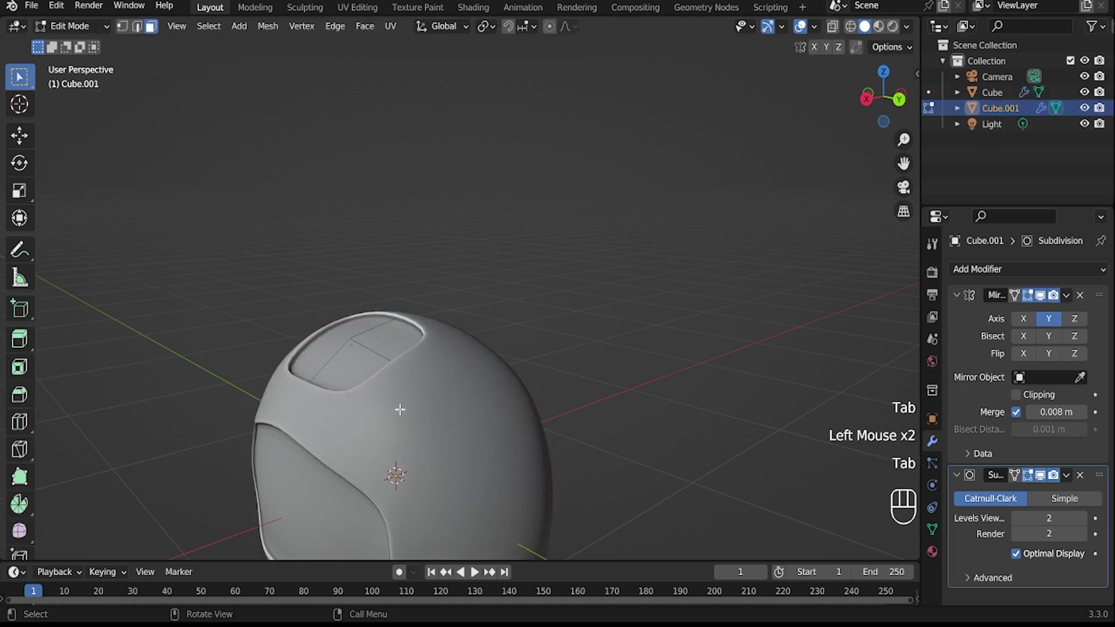
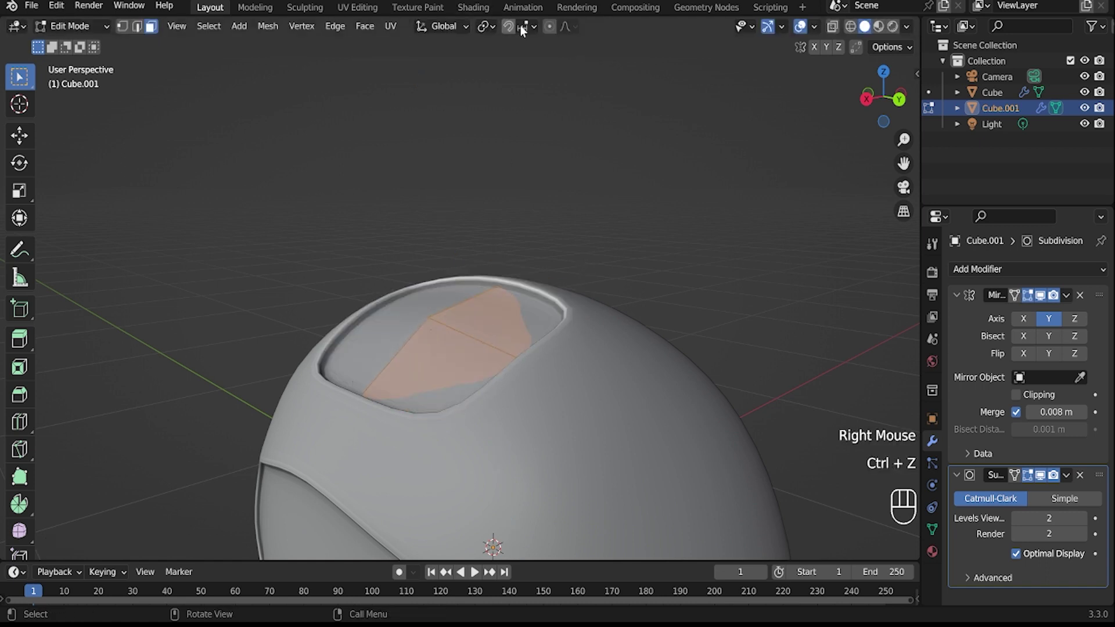
Enable snapping, extrude the top panel faces along normals, and preview the result in Object Mode.
{"action": "left_click_drag", "start_coordinate": [526, 32], "coordinate": [511, 28]}
{"action": "left_click", "coordinate": [512, 28]}
{"action": "key", "text": "e"}
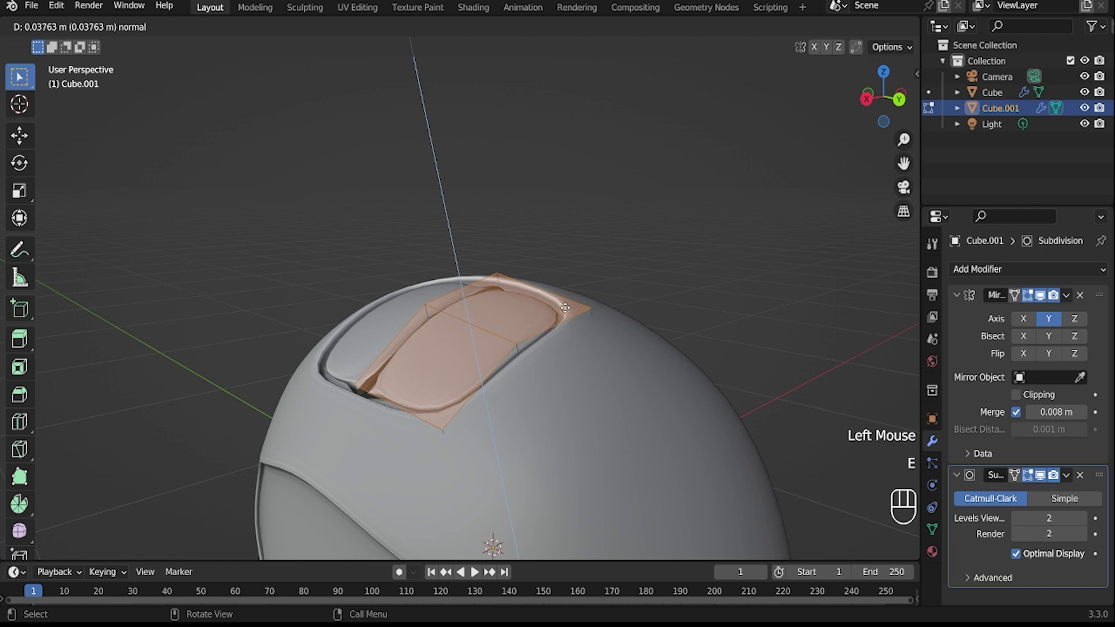
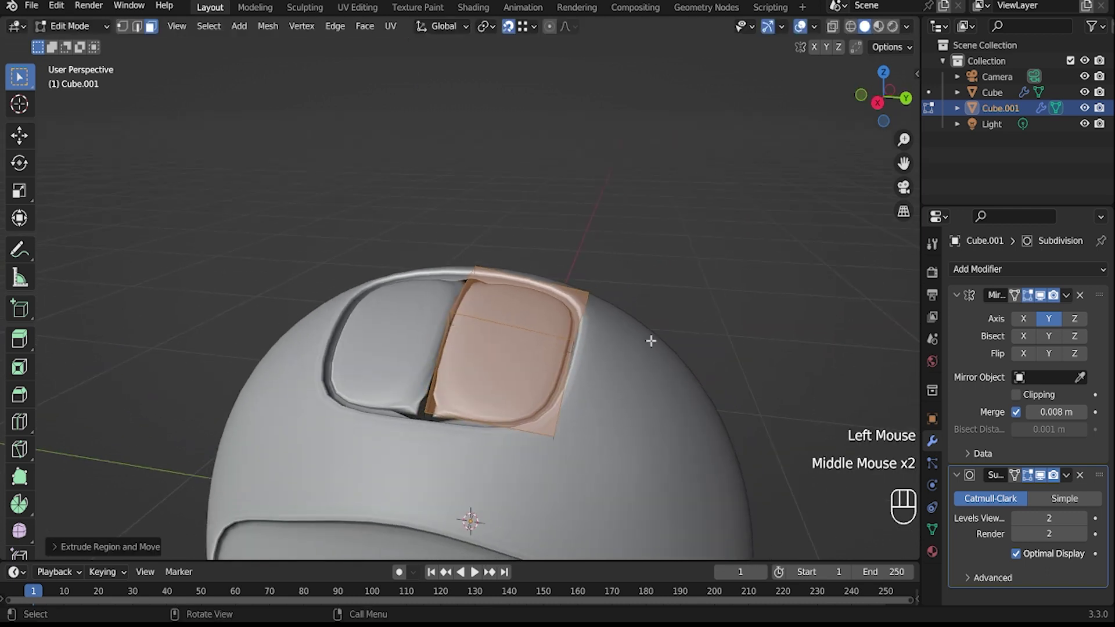
{"action": "left_click", "coordinate": [1087, 416]}
{"action": "double_click", "coordinate": [1086, 416]}
{"action": "key", "text": "Tab"}
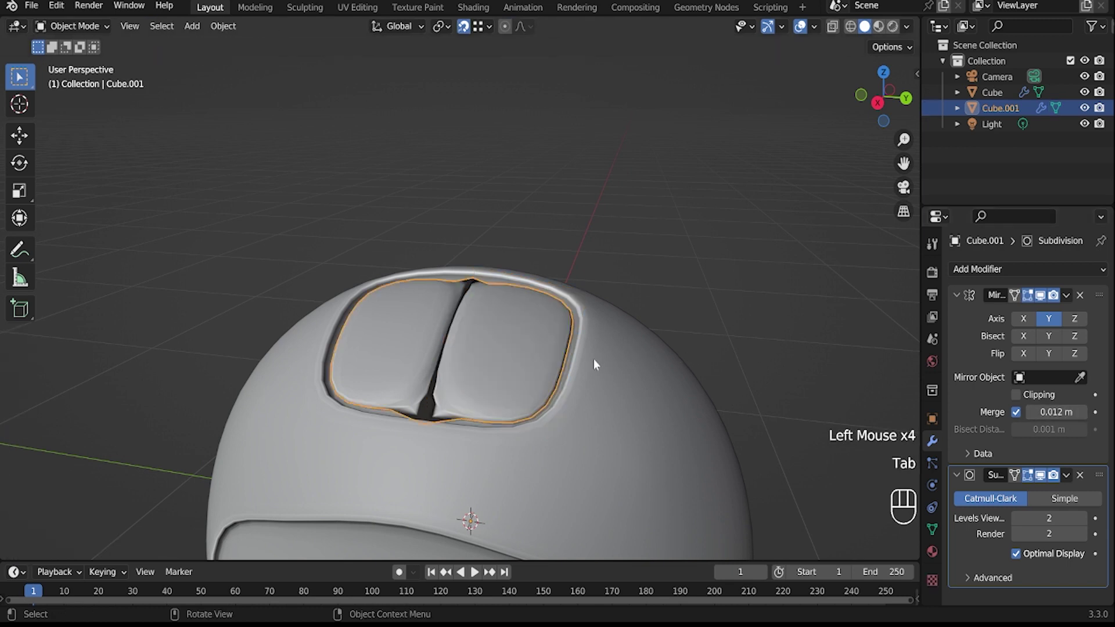
{"action": "middle_click", "coordinate": [588, 310]}
{"action": "left_click", "coordinate": [466, 328]}
{"action": "left_click_drag", "start_coordinate": [470, 356], "coordinate": [504, 376]}
{"action": "key", "text": "Tab"}
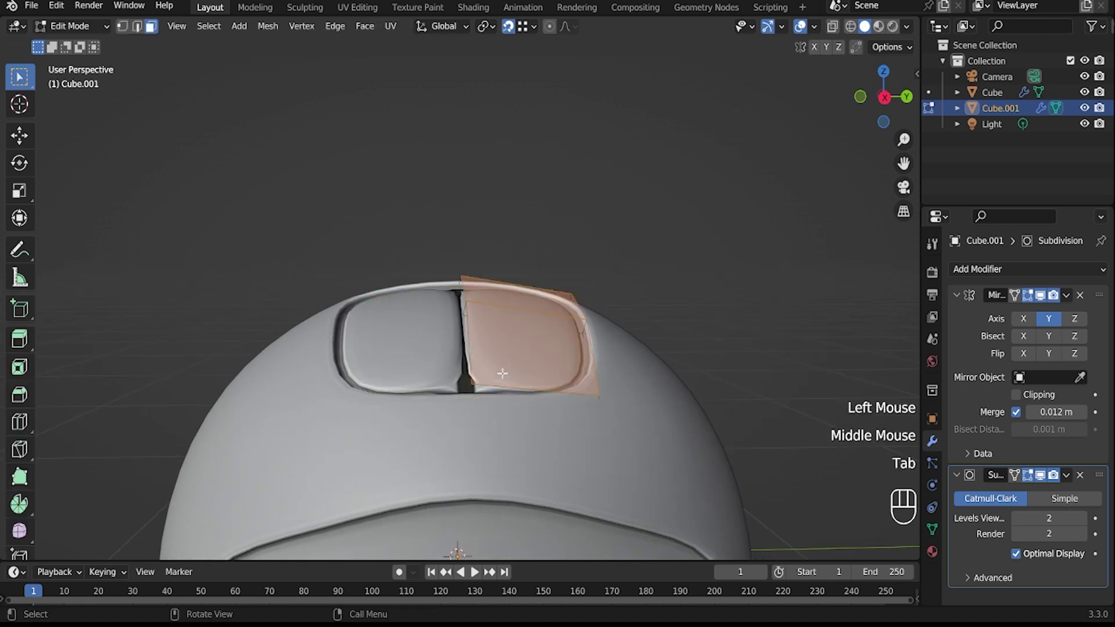
Undo back to the flat panel and re-extrude it along normals into a thick raised plate.
{"action": "key", "text": "ctrl+z"}
{"action": "key", "text": "ctrl+z"}
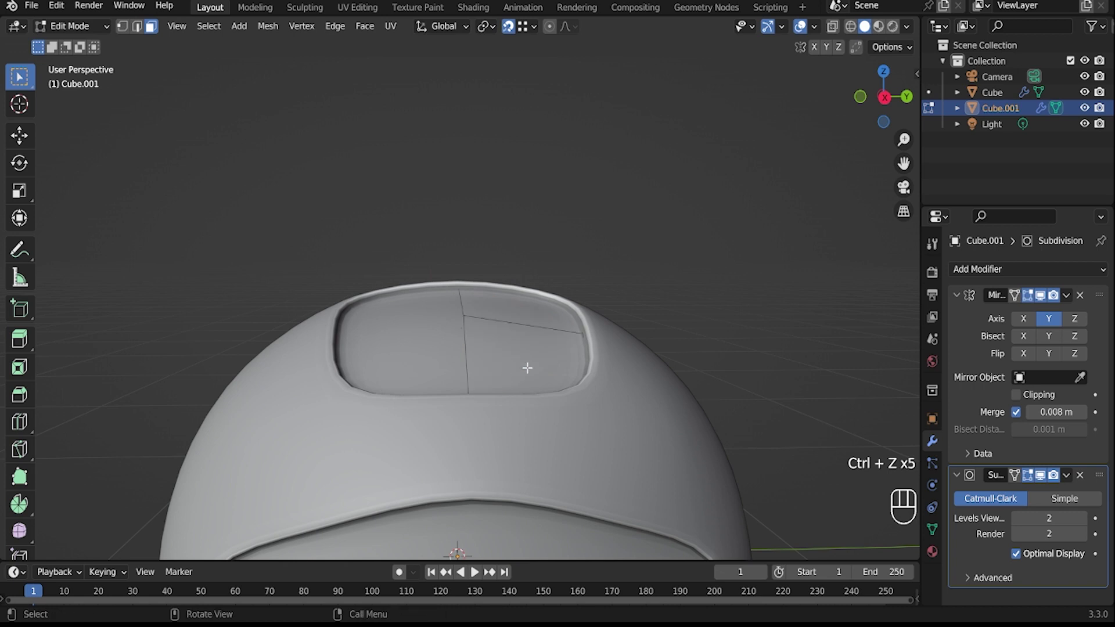
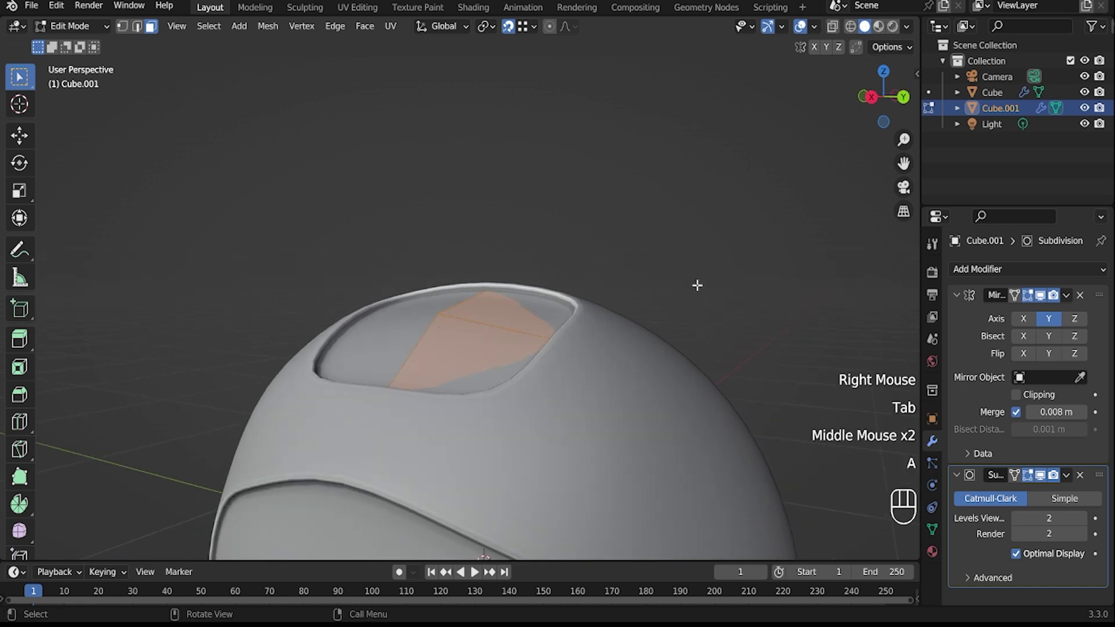
{"action": "key", "text": "e"}
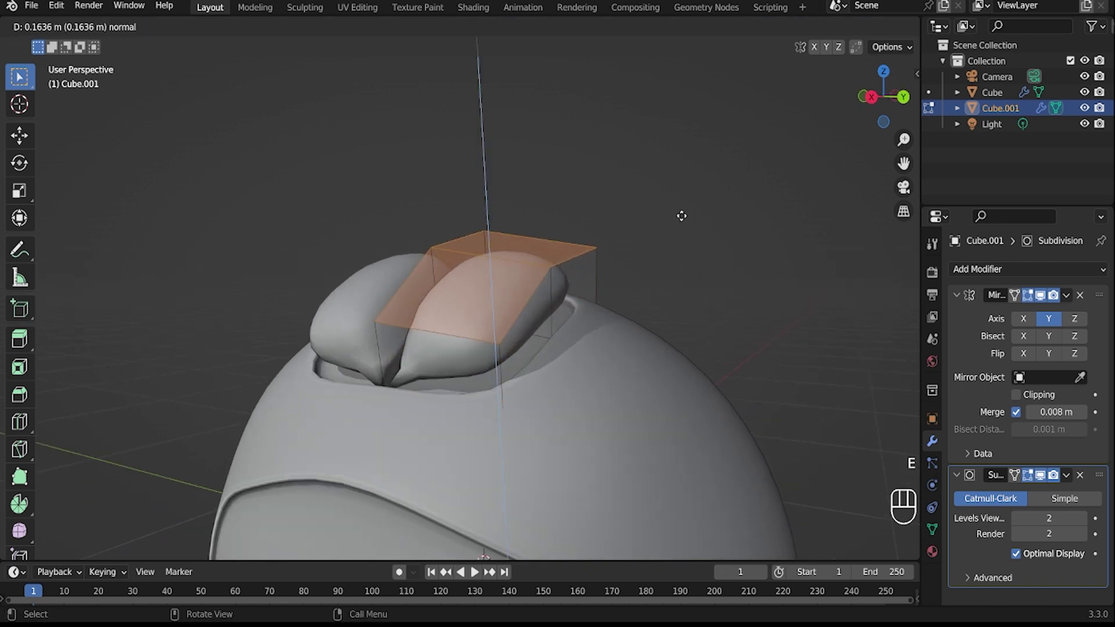
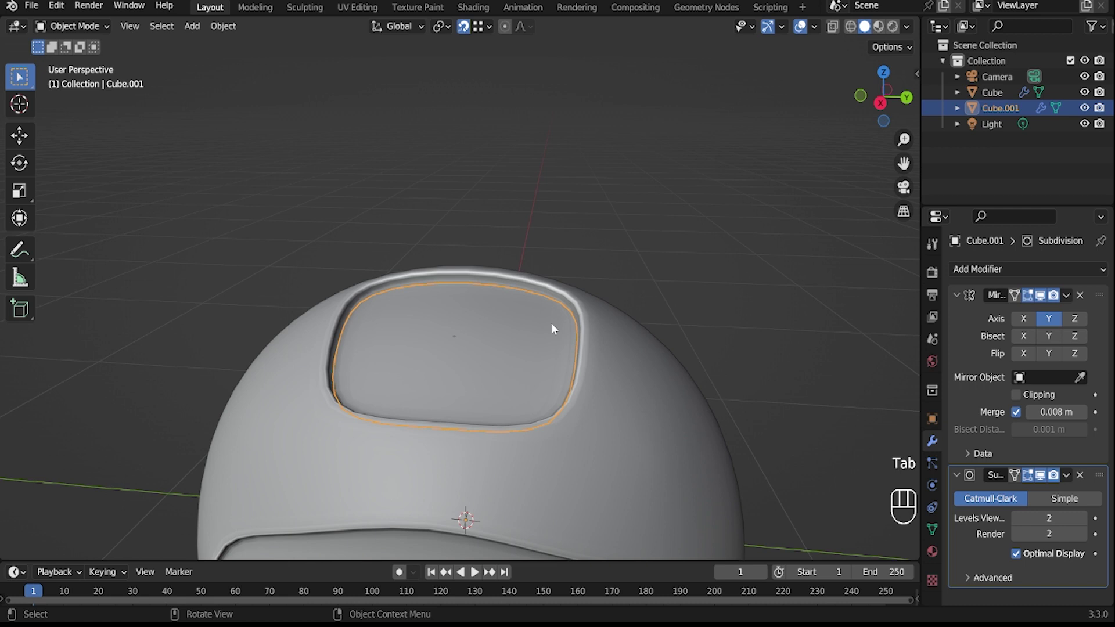
{"action": "left_click_drag", "start_coordinate": [542, 360], "coordinate": [511, 373]}
{"action": "middle_click", "coordinate": [549, 384]}
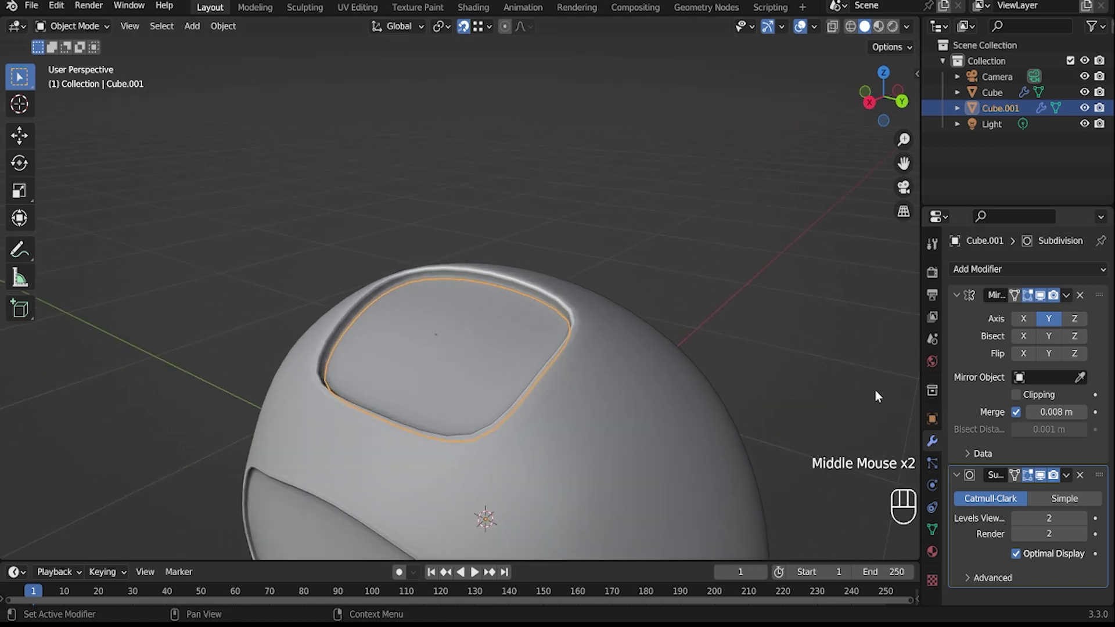
{"action": "middle_click", "coordinate": [590, 373]}
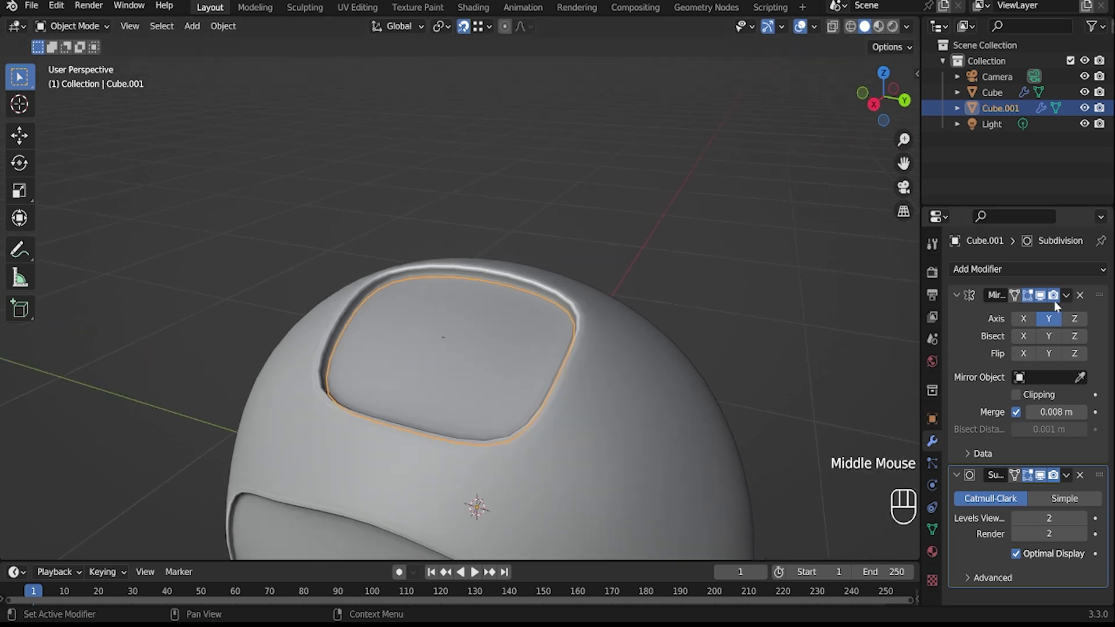
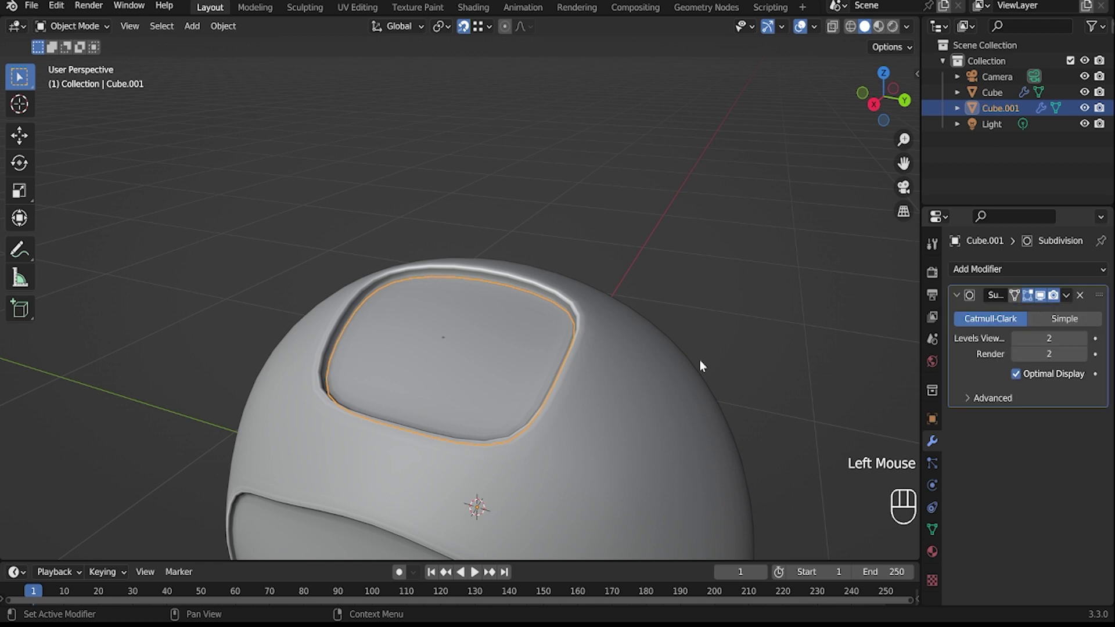
{"action": "key", "text": "Tab"}
{"action": "key", "text": "e"}
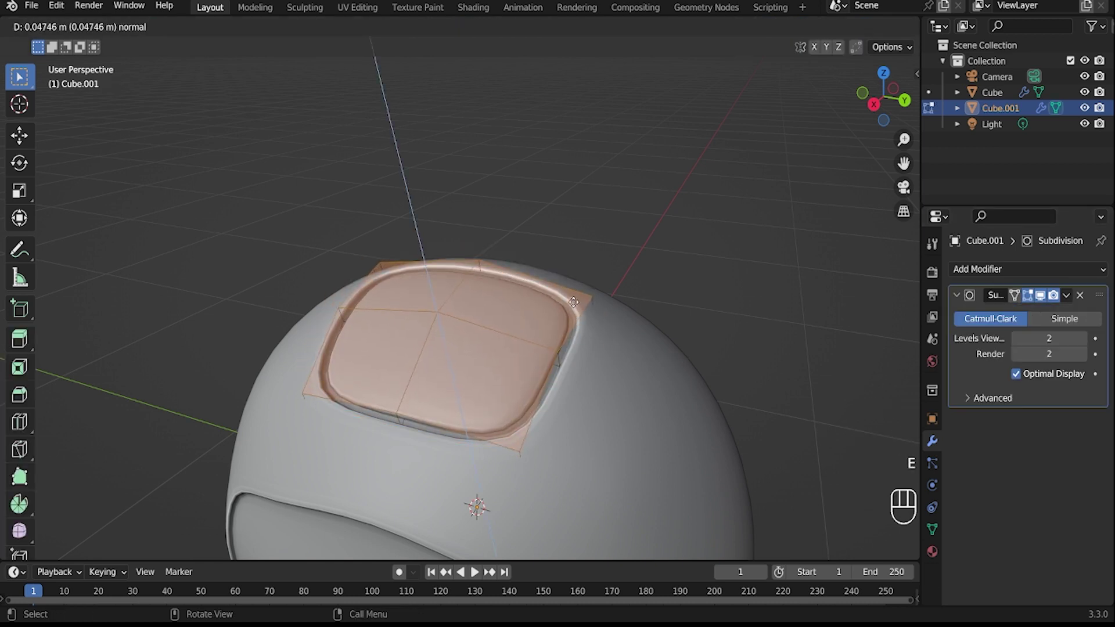
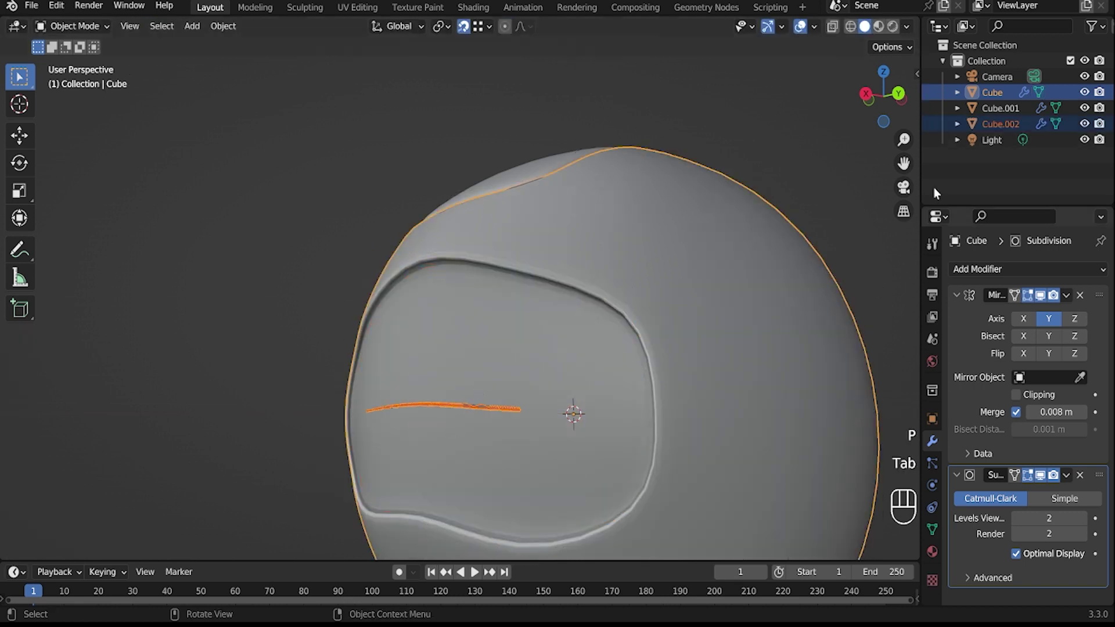
Select the separated visor Cube.002, thicken it along its normals, and return from local view.
{"action": "left_click", "coordinate": [997, 132]}
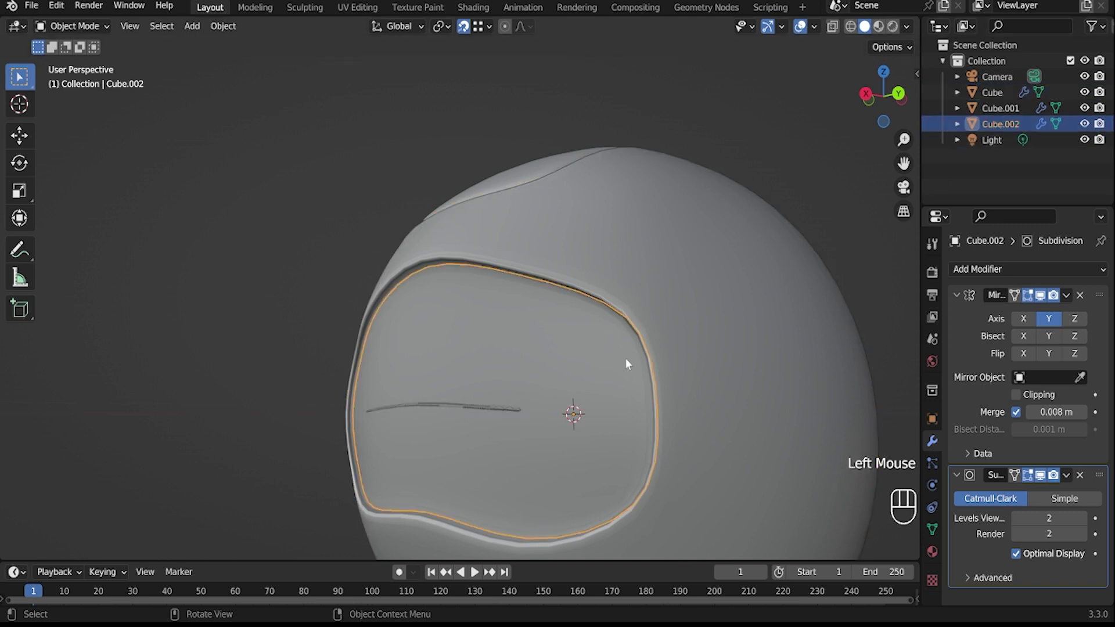
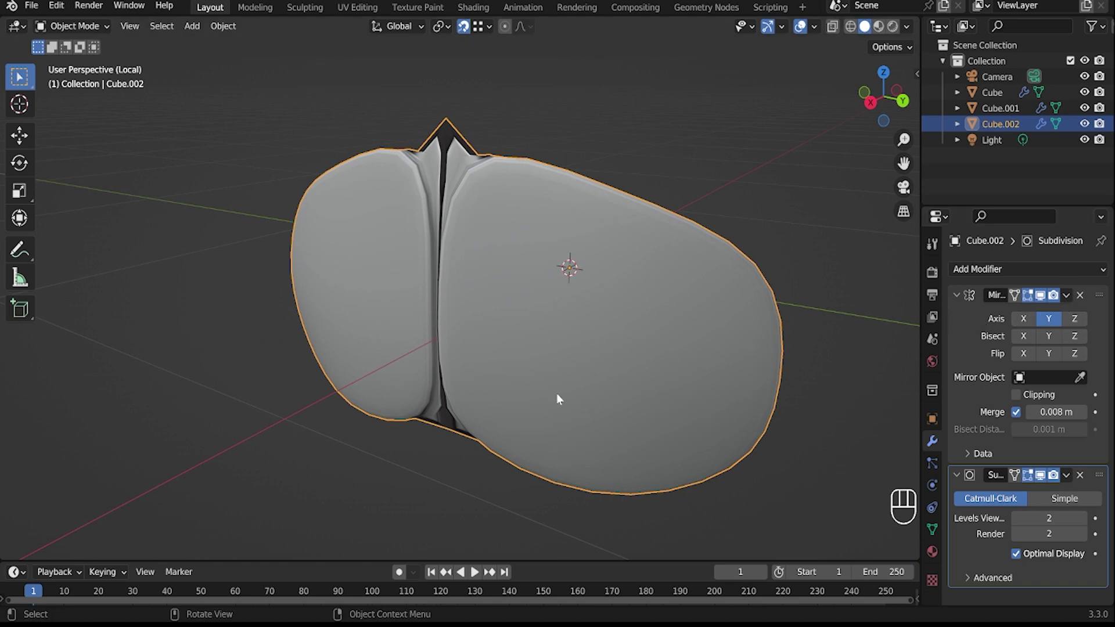
{"action": "key", "text": "ctrl+z"}
{"action": "key", "text": "ctrl+z"}
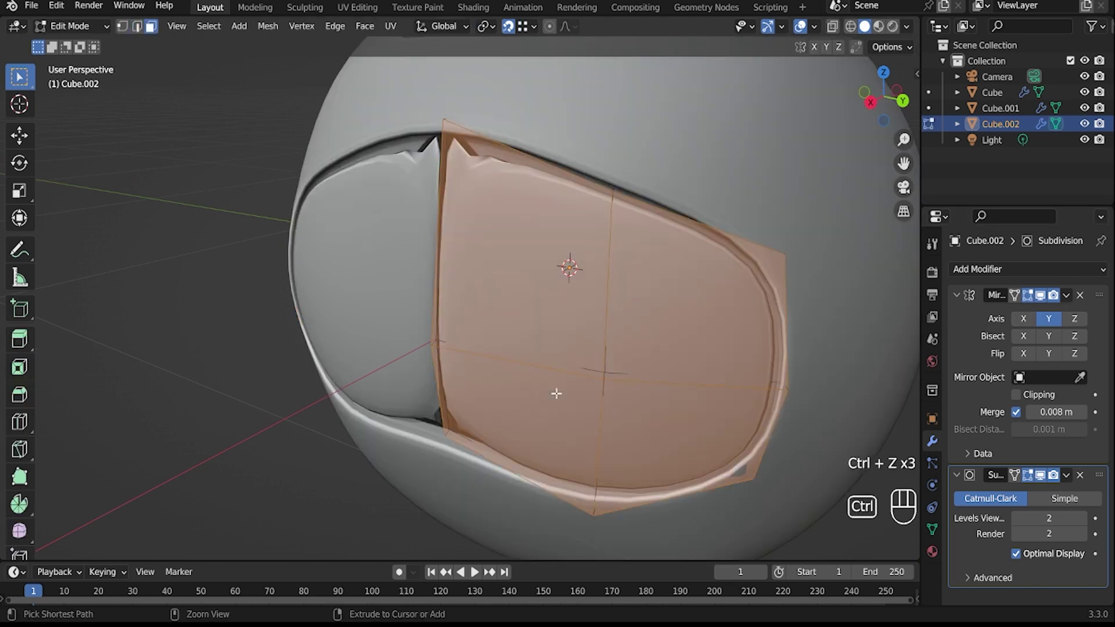
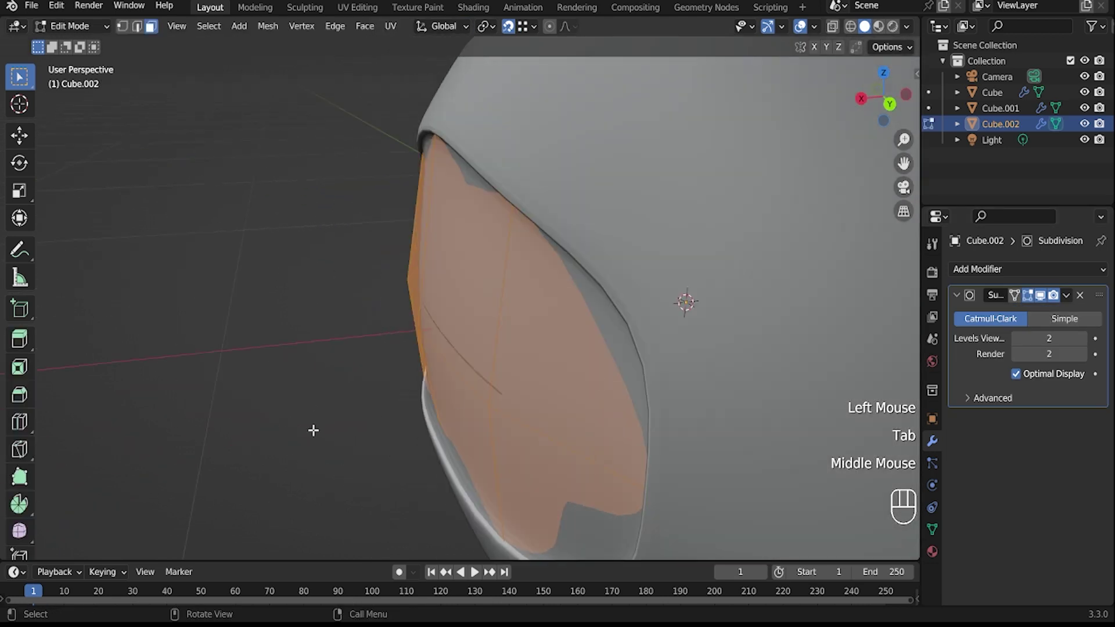
{"action": "key", "text": "e"}
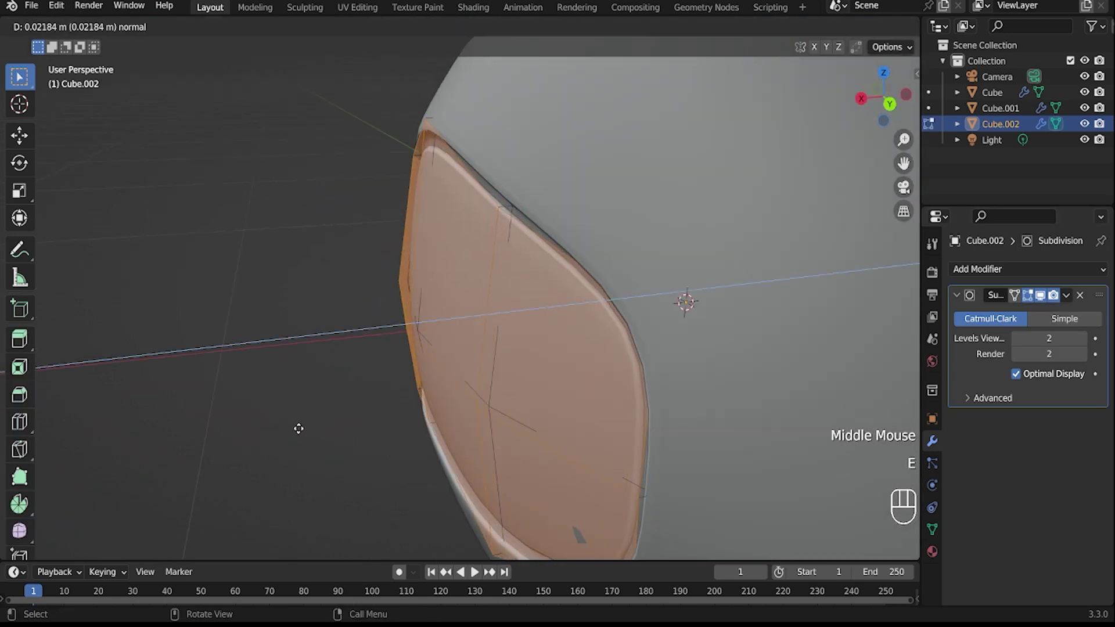
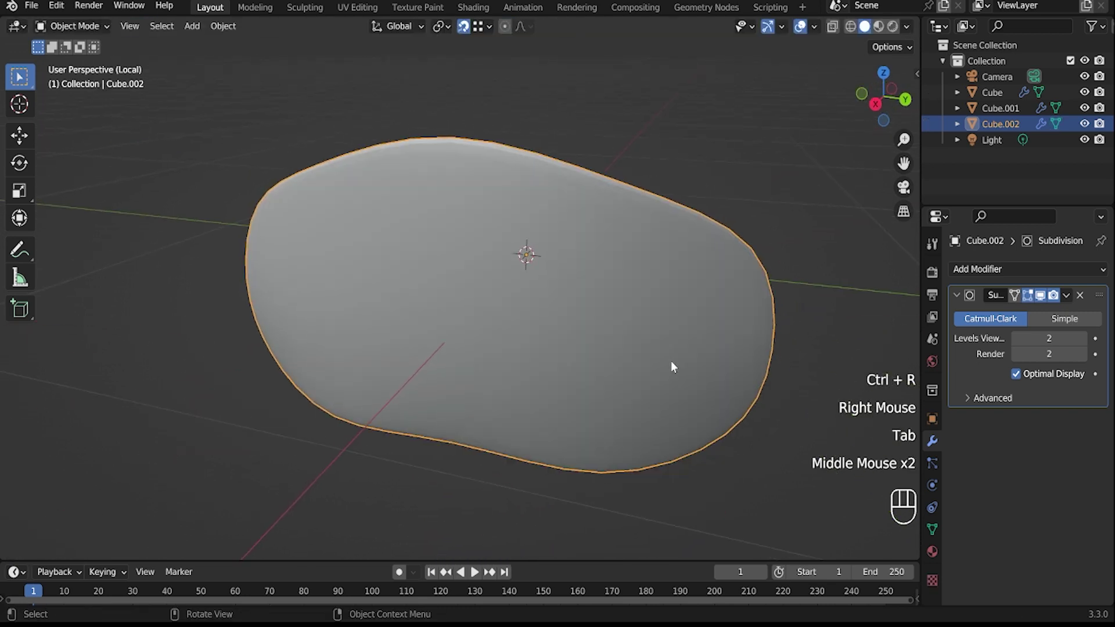
{"action": "key", "text": "/"}
{"action": "scroll", "scroll_direction": "down", "scroll_amount": 3}
Extrude the side face of the head outward and scale it into an ear piece.
{"action": "left_click_drag", "start_coordinate": [625, 360], "coordinate": [642, 370]}
{"action": "middle_click", "coordinate": [650, 375]}
{"action": "middle_click", "coordinate": [578, 404]}
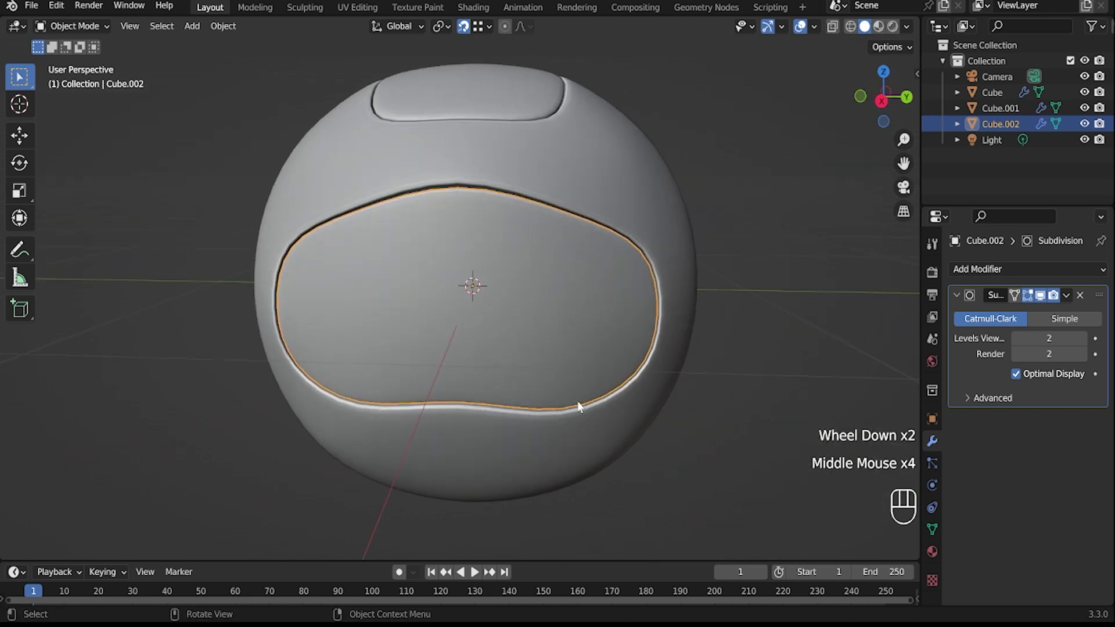
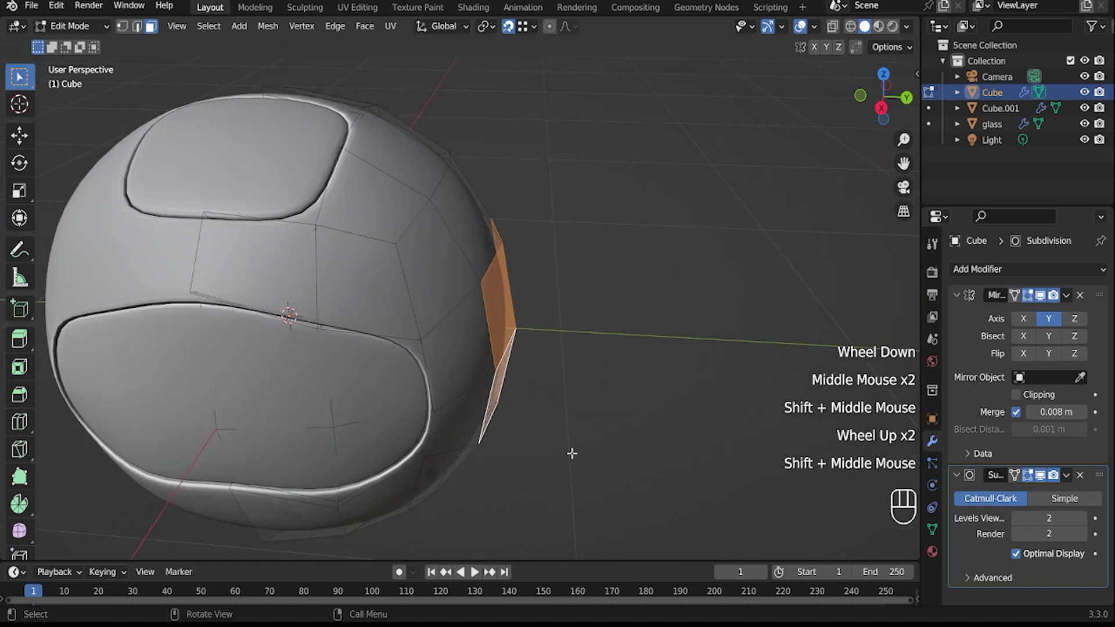
{"action": "key", "text": "e"}
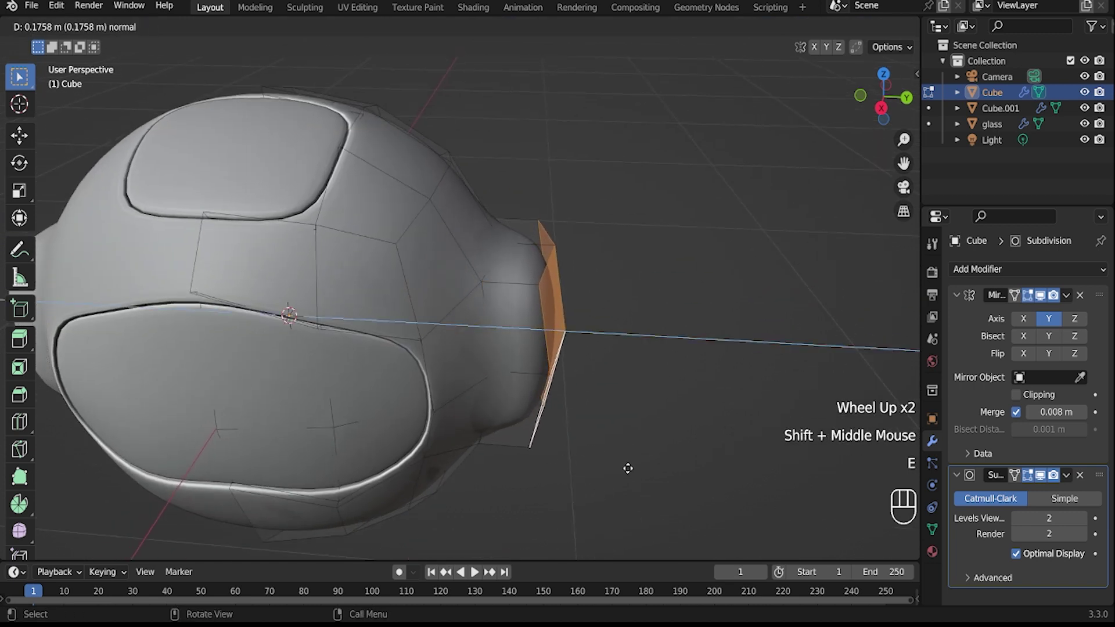
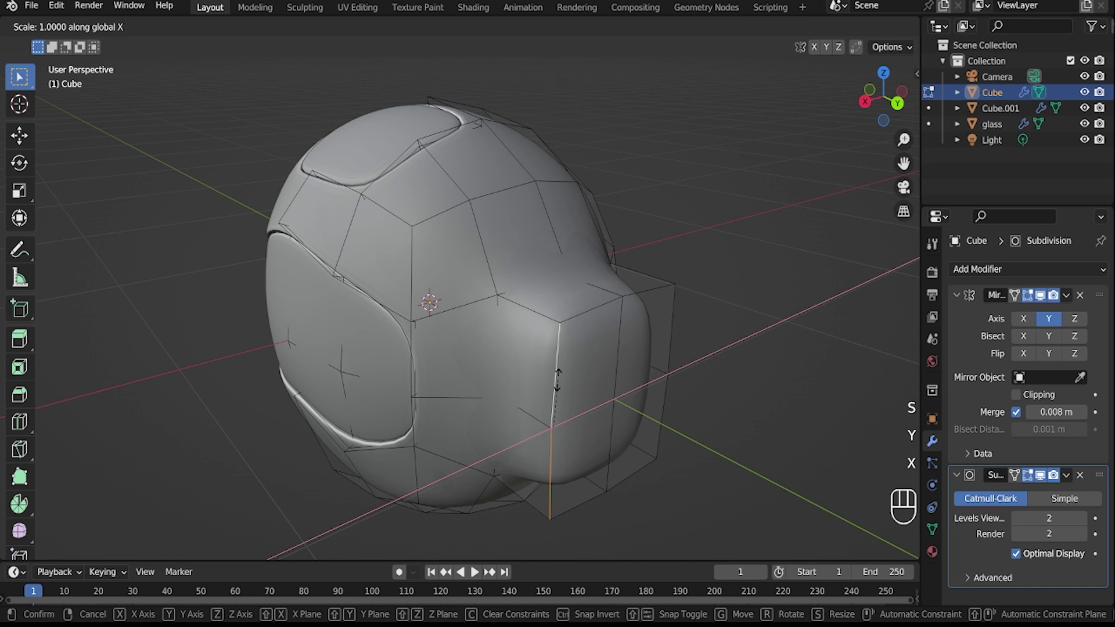
{"action": "key", "text": "Return"}
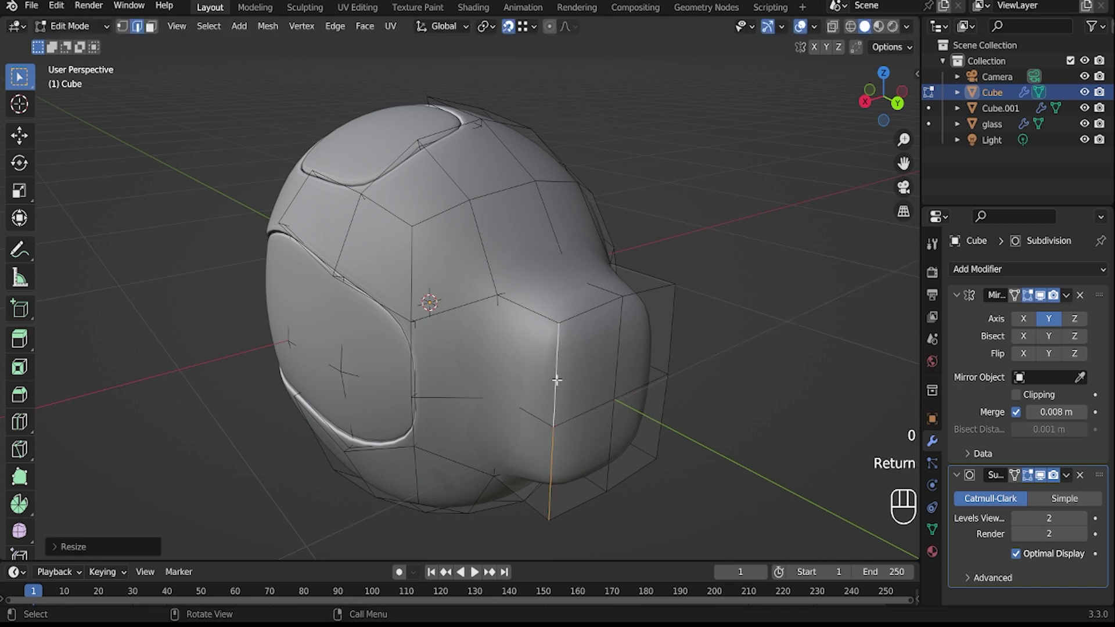
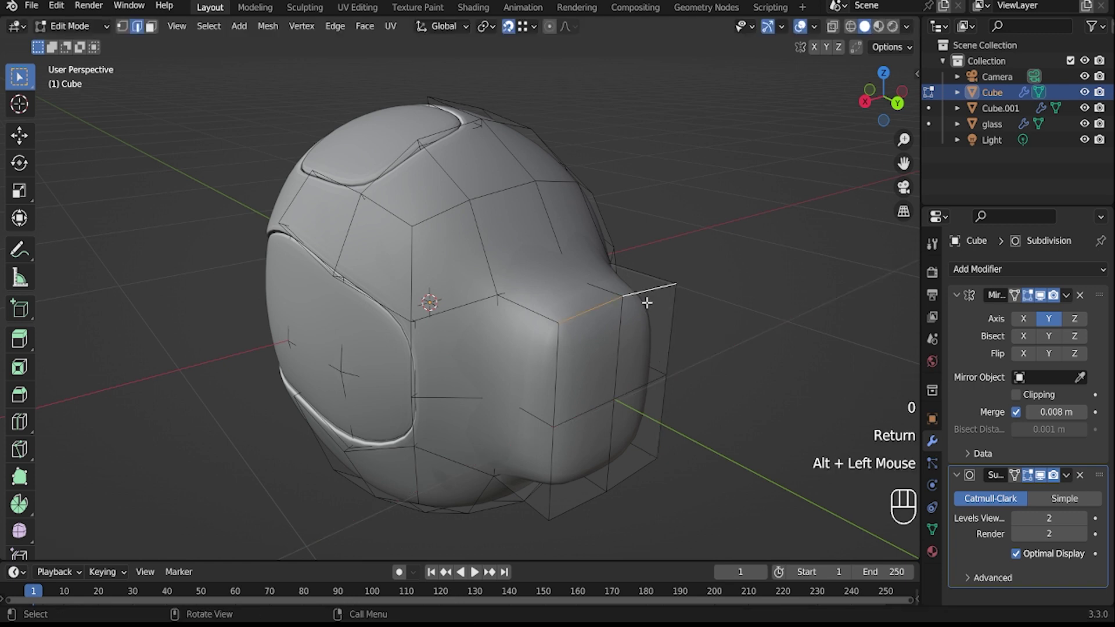
{"action": "key", "text": "s"}
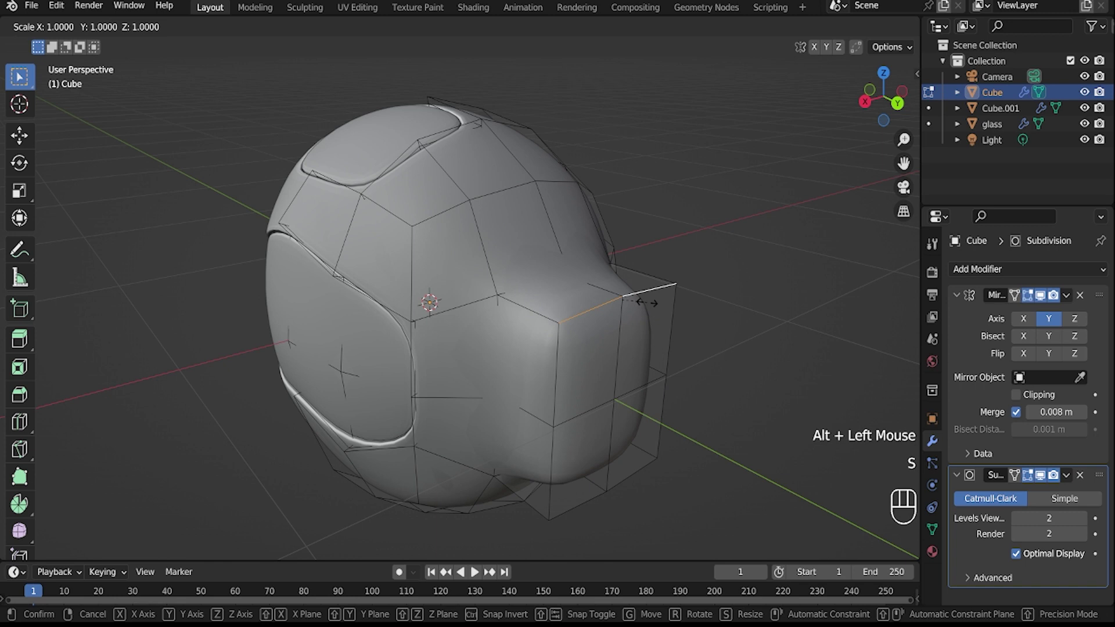
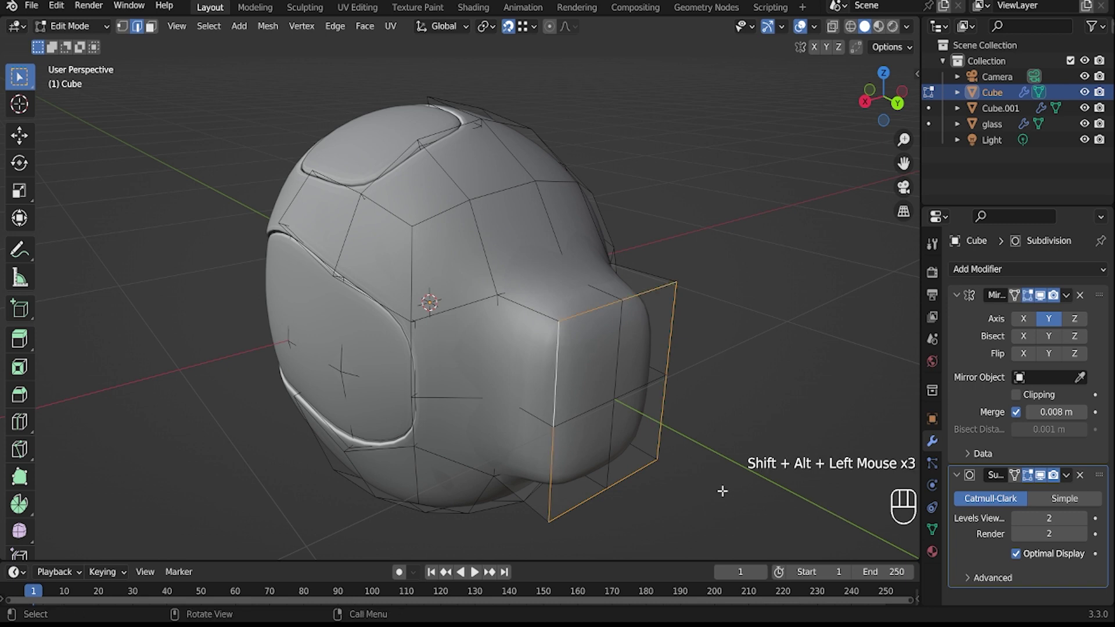
Bevel the ear piece's outer edges and front rim, then bevel a new loop into a groove.
{"action": "key", "text": "ctrl+b"}
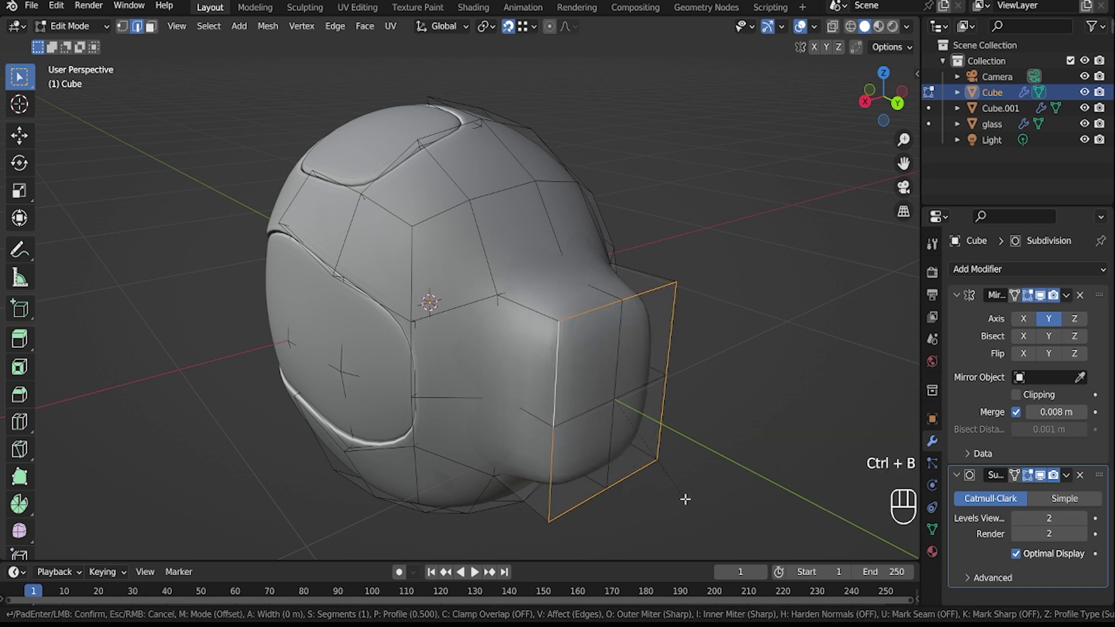
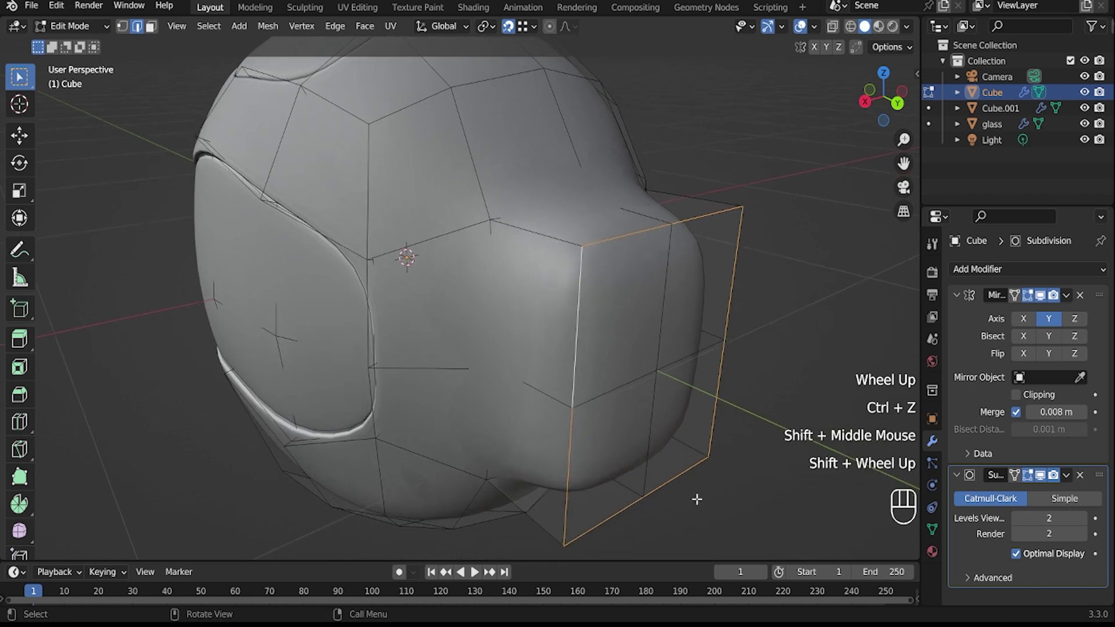
{"action": "key", "text": "ctrl+b"}
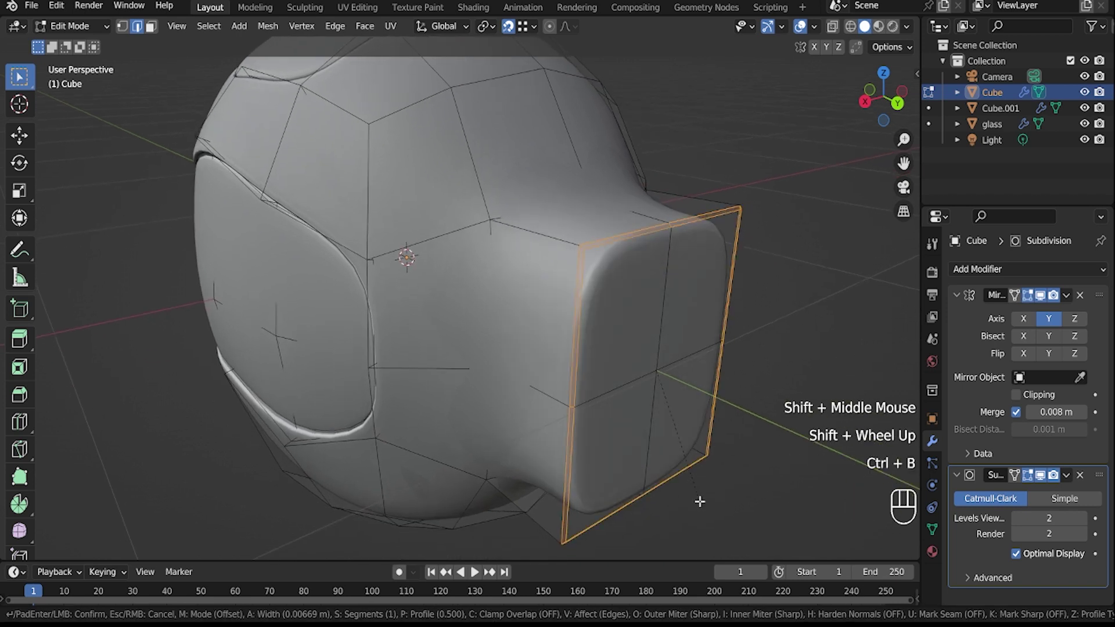
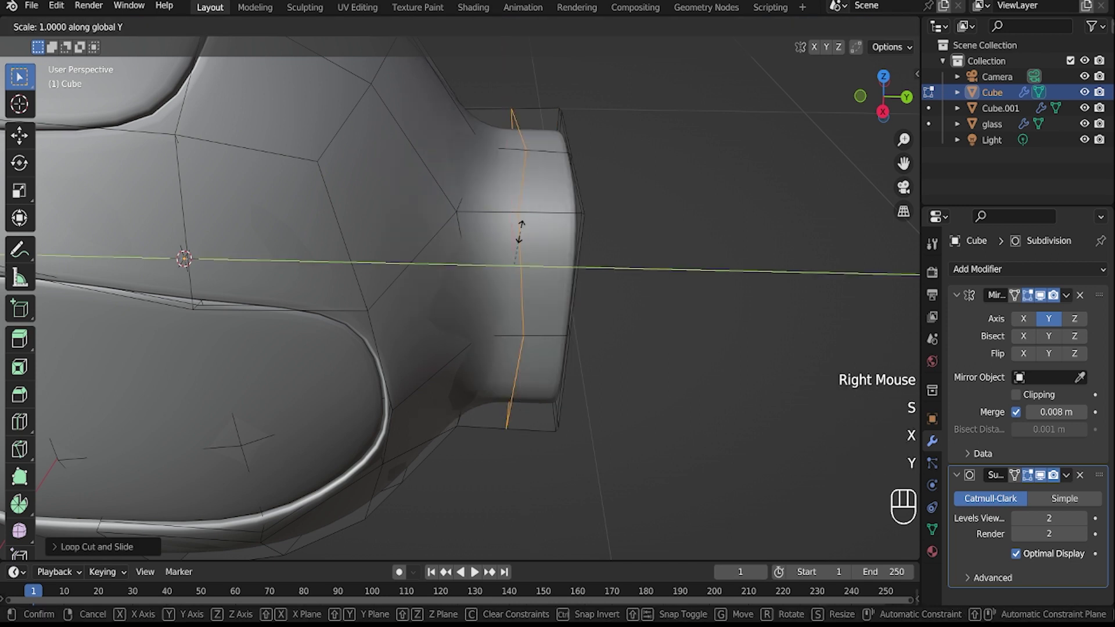
{"action": "key", "text": "Return"}
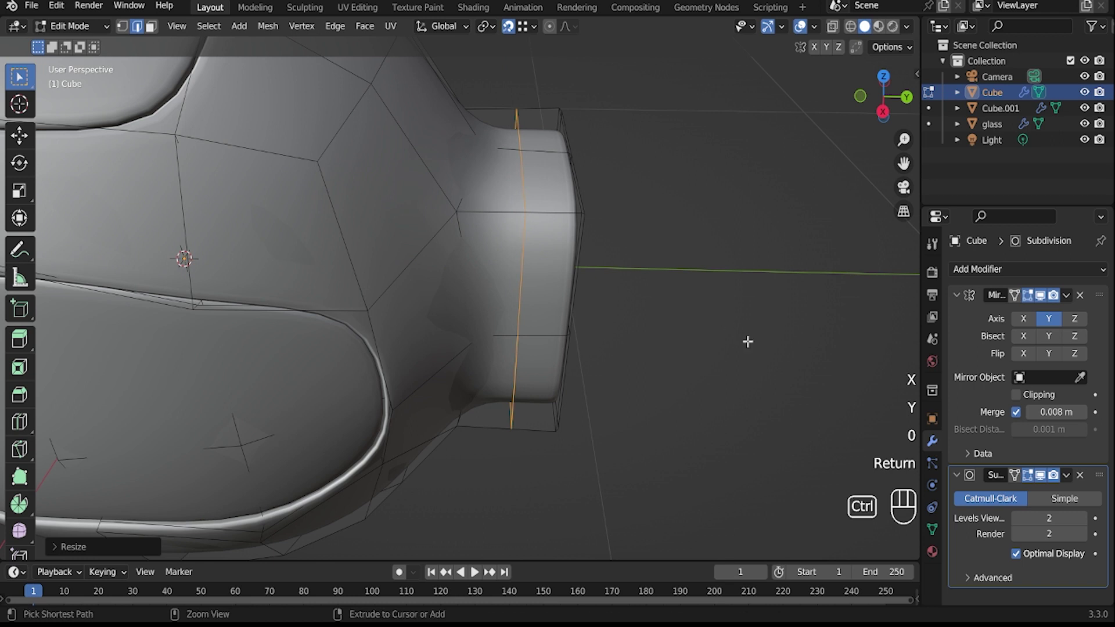
{"action": "key", "text": "ctrl+b"}
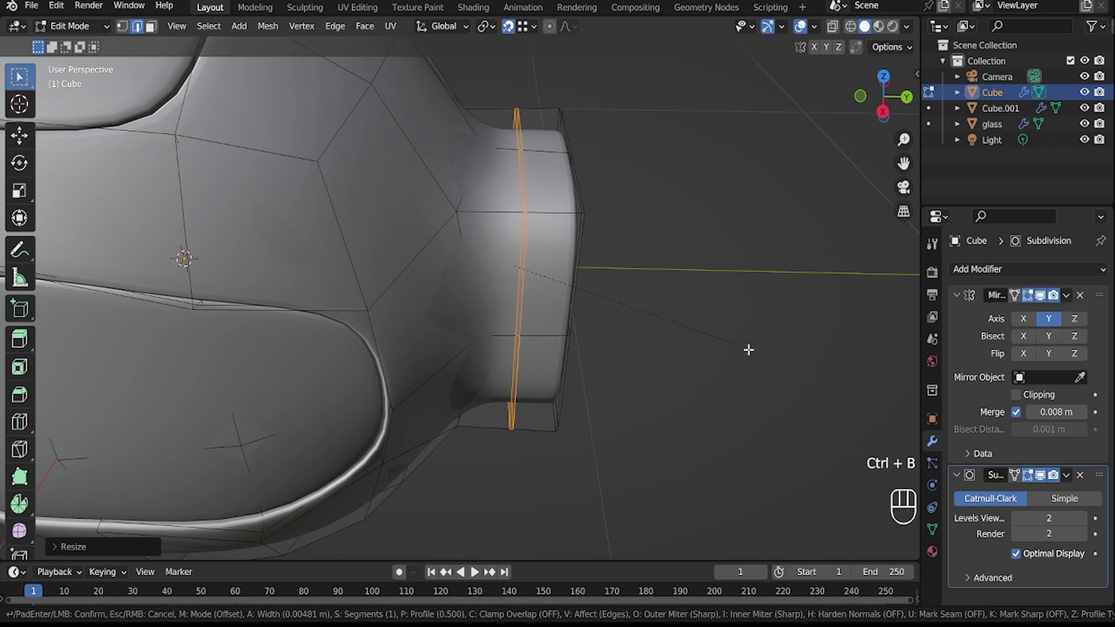
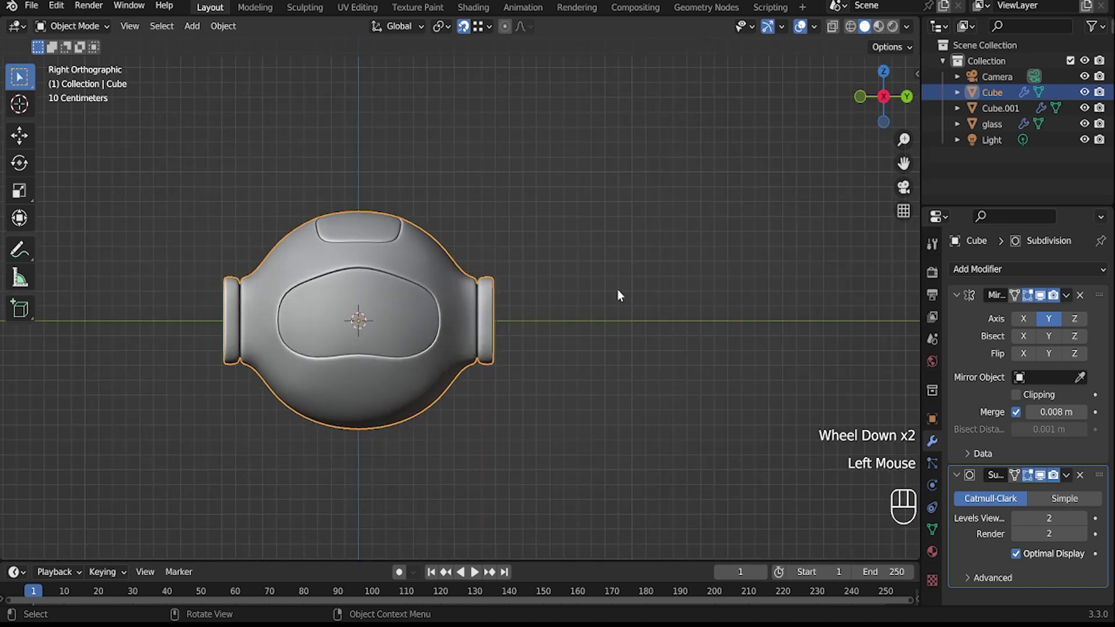
With X-ray on, move the ear's outer faces sideways along Y in Edit Mode.
{"action": "scroll", "scroll_direction": "up", "scroll_amount": 3}
{"action": "left_click_drag", "start_coordinate": [567, 368], "coordinate": [665, 184]}
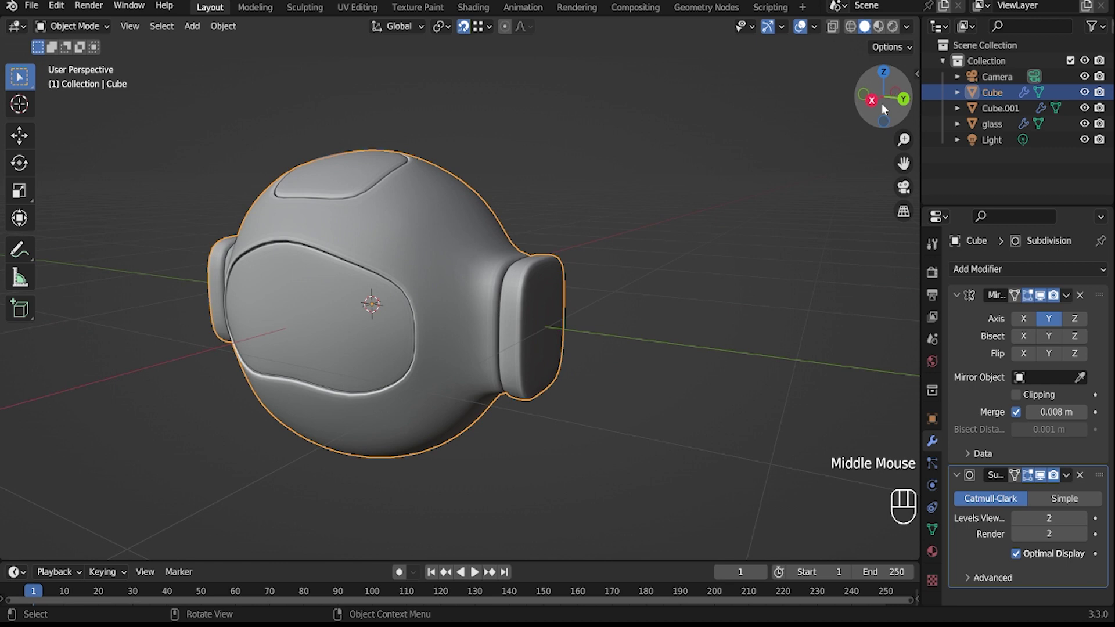
{"action": "left_click", "coordinate": [880, 109]}
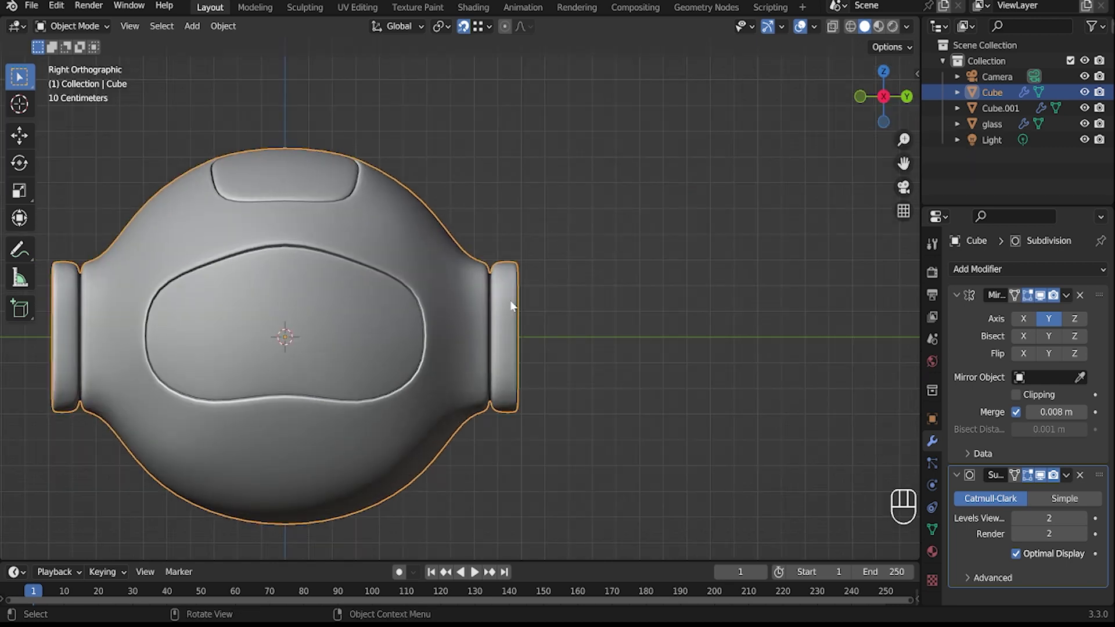
{"action": "key", "text": "alt+z"}
{"action": "scroll", "scroll_direction": "up", "scroll_amount": 3}
{"action": "key", "text": "Tab"}
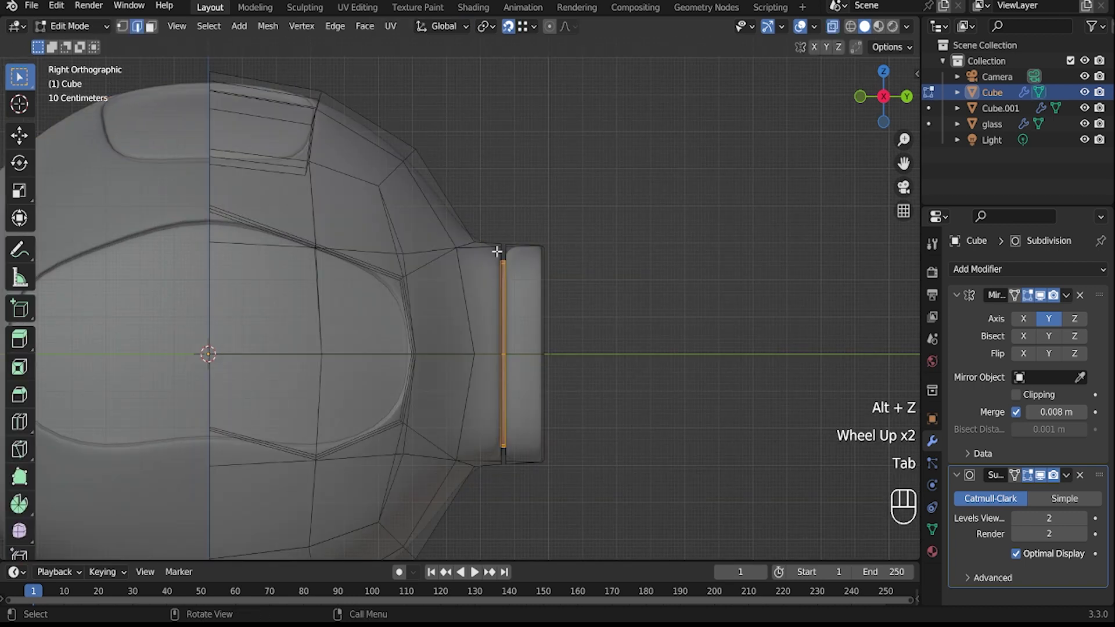
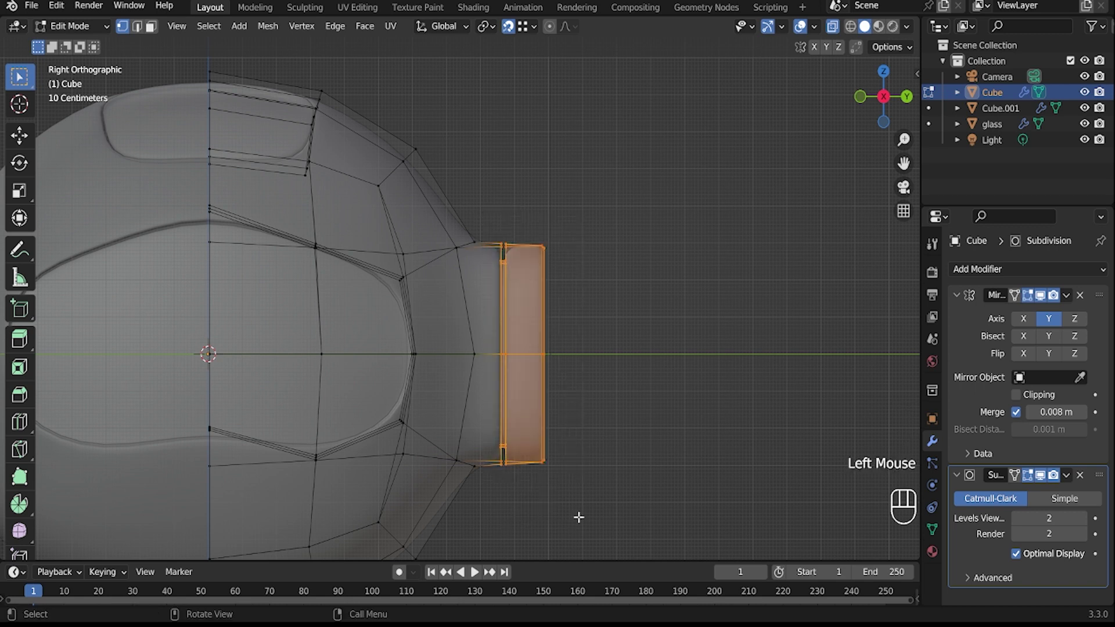
{"action": "key", "text": "g"}
{"action": "key", "text": "x"}
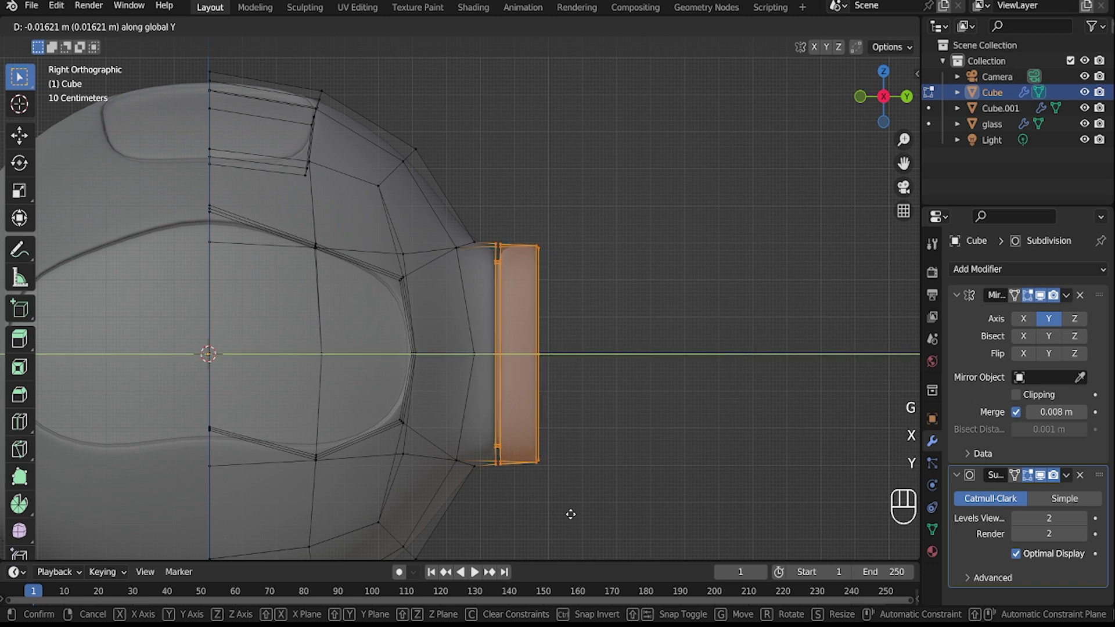
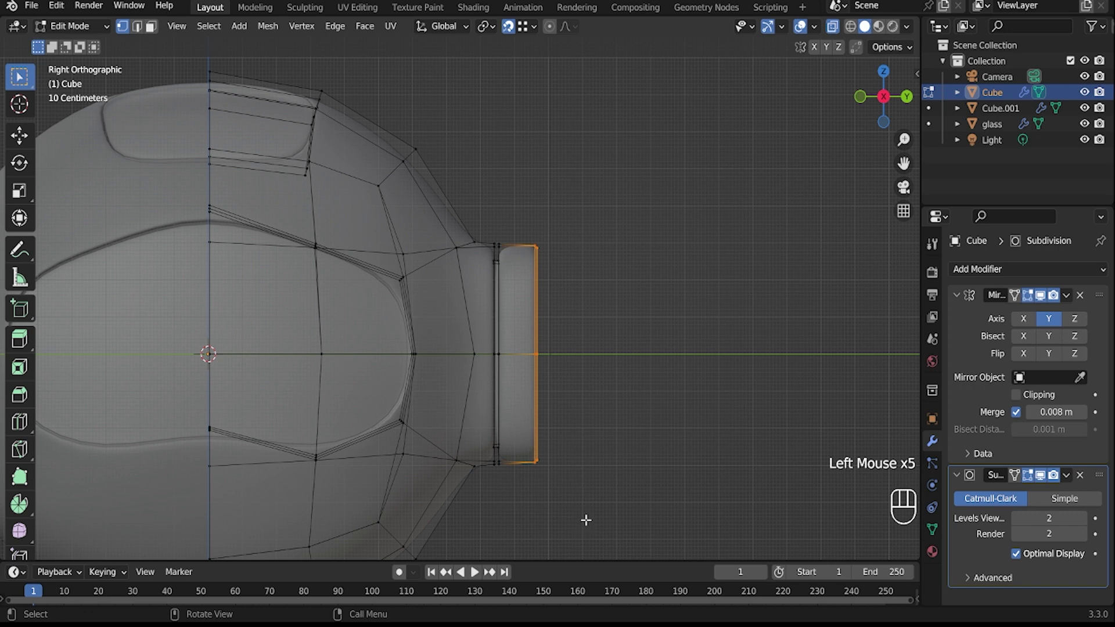
{"action": "key", "text": "g"}
{"action": "key", "text": "y"}
{"action": "double_click", "coordinate": [603, 457]}
Add a new cube and start lowering it beneath the head.
{"action": "key", "text": "Tab"}
{"action": "scroll", "scroll_direction": "down", "scroll_amount": 3}
{"action": "middle_click", "coordinate": [552, 475]}
{"action": "key", "text": "alt+z"}
{"action": "scroll", "scroll_direction": "down", "scroll_amount": 3}
{"action": "left_click_drag", "start_coordinate": [486, 448], "coordinate": [585, 416]}
{"action": "scroll", "scroll_direction": "down", "scroll_amount": 3}
{"action": "middle_click", "coordinate": [508, 418]}
{"action": "scroll", "scroll_direction": "down", "scroll_amount": 3}
{"action": "left_click_drag", "start_coordinate": [495, 402], "coordinate": [518, 343]}
Place the new cube vertically below the head and return to solid shading.
{"action": "key", "text": "shift+a"}
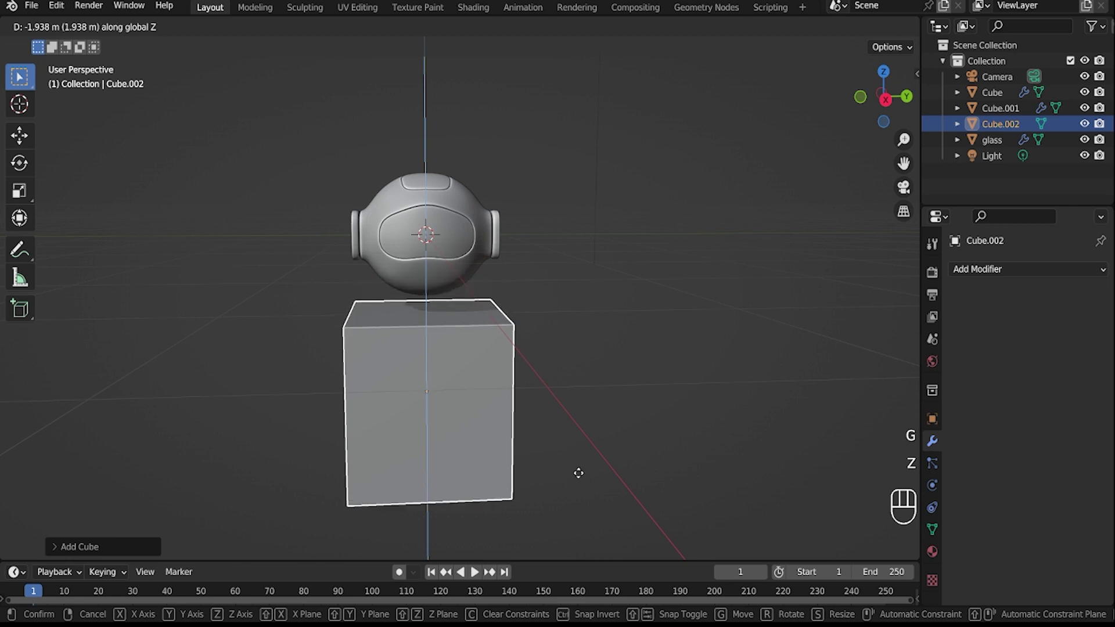
{"action": "left_click", "coordinate": [580, 469]}
{"action": "left_click_drag", "start_coordinate": [560, 456], "coordinate": [601, 470]}
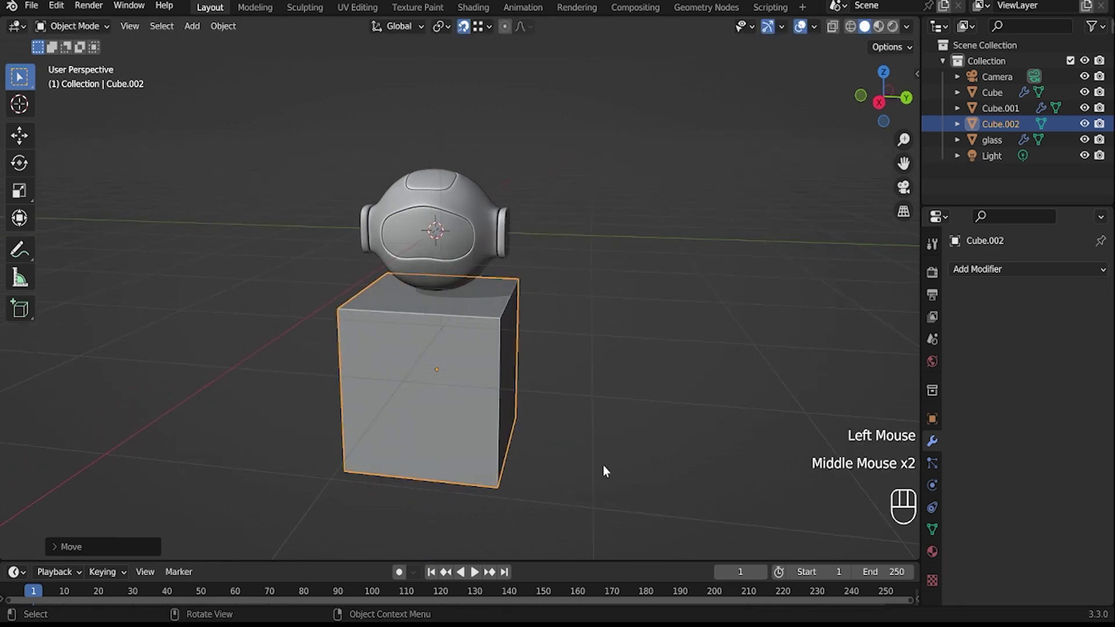
{"action": "key", "text": "s"}
{"action": "left_click", "coordinate": [591, 464]}
{"action": "key", "text": "ctrl+z"}
{"action": "key", "text": "shift+z"}
{"action": "left_click_drag", "start_coordinate": [585, 457], "coordinate": [755, 117]}
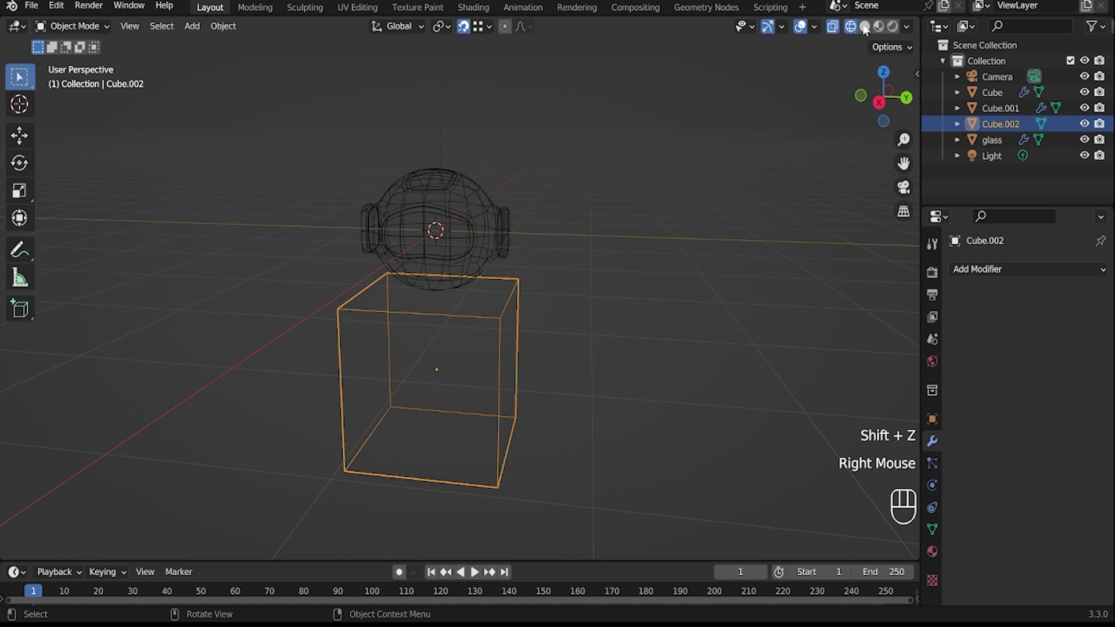
{"action": "left_click", "coordinate": [868, 29]}
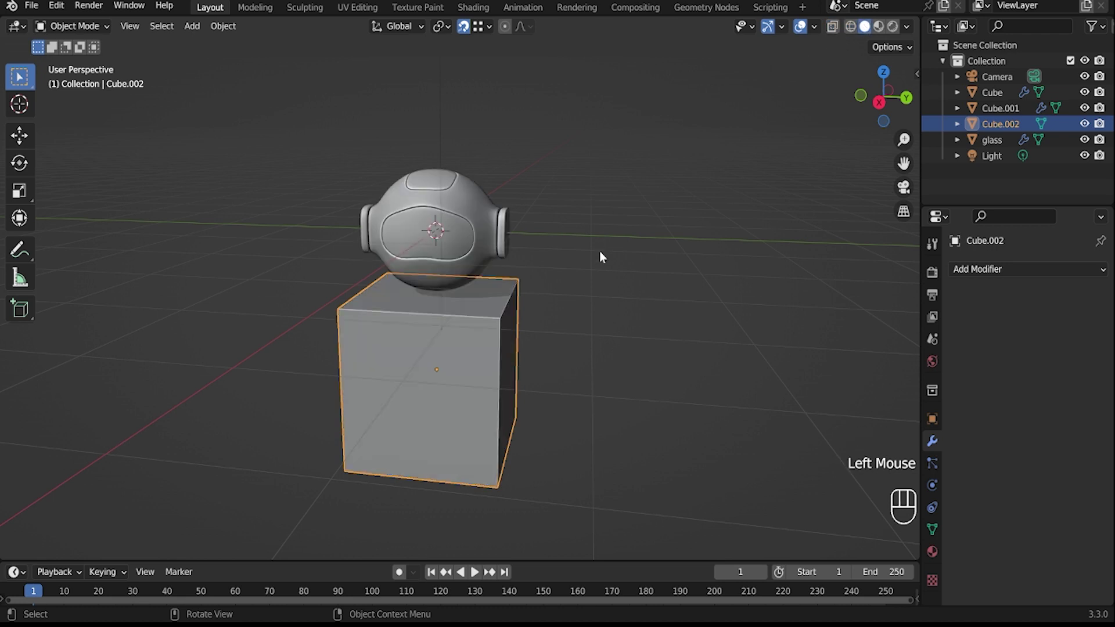
Narrow the body cube by scaling it along Y and then X.
{"action": "left_click_drag", "start_coordinate": [495, 377], "coordinate": [536, 369]}
{"action": "key", "text": "s"}
{"action": "key", "text": "y"}
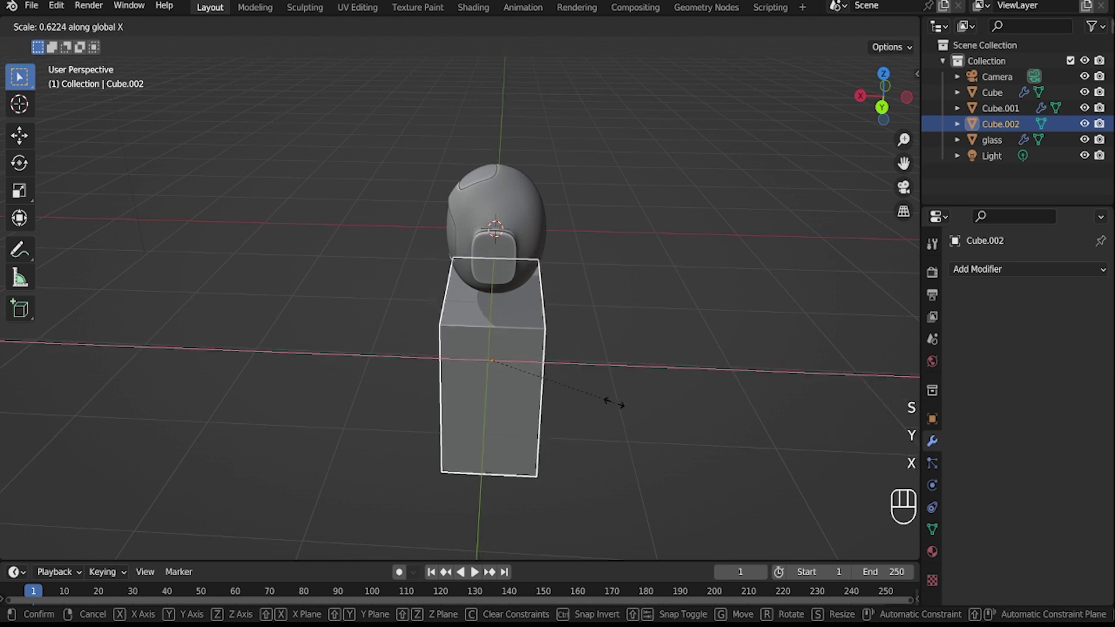
{"action": "left_click", "coordinate": [612, 405]}
{"action": "left_click_drag", "start_coordinate": [613, 404], "coordinate": [777, 382]}
{"action": "key", "text": "s"}
{"action": "key", "text": "x"}
{"action": "left_click", "coordinate": [729, 380]}
View the body's underside and enter Edit Mode to taper its bottom face.
{"action": "left_click_drag", "start_coordinate": [586, 393], "coordinate": [585, 332]}
{"action": "left_click_drag", "start_coordinate": [507, 460], "coordinate": [516, 513]}
{"action": "left_click_drag", "start_coordinate": [491, 477], "coordinate": [503, 369]}
{"action": "left_click_drag", "start_coordinate": [506, 332], "coordinate": [475, 379]}
{"action": "key", "text": "Tab"}
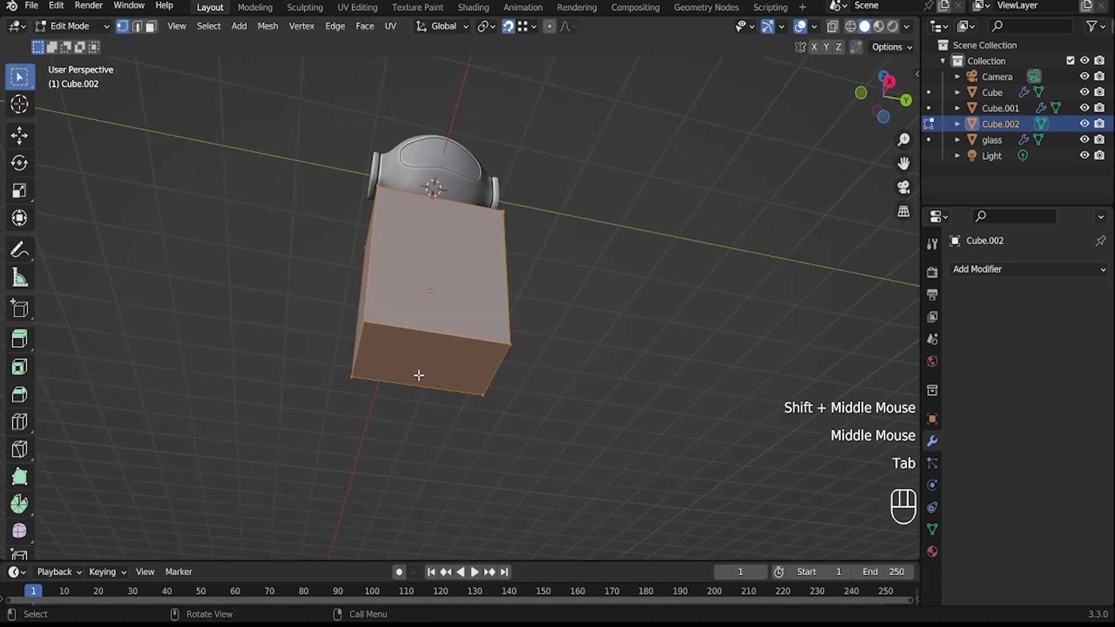
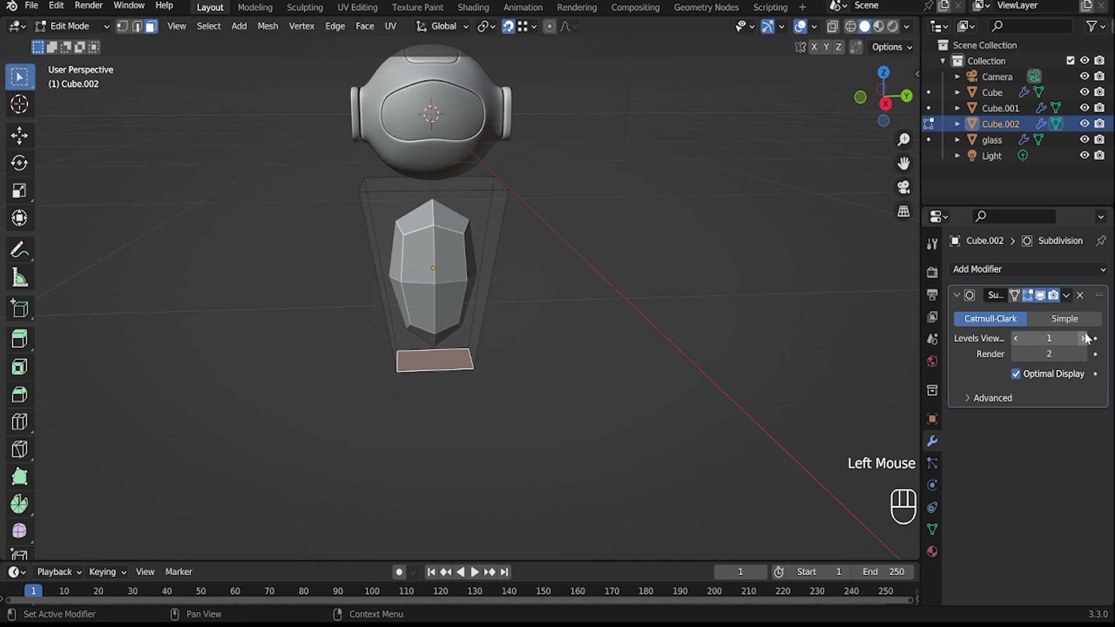
Add Subdivision Surface smoothing, bevel a waist band, shrink the top face and assign material 'blau'.
{"action": "left_click", "coordinate": [1091, 340]}
{"action": "left_click", "coordinate": [1091, 340]}
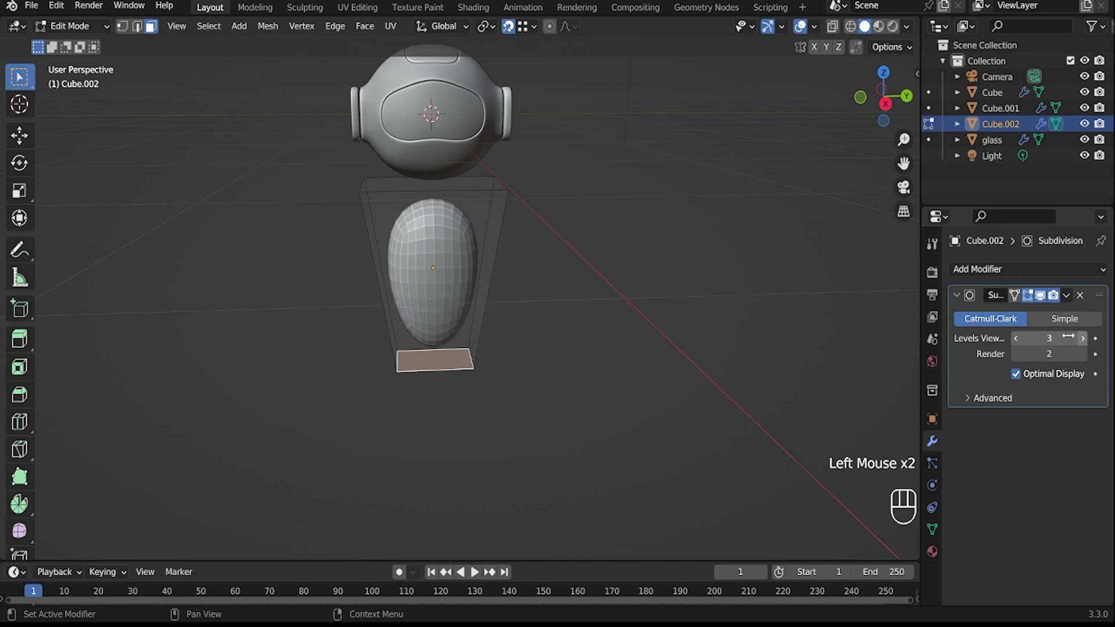
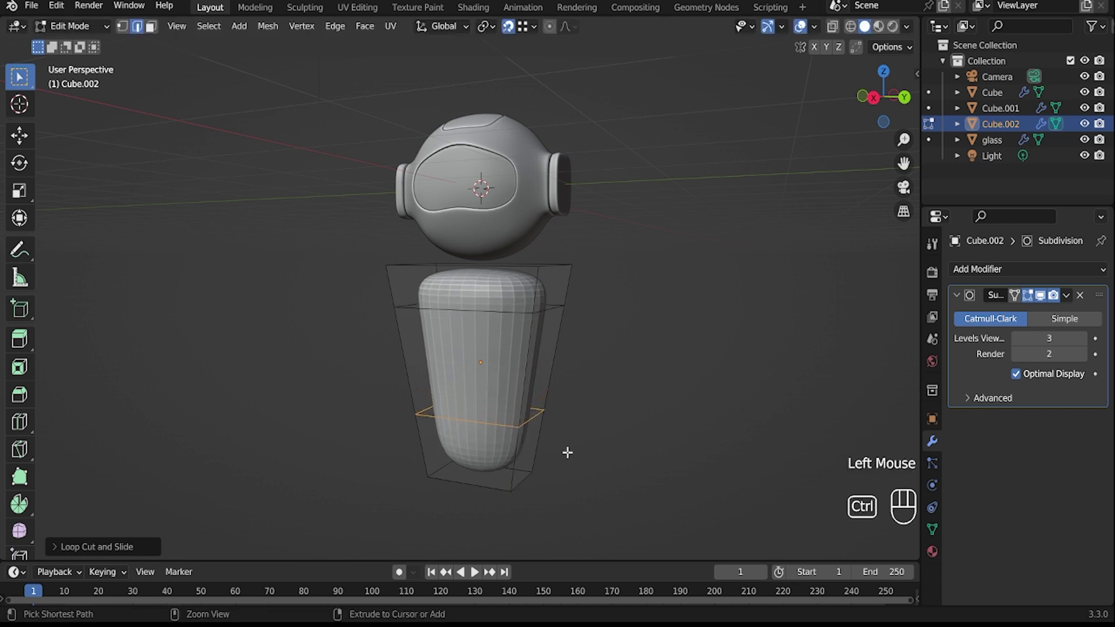
{"action": "key", "text": "ctrl+b"}
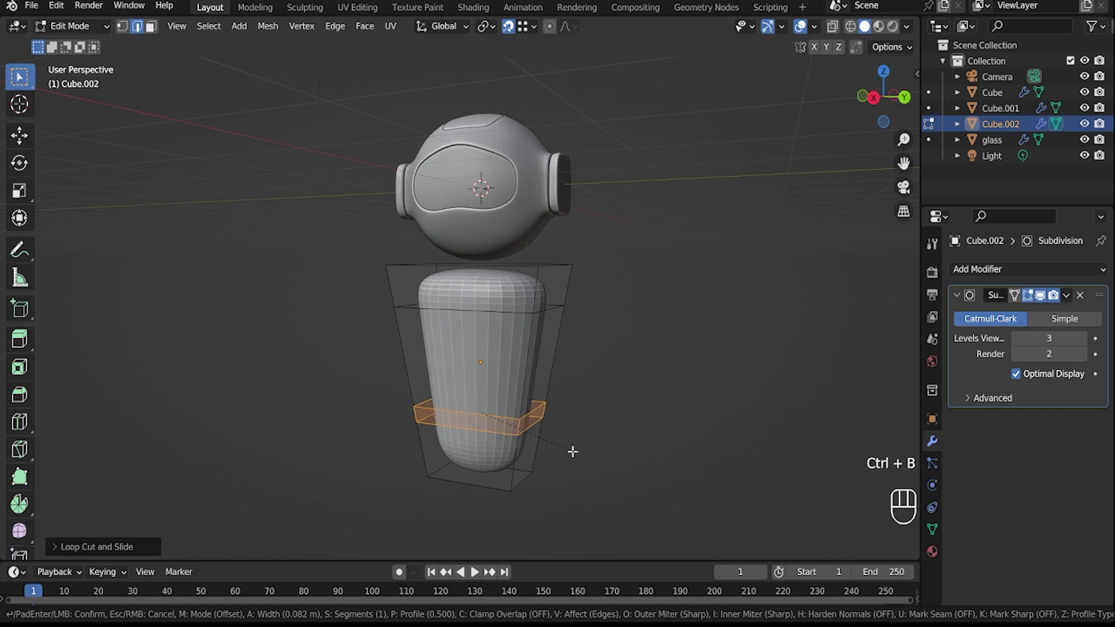
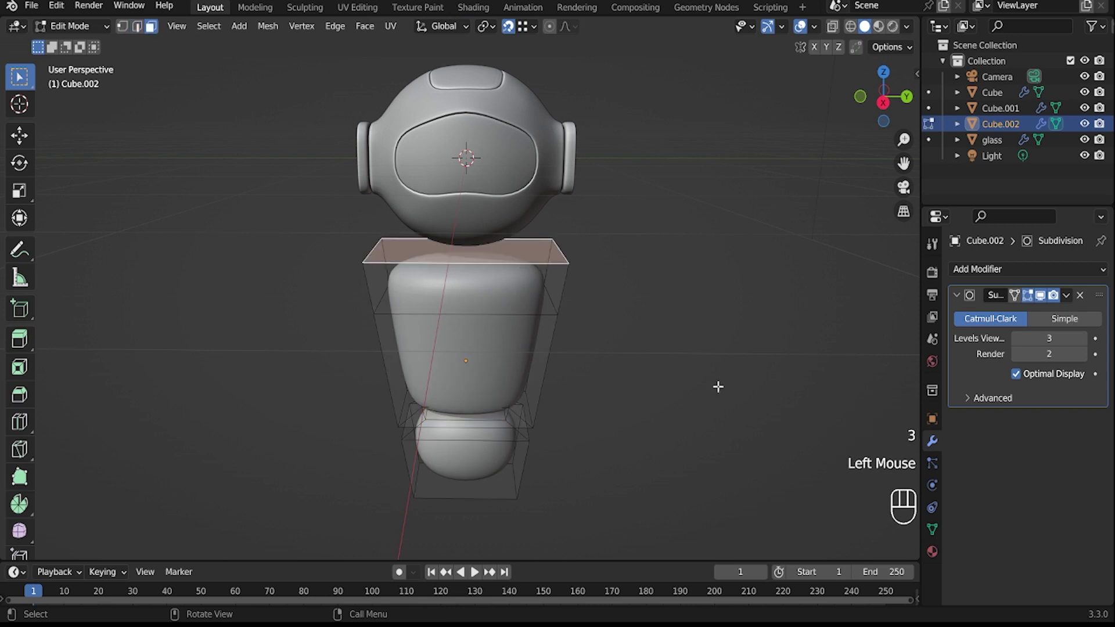
{"action": "key", "text": "s"}
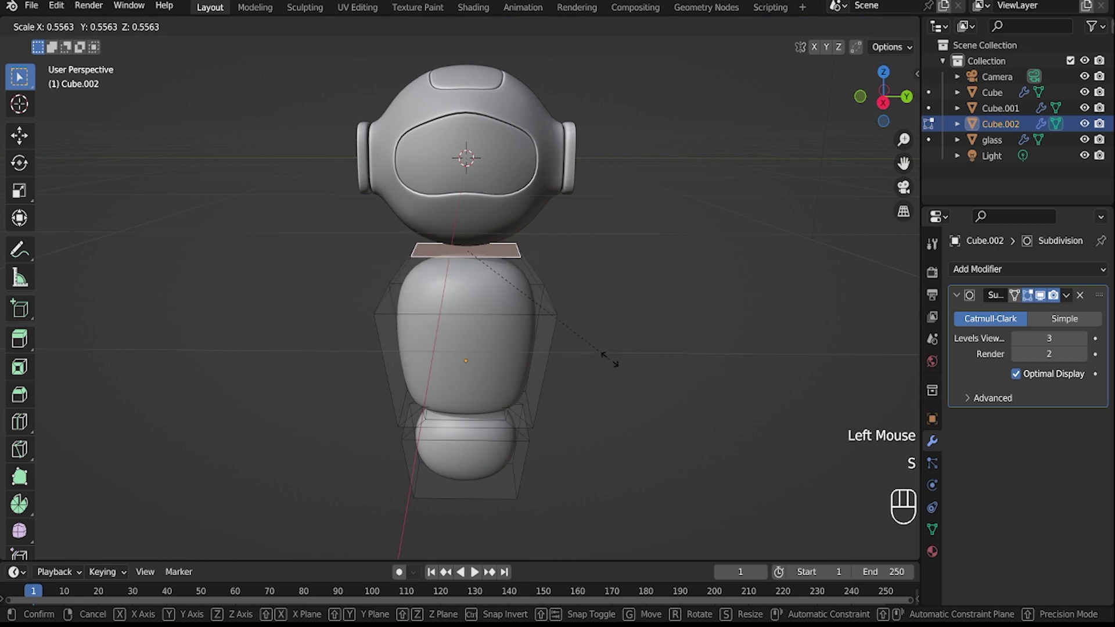
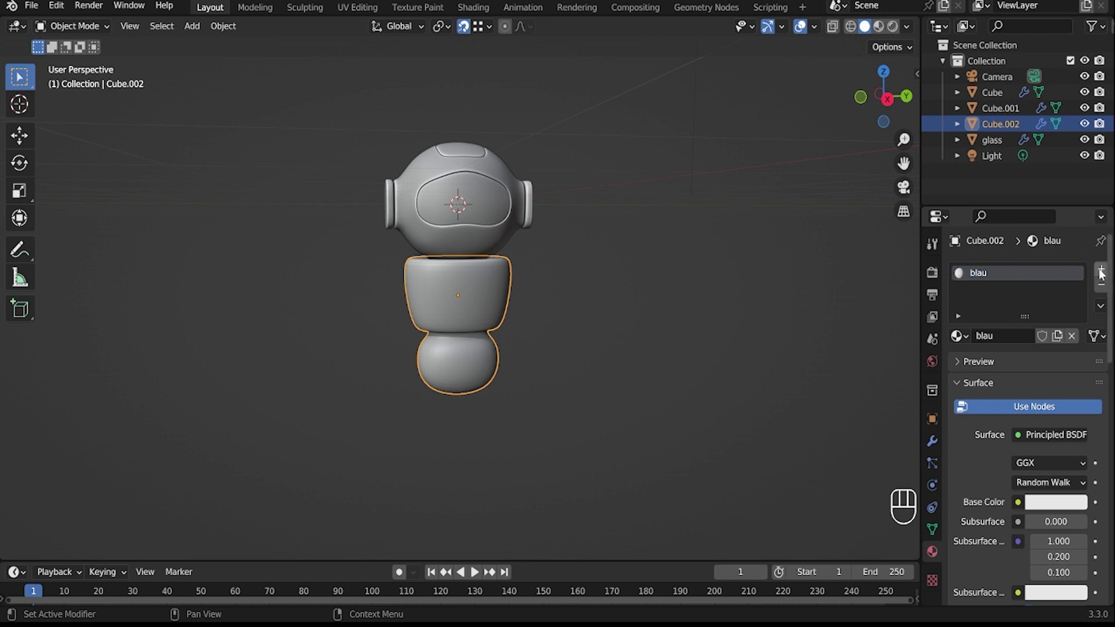
{"action": "left_click", "coordinate": [1102, 272]}
Assign a new 'neon' emission material to the waist face loop and preview it.
{"action": "key", "text": "Tab"}
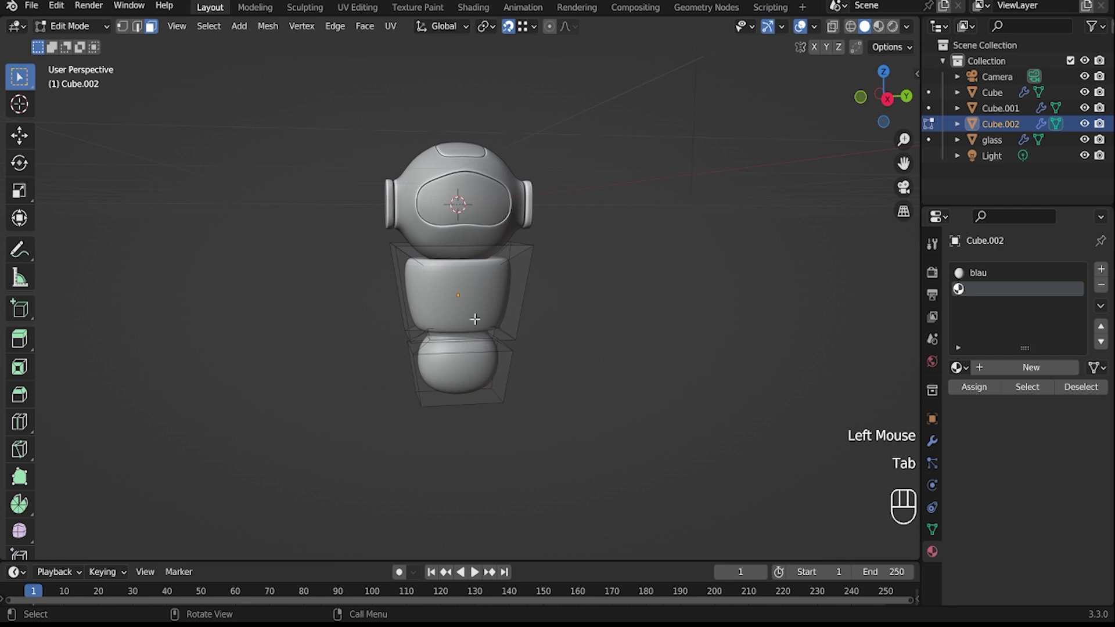
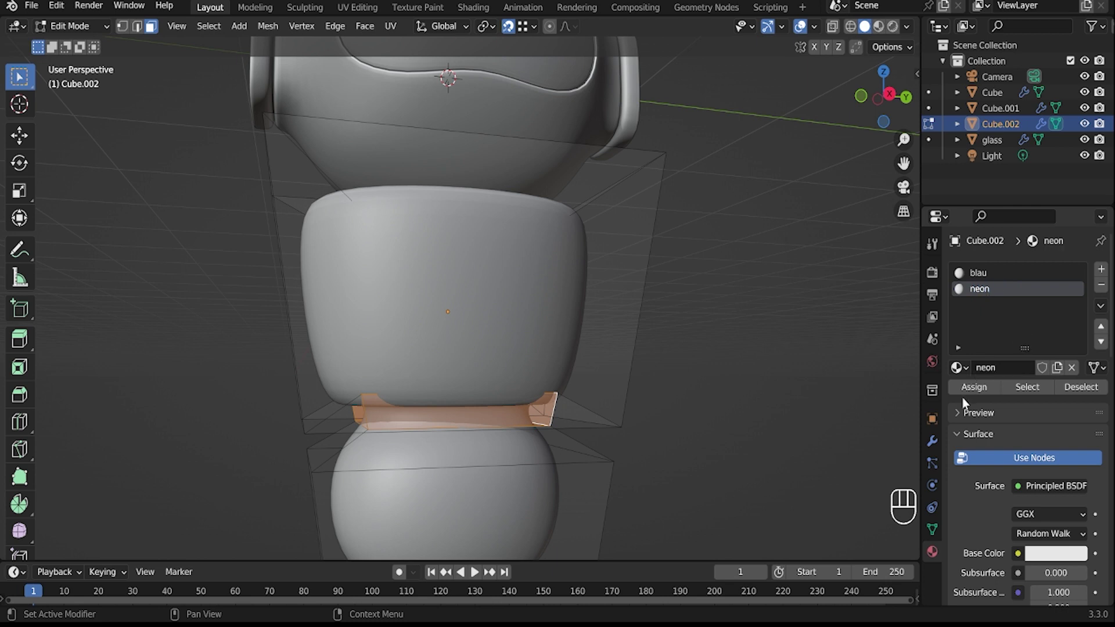
{"action": "left_click", "coordinate": [981, 390]}
{"action": "left_click", "coordinate": [892, 84]}
{"action": "key", "text": "Tab"}
{"action": "left_click", "coordinate": [1047, 544]}
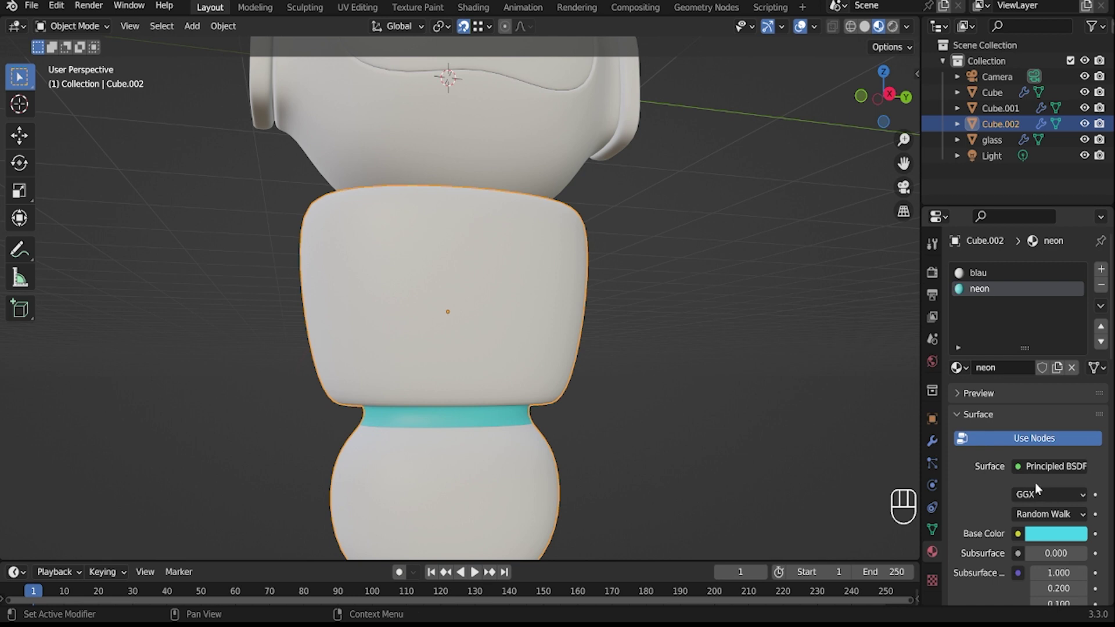
Adjust the neon glow colour to cyan, then switch to the blau material.
{"action": "left_click_drag", "start_coordinate": [1042, 465], "coordinate": [940, 211]}
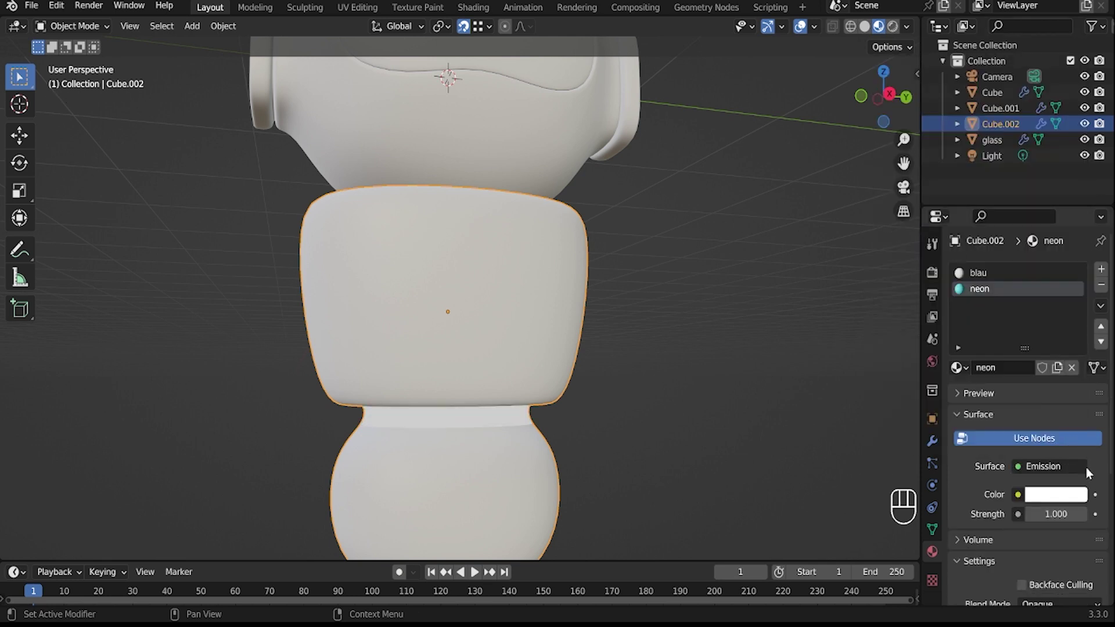
{"action": "left_click", "coordinate": [1058, 497]}
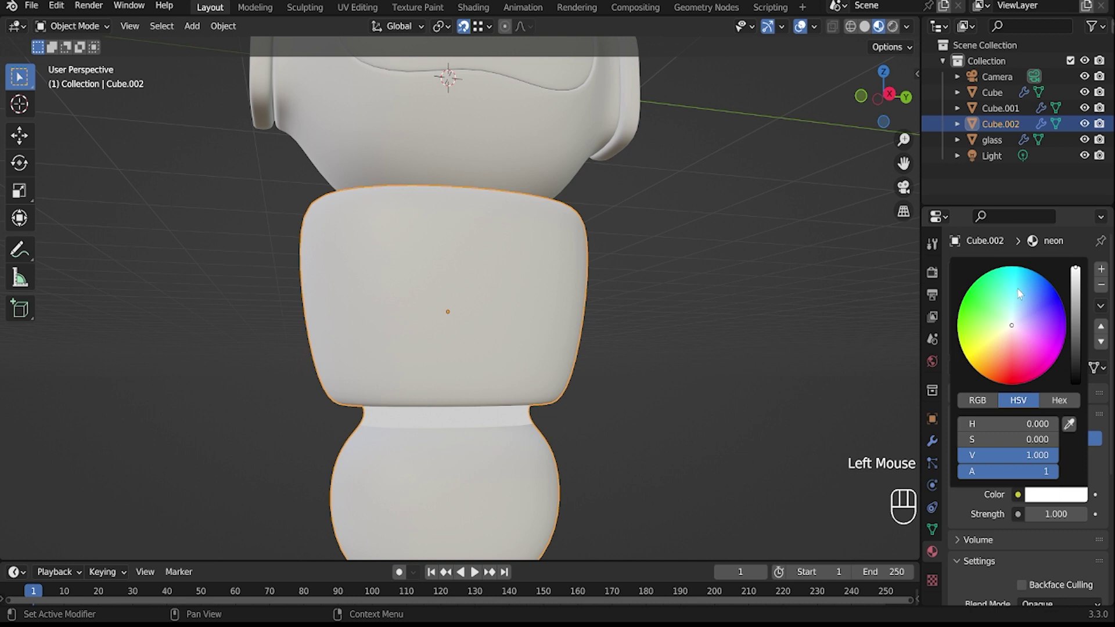
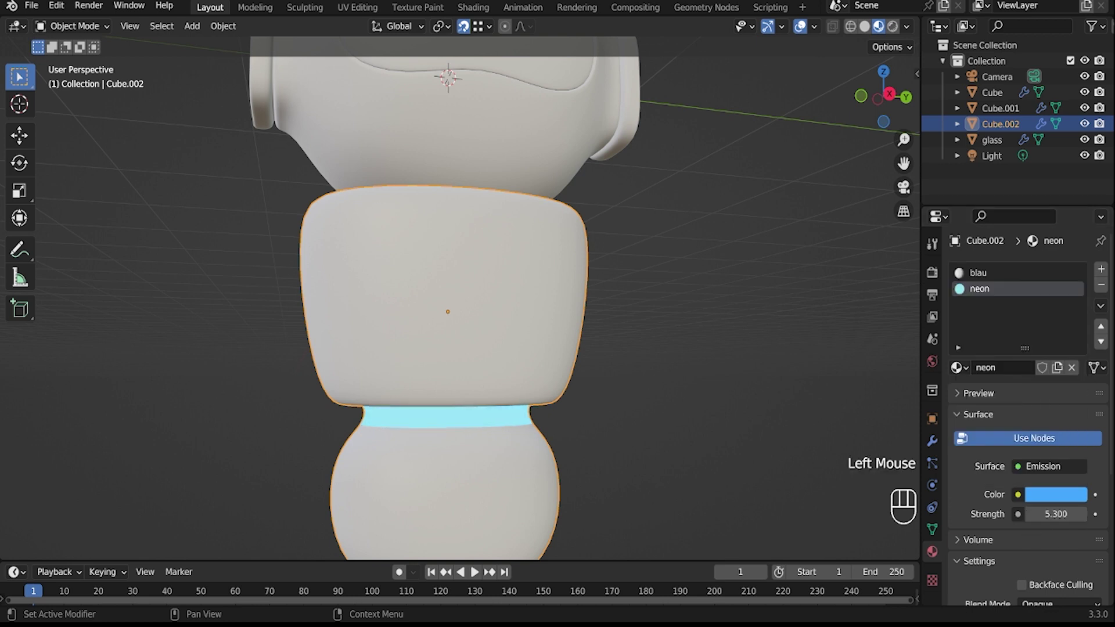
{"action": "left_click_drag", "start_coordinate": [610, 433], "coordinate": [612, 386]}
{"action": "scroll", "scroll_direction": "down", "scroll_amount": 3}
{"action": "left_click_drag", "start_coordinate": [584, 361], "coordinate": [516, 294]}
{"action": "left_click", "coordinate": [503, 288]}
{"action": "left_click", "coordinate": [1008, 275]}
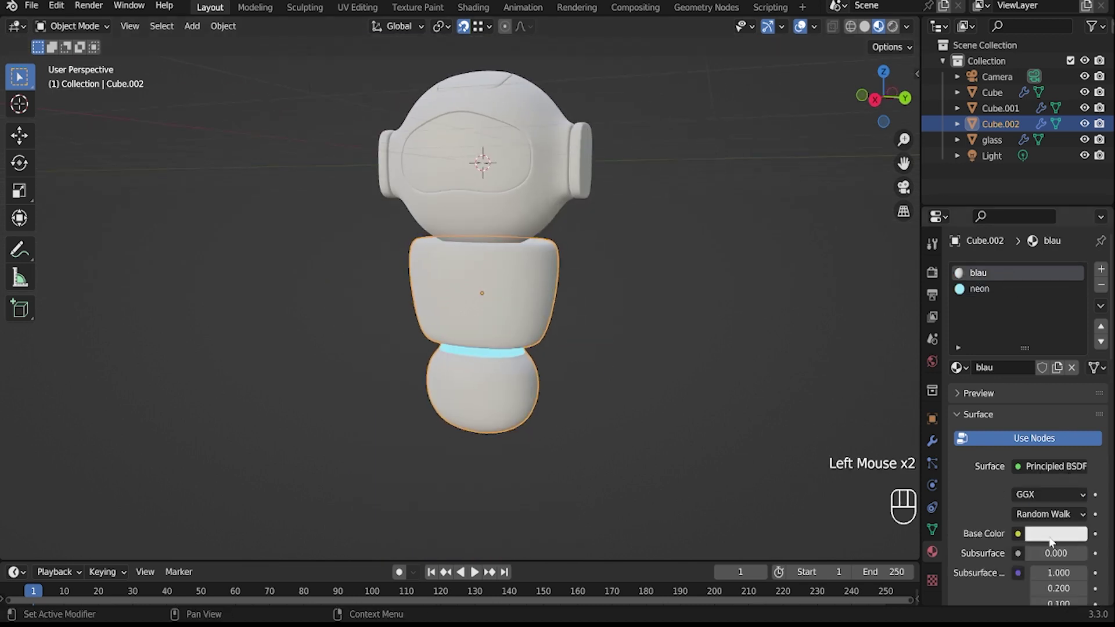
Set the 'blau' material Base Color to a refined shade of blue.
{"action": "left_click", "coordinate": [1056, 458]}
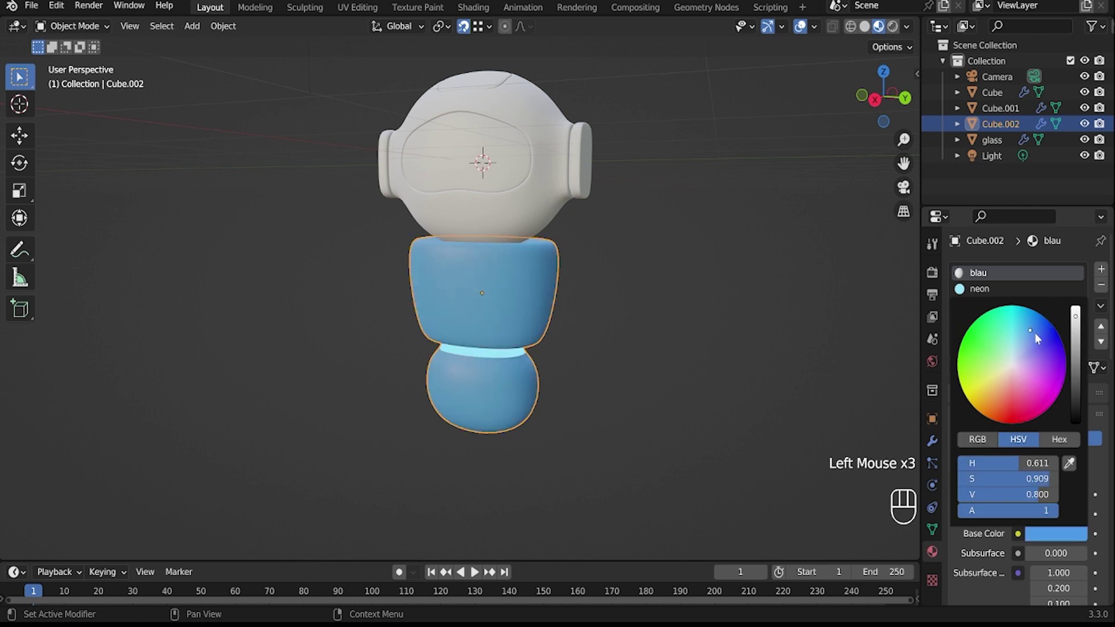
{"action": "left_click_drag", "start_coordinate": [1078, 339], "coordinate": [676, 304]}
{"action": "left_click_drag", "start_coordinate": [719, 330], "coordinate": [658, 283]}
{"action": "left_click_drag", "start_coordinate": [687, 341], "coordinate": [546, 256]}
{"action": "middle_click", "coordinate": [489, 278]}
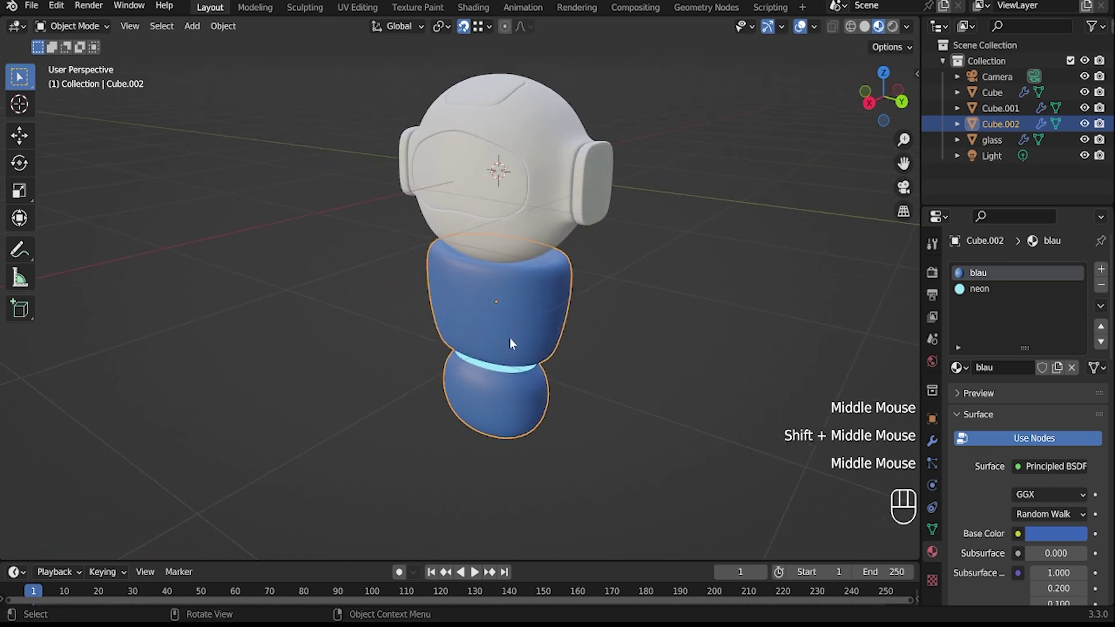
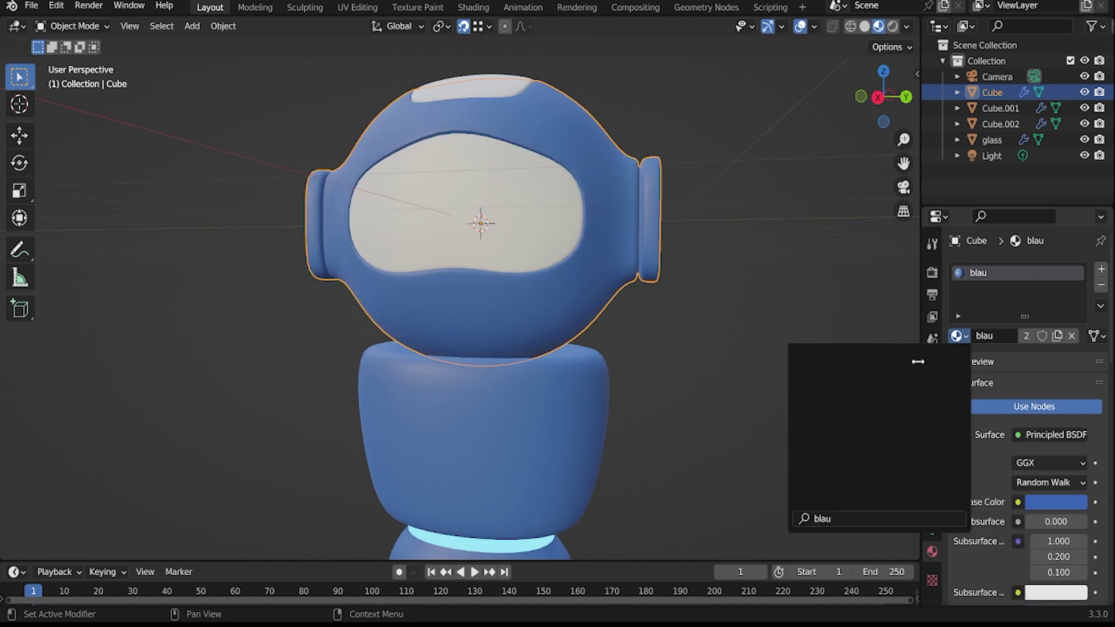
Select the visor object and create a new dark glossy glass material for it.
{"action": "left_click", "coordinate": [794, 307]}
{"action": "left_click_drag", "start_coordinate": [727, 310], "coordinate": [682, 261]}
{"action": "left_click_drag", "start_coordinate": [683, 301], "coordinate": [571, 278]}
{"action": "left_click", "coordinate": [726, 245]}
{"action": "left_click", "coordinate": [521, 241]}
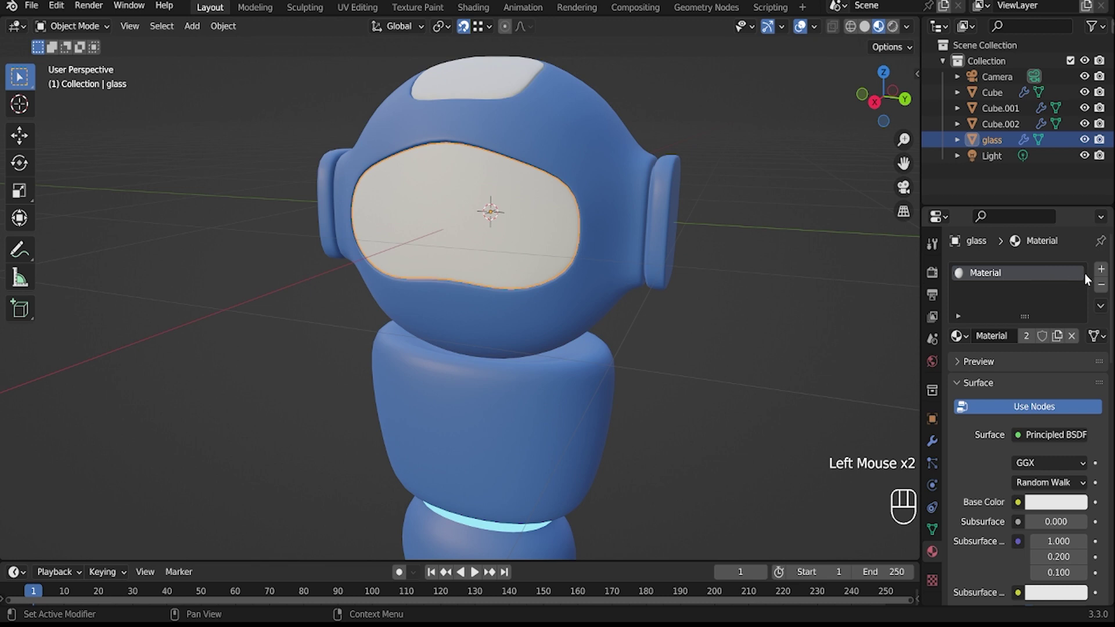
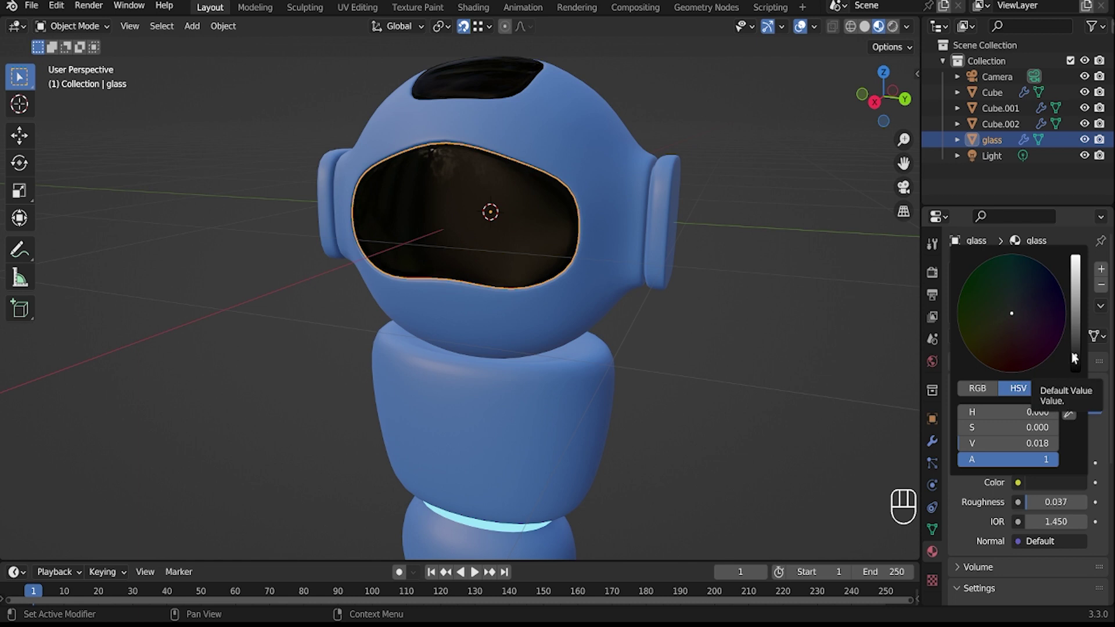
Select the head's top patch and ear edge faces in Edit Mode and assign the neon material.
{"action": "middle_click", "coordinate": [745, 362]}
{"action": "left_click", "coordinate": [494, 87]}
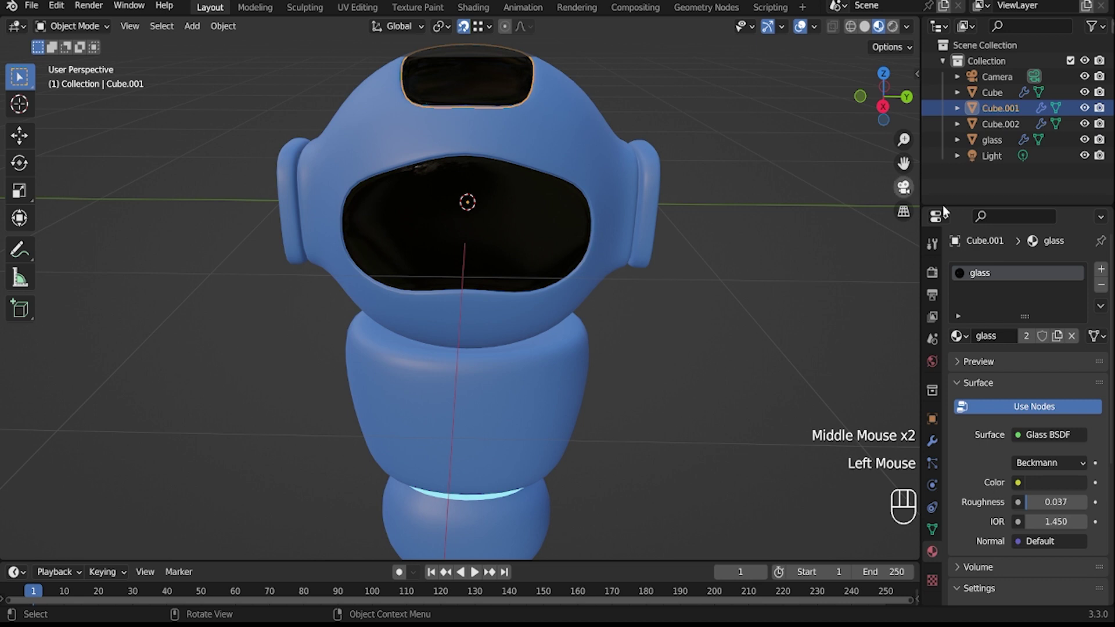
{"action": "left_click", "coordinate": [963, 337]}
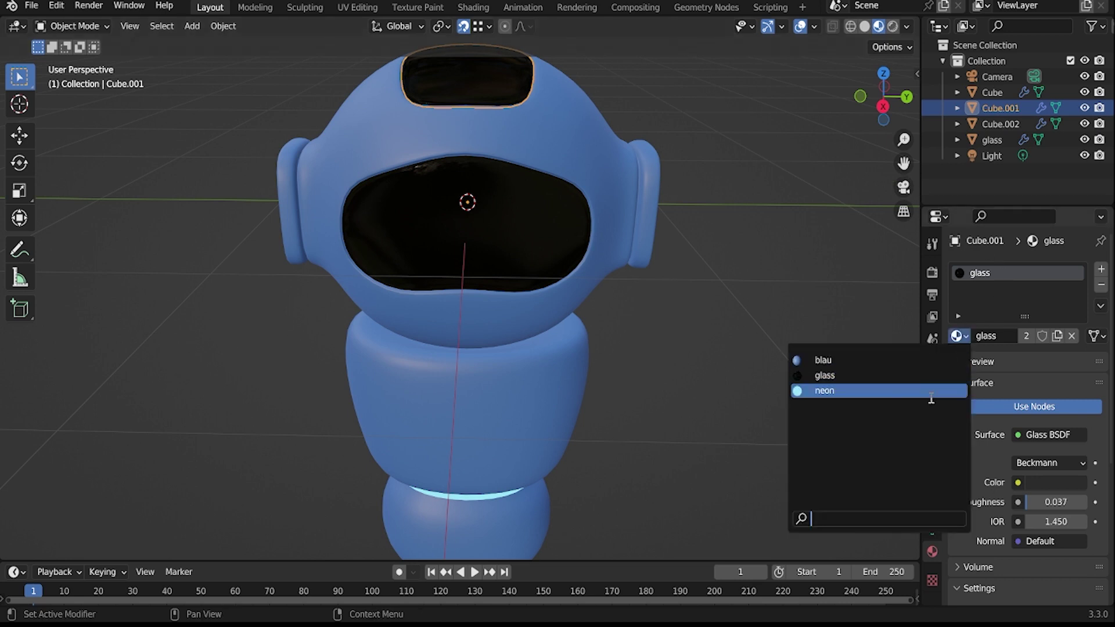
{"action": "left_click", "coordinate": [933, 401]}
{"action": "scroll", "scroll_direction": "down", "scroll_amount": 3}
{"action": "left_click_drag", "start_coordinate": [671, 409], "coordinate": [608, 305]}
{"action": "scroll", "scroll_direction": "down", "scroll_amount": 3}
{"action": "scroll", "scroll_direction": "up", "scroll_amount": 3}
{"action": "left_click", "coordinate": [603, 236]}
{"action": "key", "text": "Tab"}
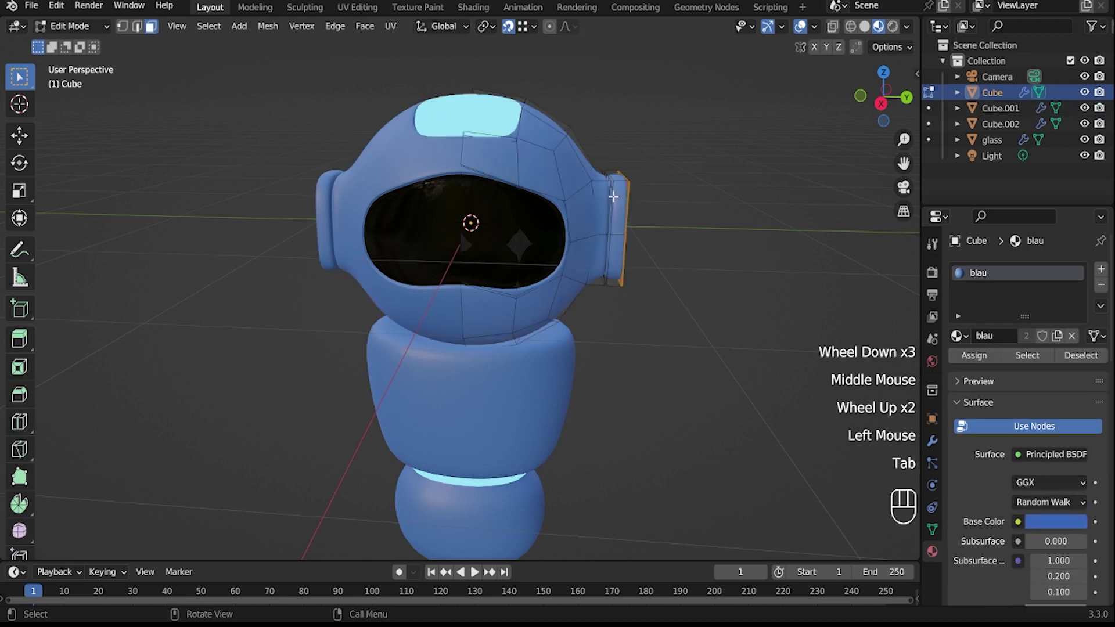
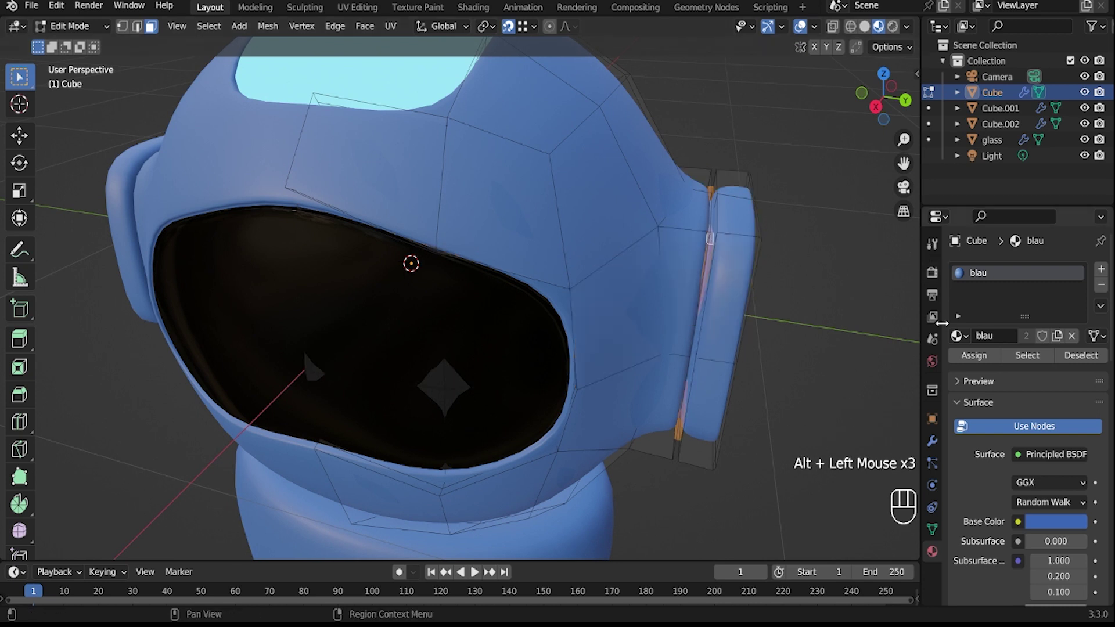
{"action": "left_click", "coordinate": [1101, 274]}
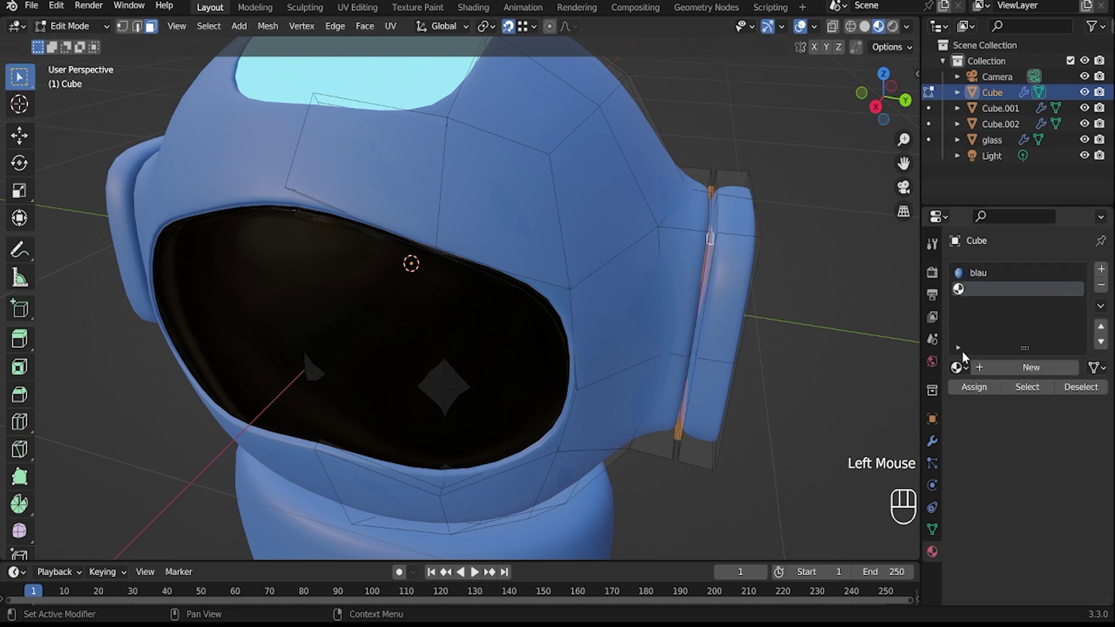
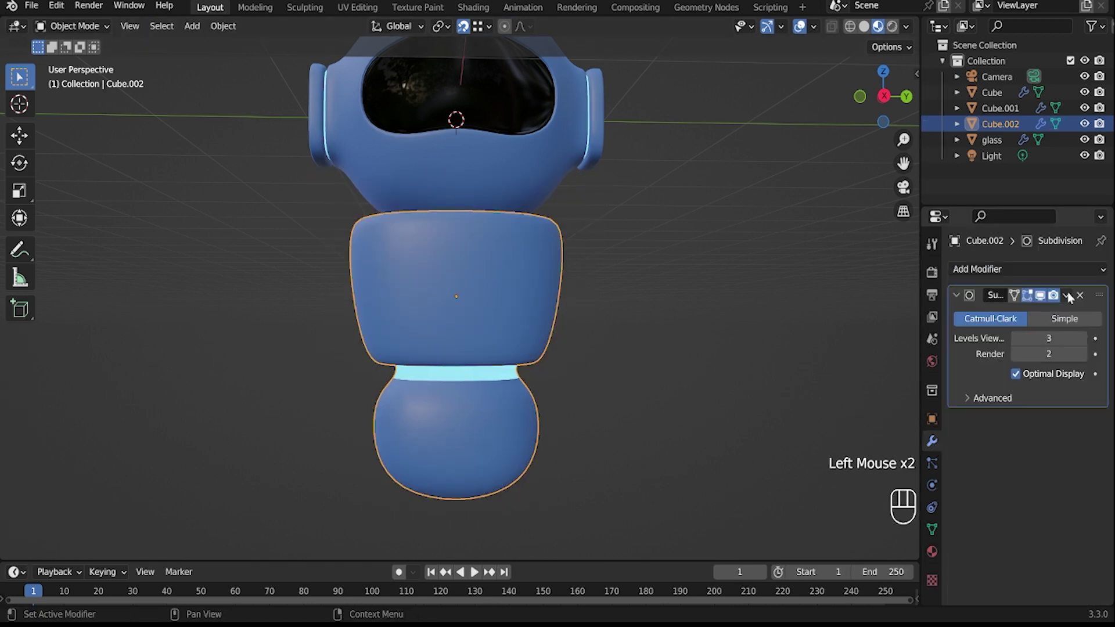
In solid shading, select a rectangle of torso front faces and extrude it inward along normals.
{"action": "left_click_drag", "start_coordinate": [1072, 299], "coordinate": [906, 303]}
{"action": "scroll", "scroll_direction": "up", "scroll_amount": 3}
{"action": "left_click", "coordinate": [527, 301]}
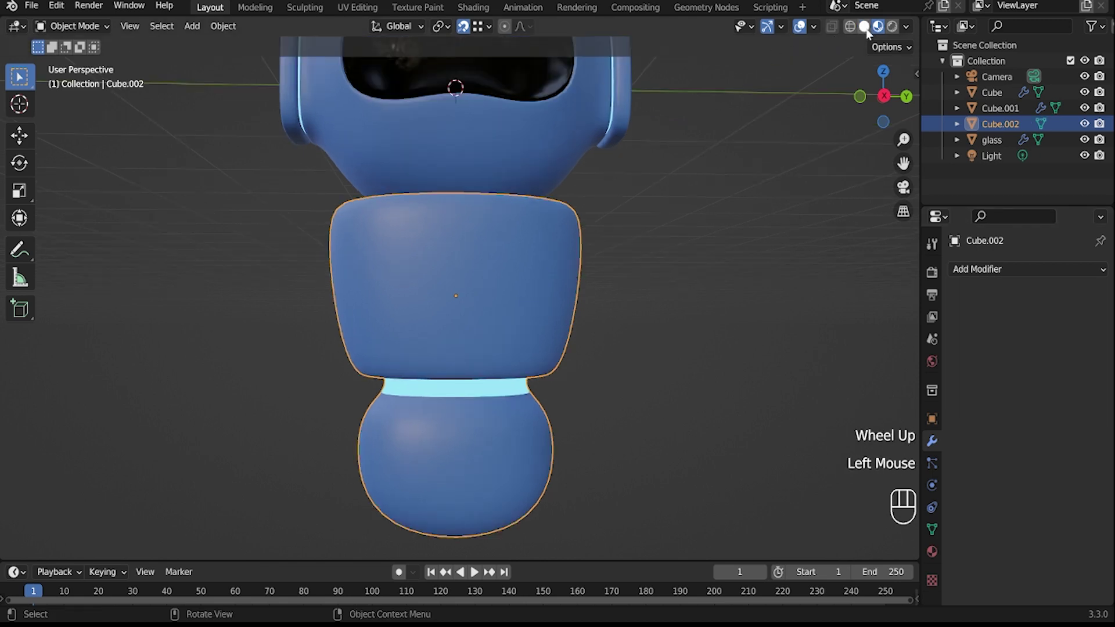
{"action": "left_click_drag", "start_coordinate": [859, 39], "coordinate": [810, 75]}
{"action": "middle_click", "coordinate": [602, 295]}
{"action": "key", "text": "Tab"}
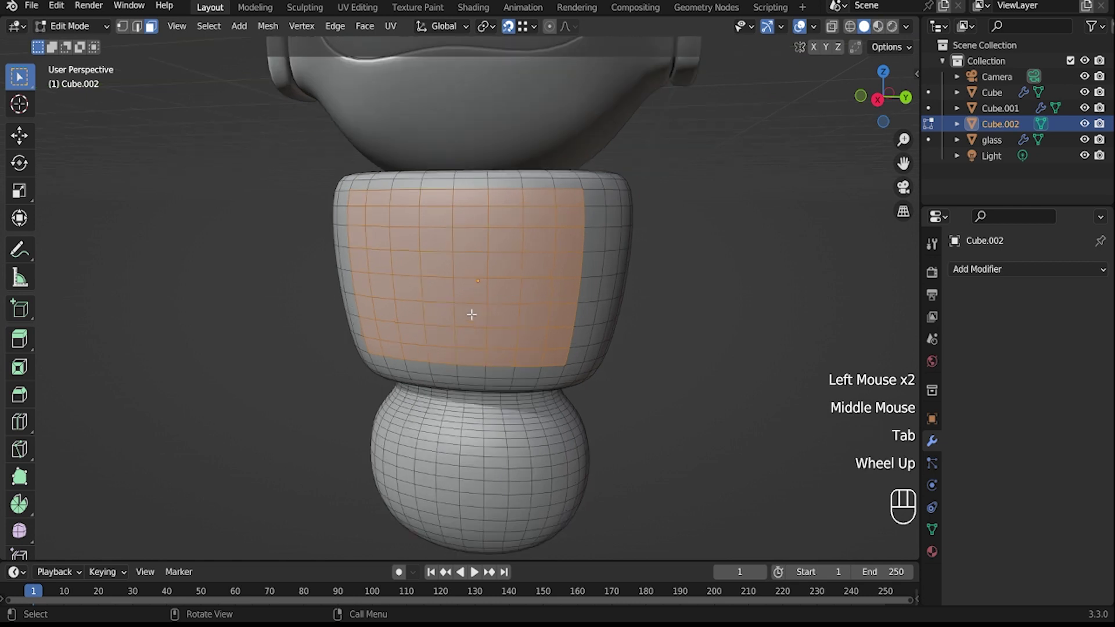
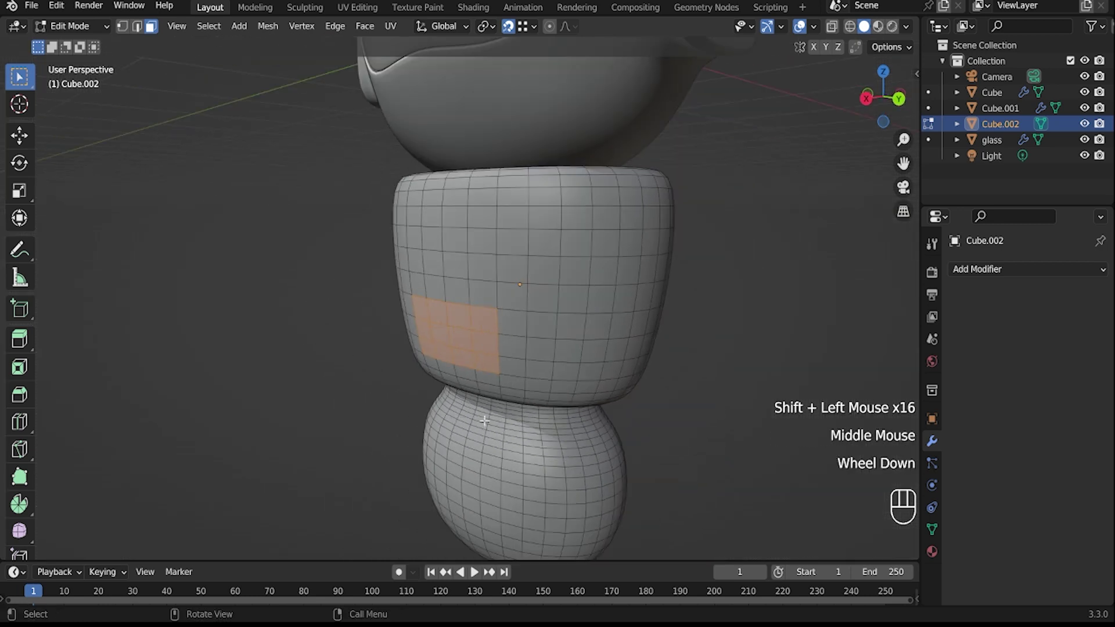
{"action": "key", "text": "e"}
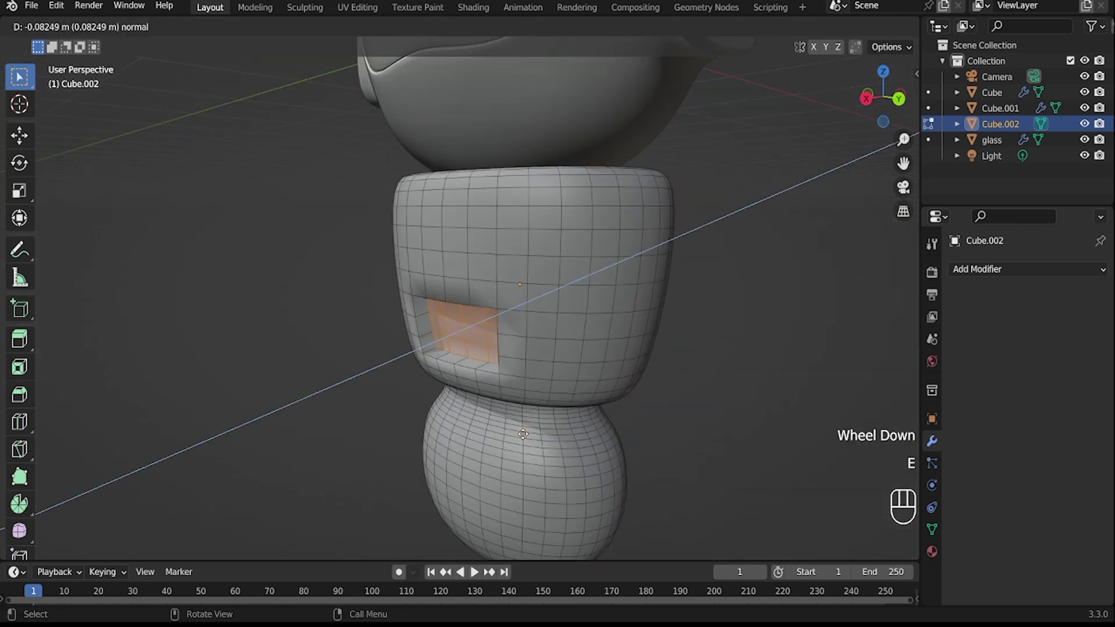
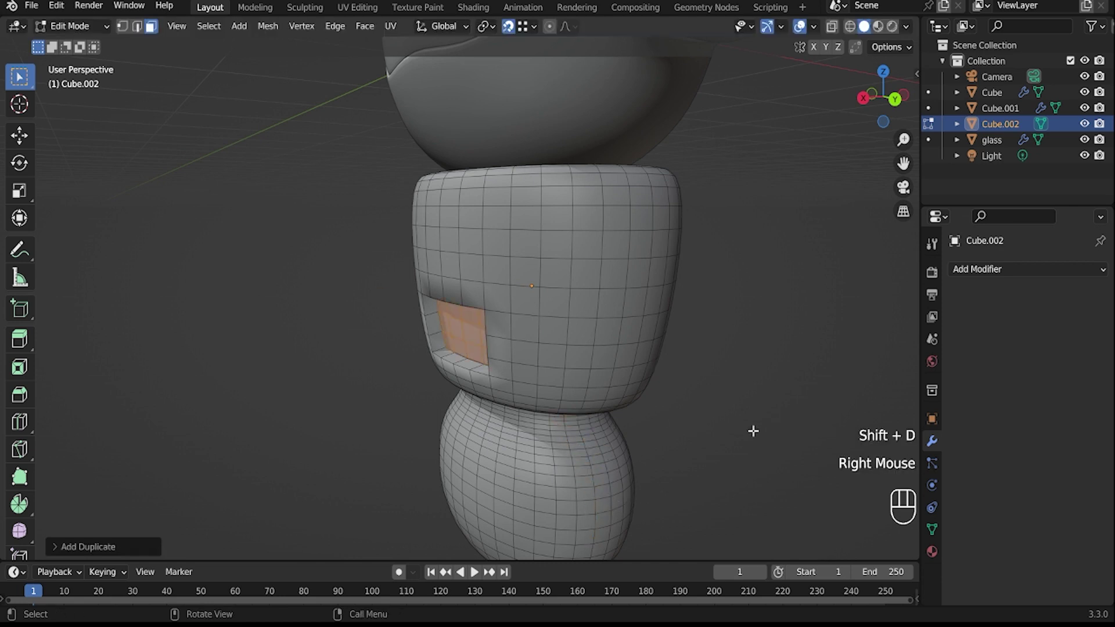
Separate the duplicated patch into its own object, Cube.003, and edit it into a chest panel.
{"action": "key", "text": "p"}
{"action": "key", "text": "Tab"}
{"action": "left_click", "coordinate": [1025, 141]}
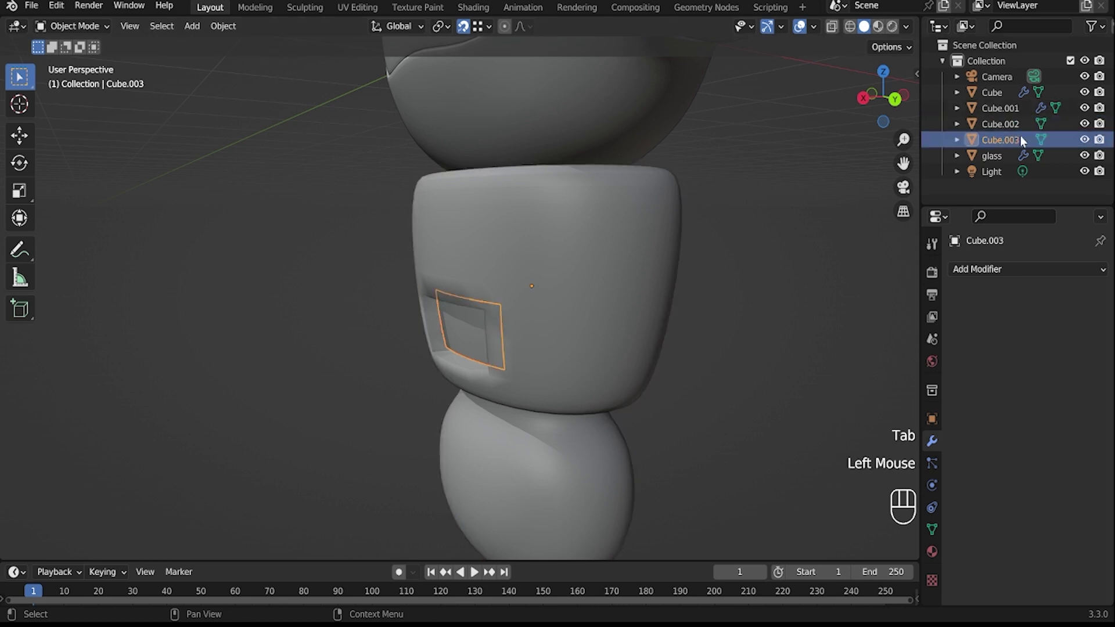
{"action": "key", "text": "Tab"}
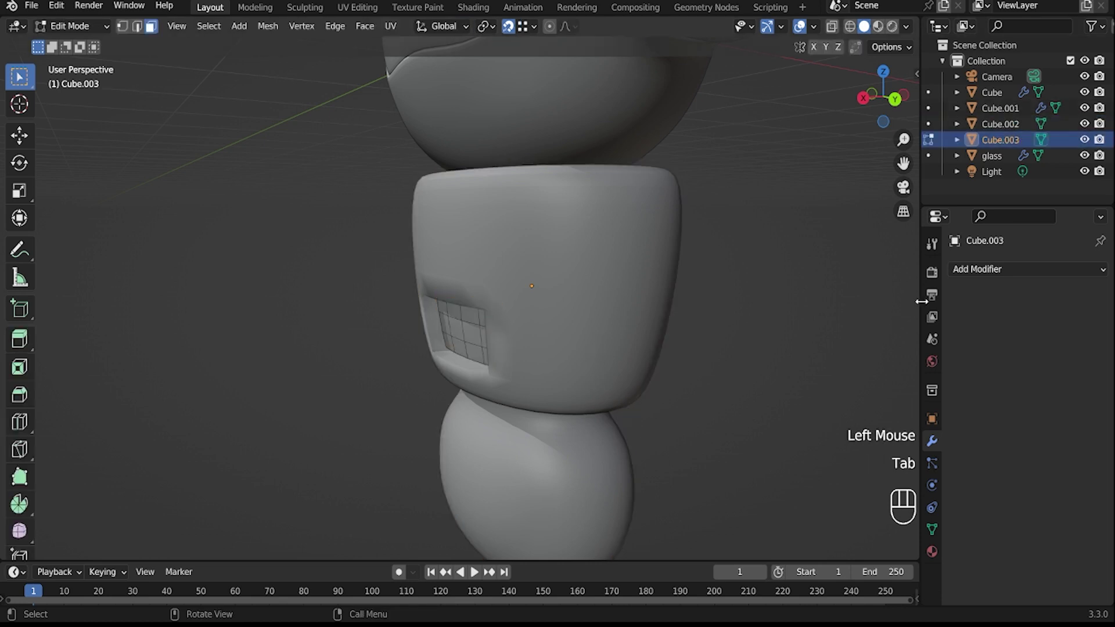
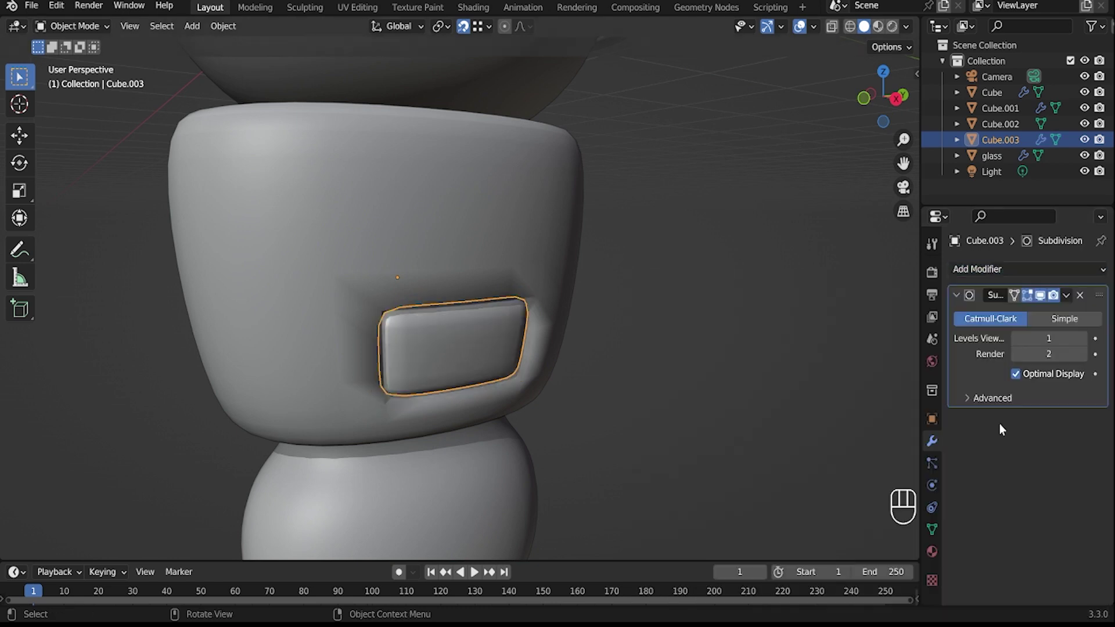
Add Subdivision Surface smoothing to the chest panel and adjust the torso's subdivision.
{"action": "left_click", "coordinate": [1089, 346]}
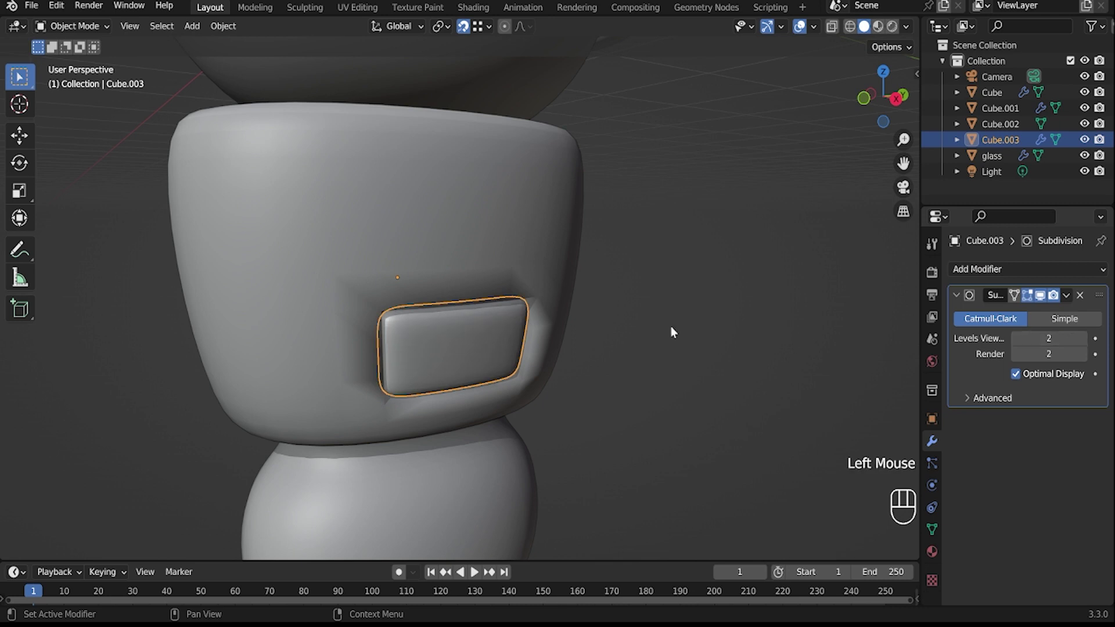
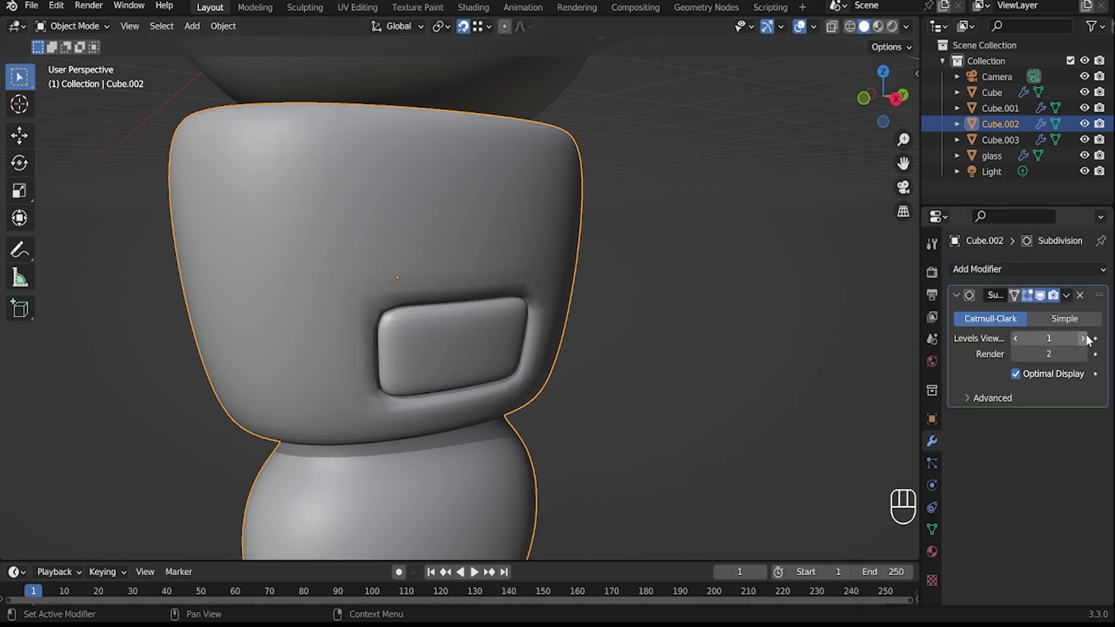
{"action": "left_click", "coordinate": [1091, 340]}
{"action": "left_click_drag", "start_coordinate": [761, 388], "coordinate": [695, 394]}
{"action": "scroll", "scroll_direction": "down", "scroll_amount": 3}
{"action": "scroll", "scroll_direction": "down", "scroll_amount": 3}
{"action": "key", "text": "shift+a"}
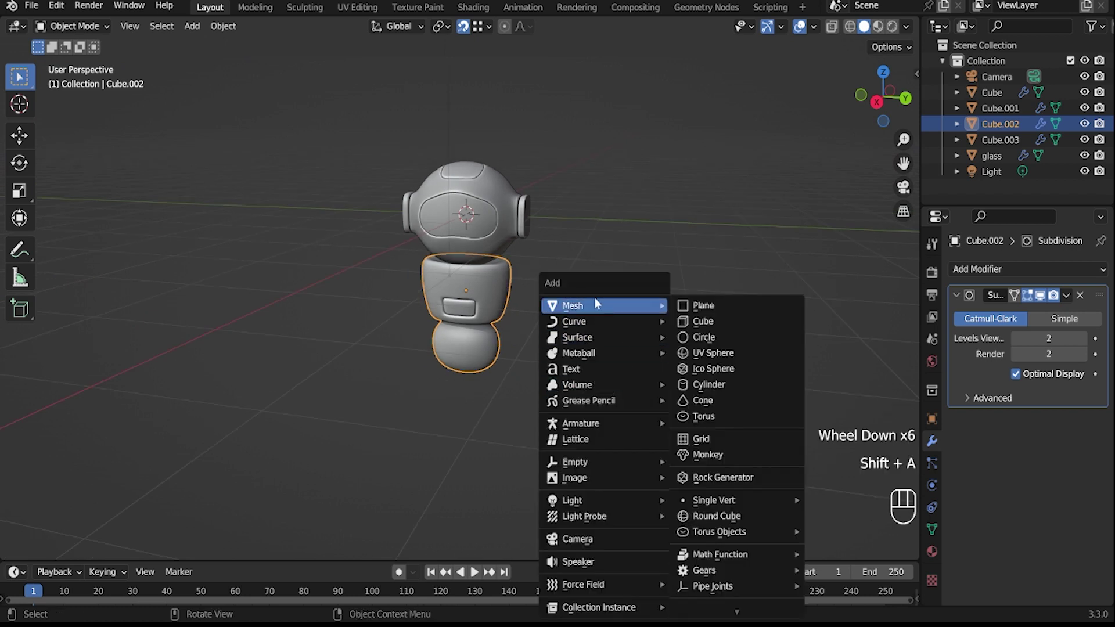
Give the chest panel Cube.003 the neon material and switch to plain solid shading.
{"action": "left_click", "coordinate": [458, 313]}
{"action": "left_click", "coordinate": [934, 551]}
{"action": "left_click", "coordinate": [983, 295]}
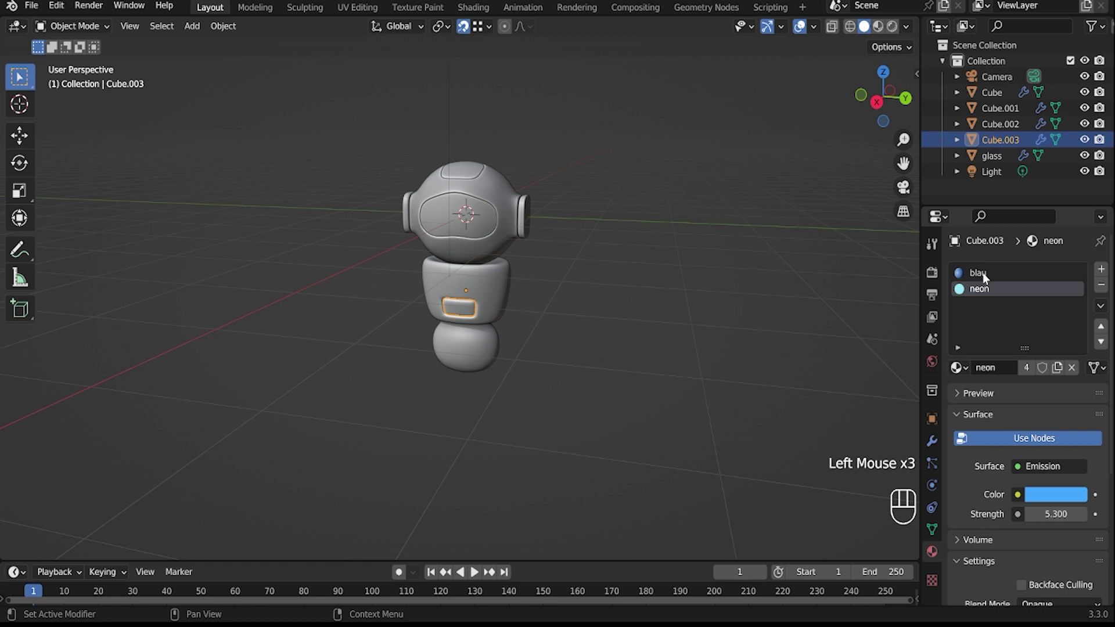
{"action": "left_click", "coordinate": [1106, 293]}
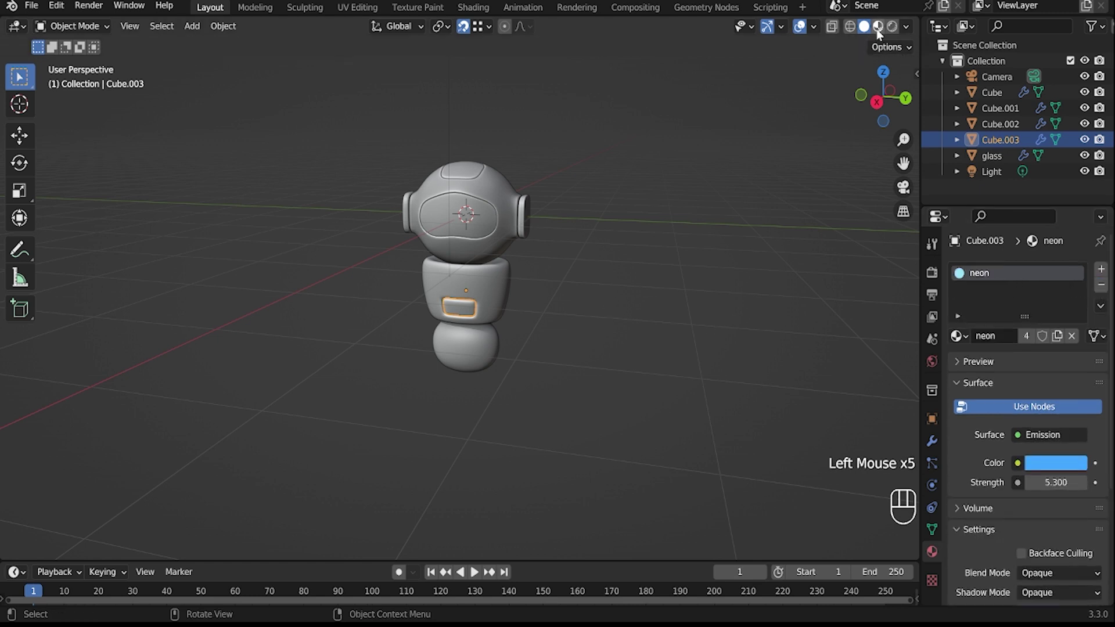
{"action": "left_click", "coordinate": [879, 34]}
{"action": "left_click", "coordinate": [868, 30]}
Select the robot's body and bring up the Shift+A Add menu.
{"action": "scroll", "scroll_direction": "up", "scroll_amount": 3}
{"action": "left_click_drag", "start_coordinate": [561, 344], "coordinate": [560, 297]}
{"action": "left_click", "coordinate": [561, 295]}
{"action": "middle_click", "coordinate": [661, 324]}
{"action": "key", "text": "shift+a"}
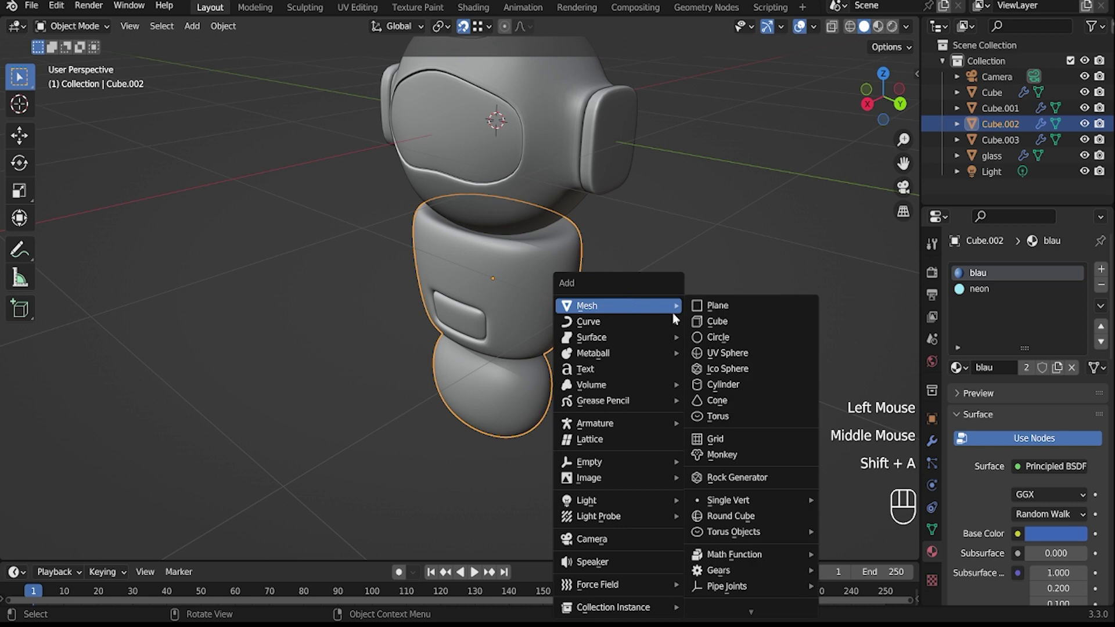
Add a new cube, shrink it and slide it along Y to sit beside the robot's head.
{"action": "key", "text": "s"}
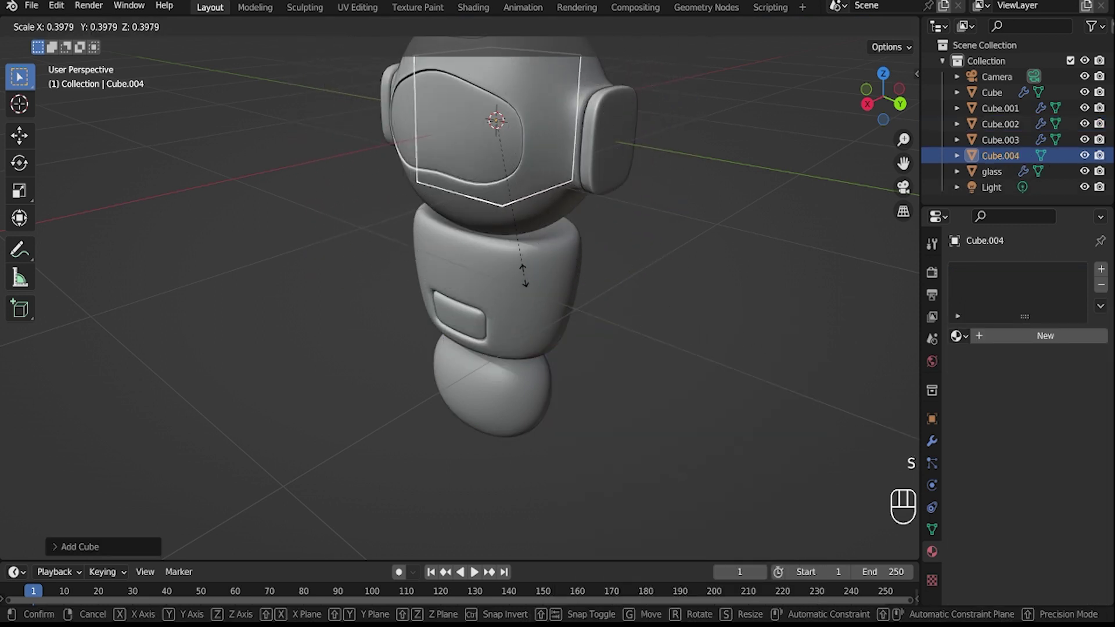
{"action": "left_click", "coordinate": [527, 278]}
{"action": "key", "text": "g"}
{"action": "key", "text": "x"}
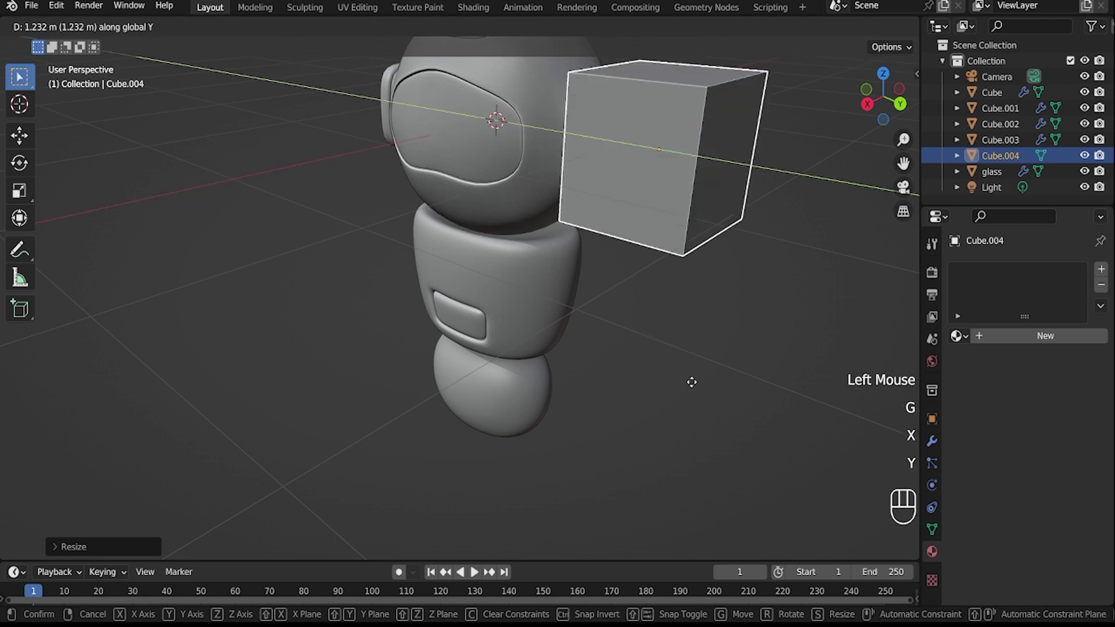
{"action": "left_click", "coordinate": [719, 420]}
{"action": "left_click_drag", "start_coordinate": [636, 498], "coordinate": [710, 488]}
Stretch the cube along X into a long, thin box.
{"action": "key", "text": "s"}
{"action": "key", "text": "z"}
{"action": "left_click", "coordinate": [679, 331]}
{"action": "left_click_drag", "start_coordinate": [634, 403], "coordinate": [635, 404]}
{"action": "left_click_drag", "start_coordinate": [640, 385], "coordinate": [665, 373]}
{"action": "key", "text": "s"}
{"action": "key", "text": "x"}
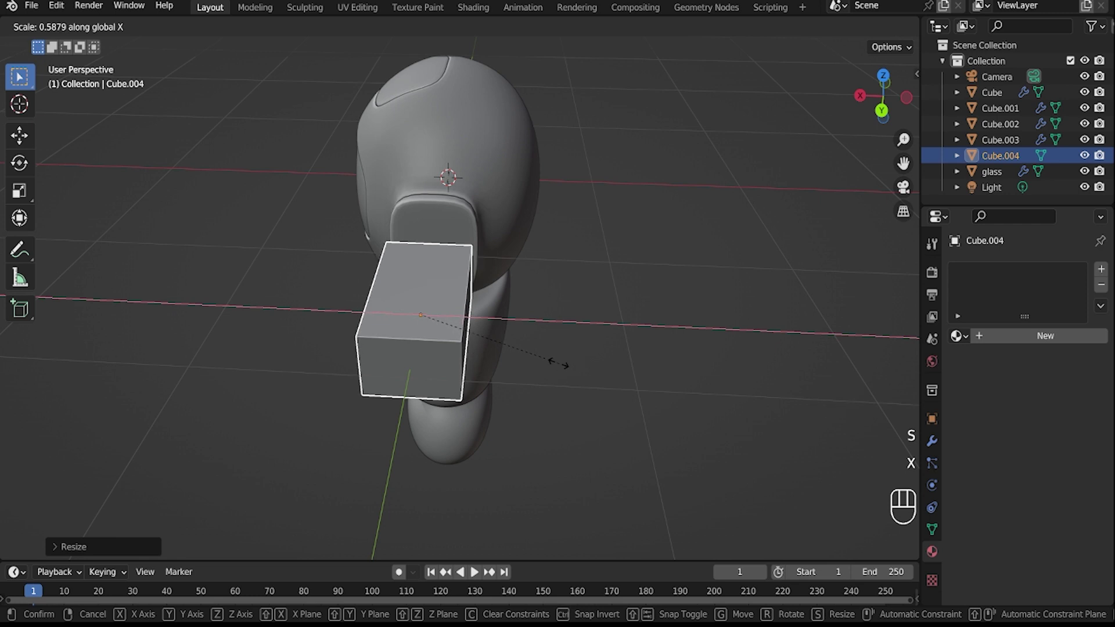
{"action": "left_click", "coordinate": [558, 367]}
{"action": "left_click_drag", "start_coordinate": [620, 324], "coordinate": [620, 333]}
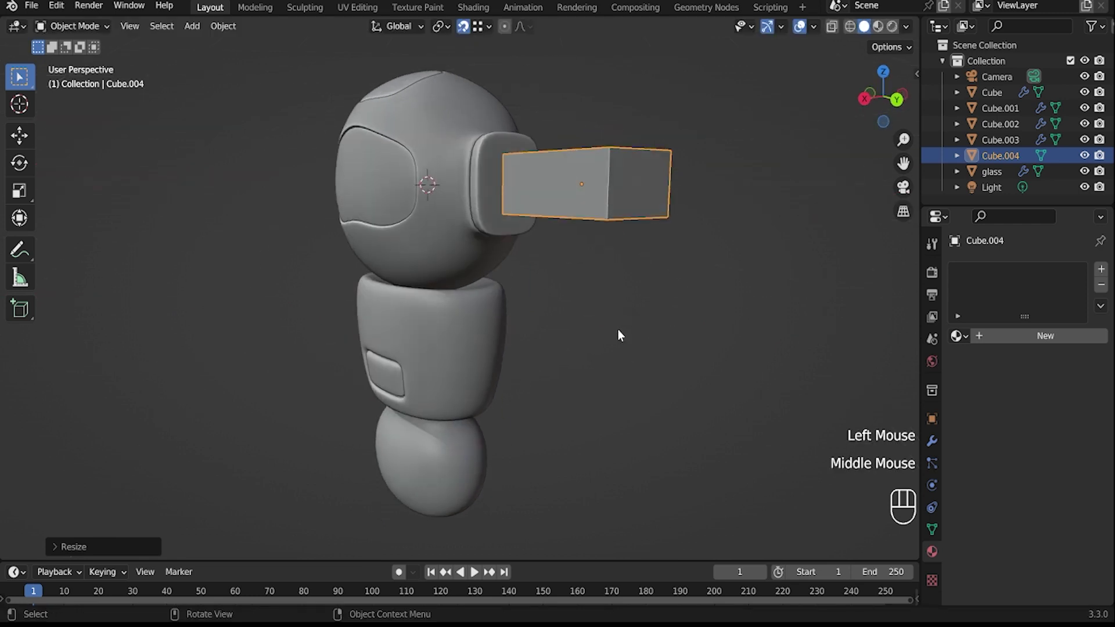
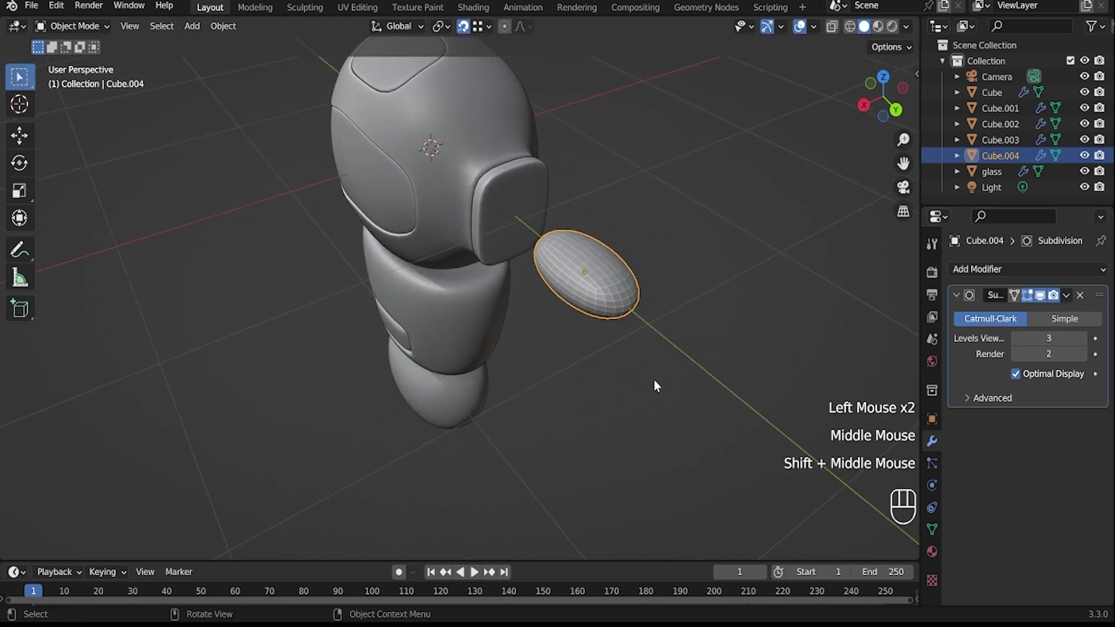
Reposition the smoothed piece, stretch it along Y and resize it into a thin oval disc.
{"action": "key", "text": "s"}
{"action": "left_click", "coordinate": [682, 412]}
{"action": "middle_click", "coordinate": [688, 396]}
{"action": "key", "text": "g"}
{"action": "key", "text": "z"}
{"action": "left_click", "coordinate": [712, 523]}
{"action": "middle_click", "coordinate": [632, 496]}
{"action": "key", "text": "s"}
{"action": "key", "text": "x"}
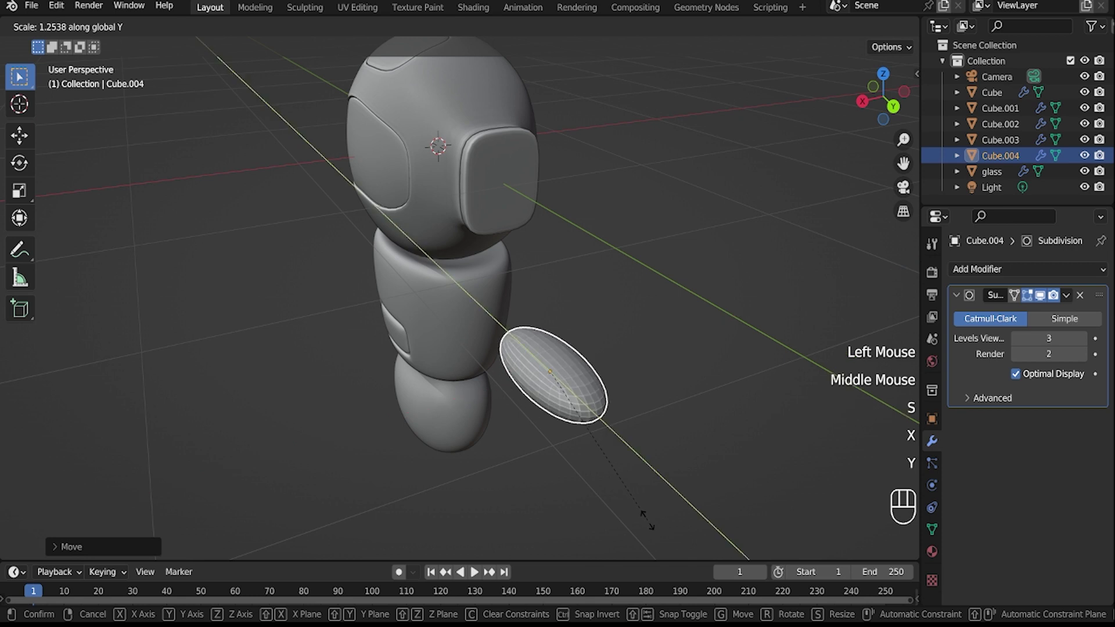
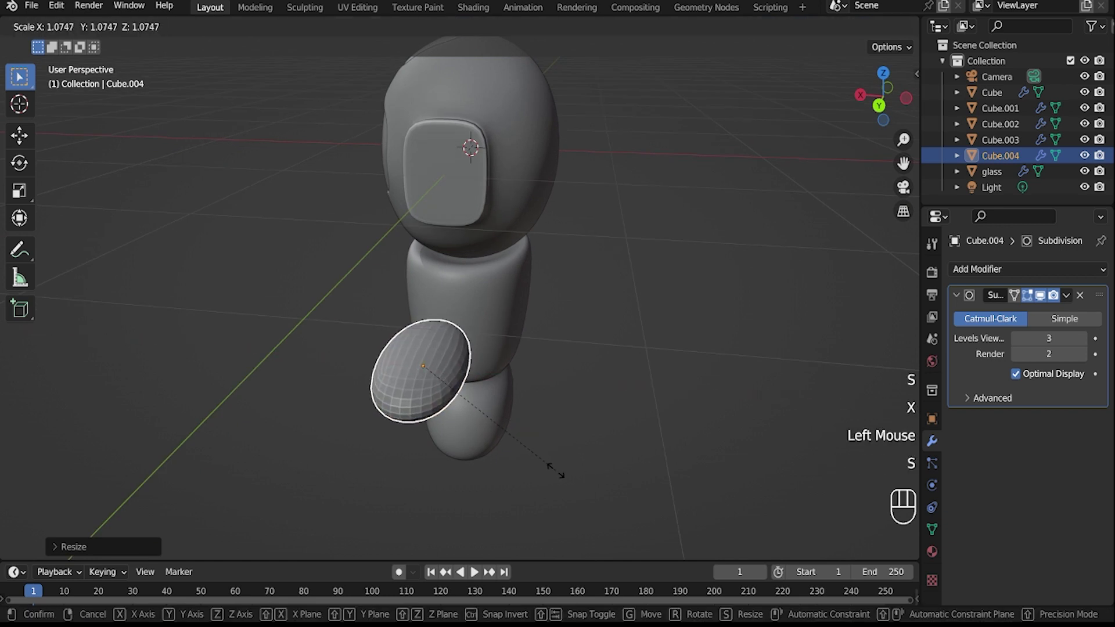
{"action": "left_click", "coordinate": [556, 489]}
{"action": "left_click_drag", "start_coordinate": [658, 473], "coordinate": [699, 456]}
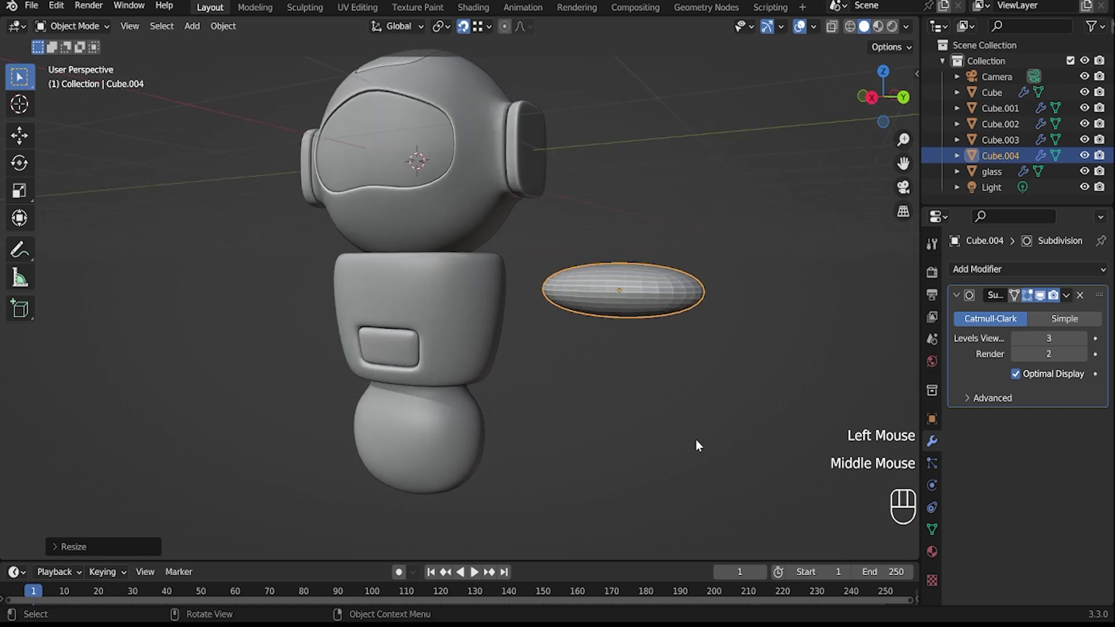
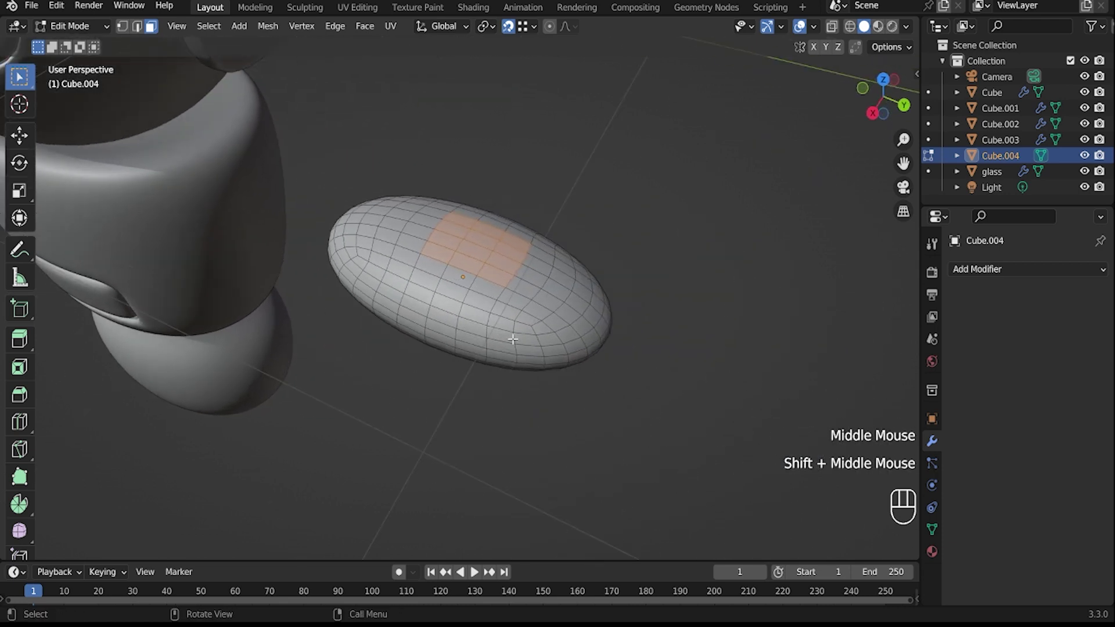
Leave Edit Mode so the smooth oval disc is back in Object Mode.
{"action": "key", "text": "Tab"}
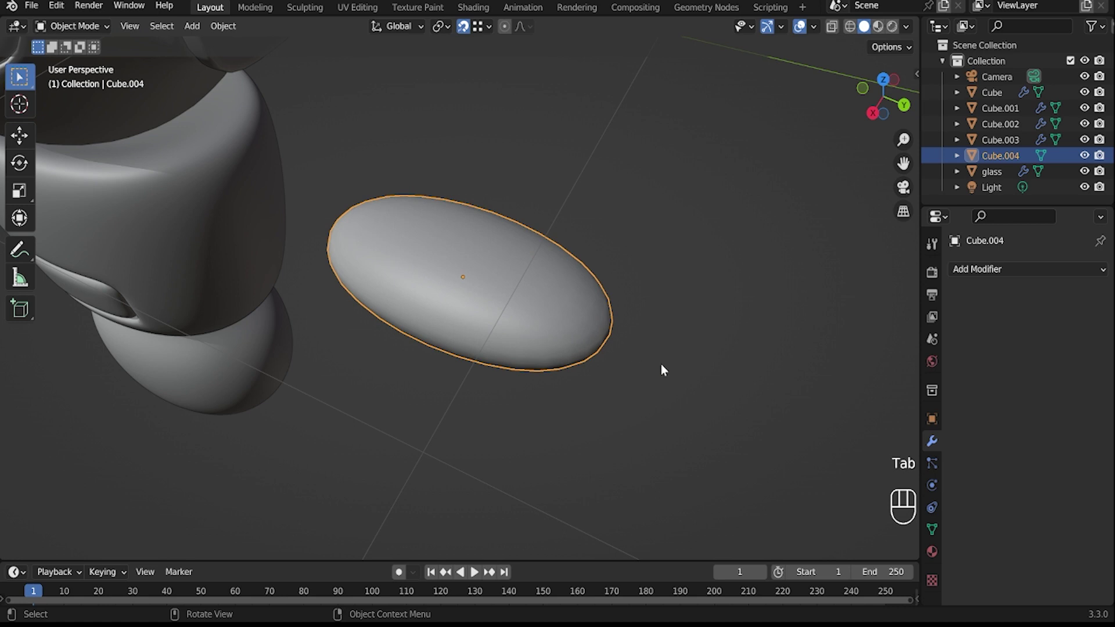
Resize the oval along Y and separate its top faces into a raised panel piece.
{"action": "key", "text": "s"}
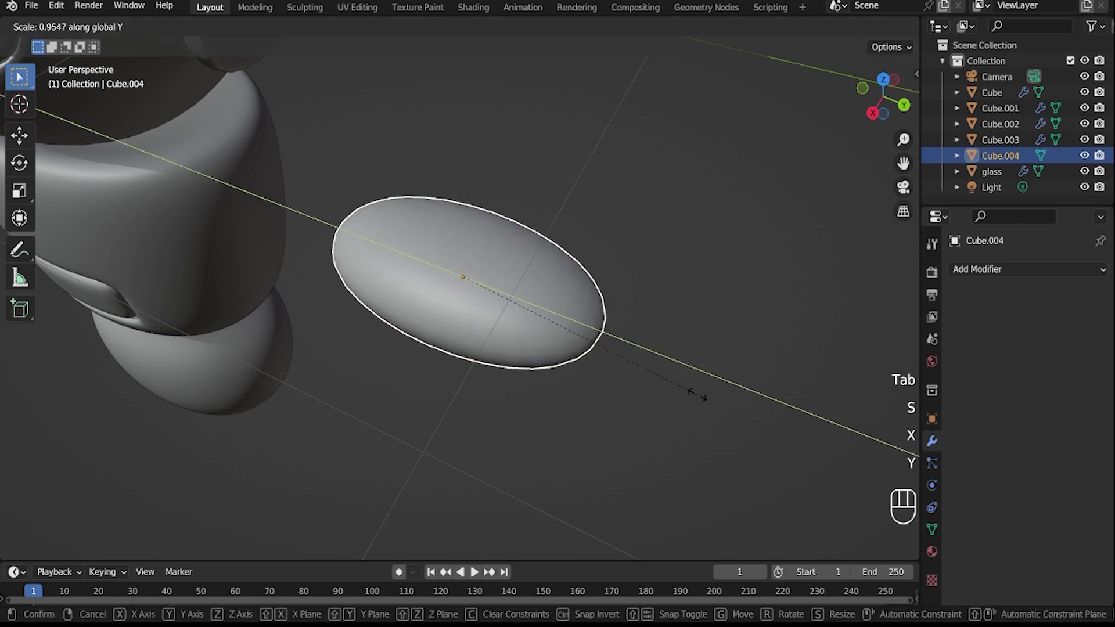
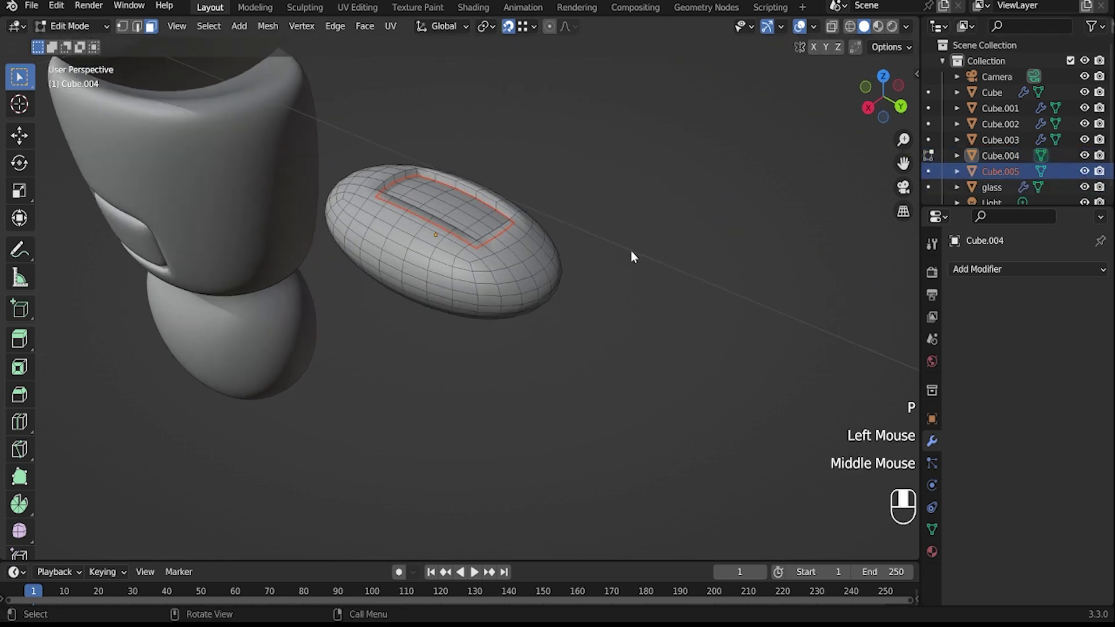
{"action": "scroll", "scroll_direction": "up", "scroll_amount": 3}
{"action": "key", "text": "Tab"}
{"action": "key", "text": "Tab"}
{"action": "left_click", "coordinate": [498, 159]}
{"action": "key", "text": "Tab"}
{"action": "key", "text": "a"}
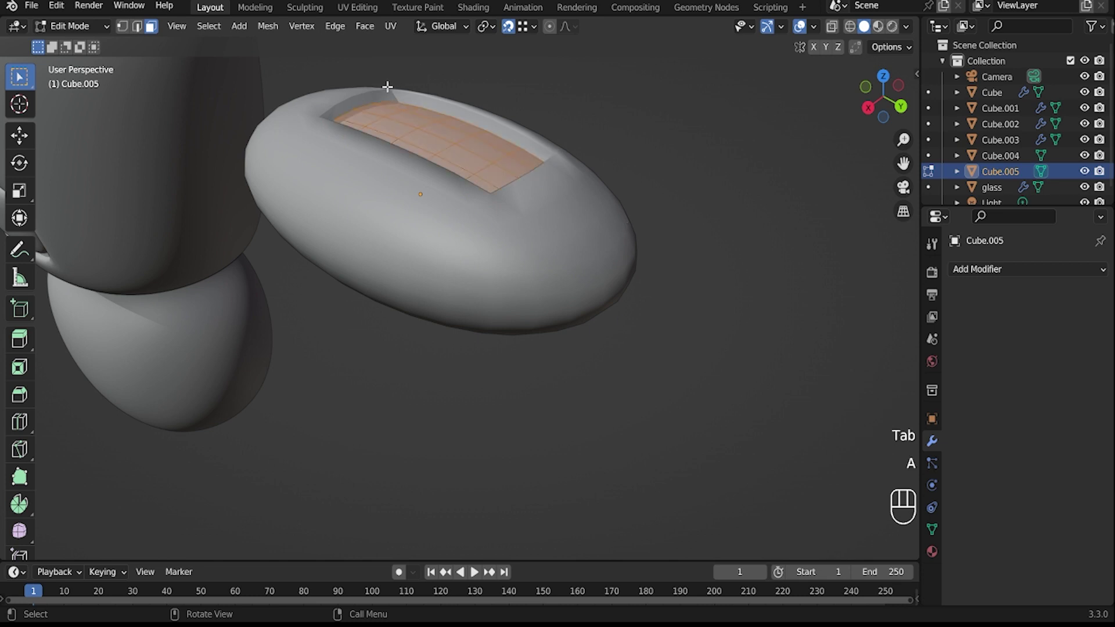
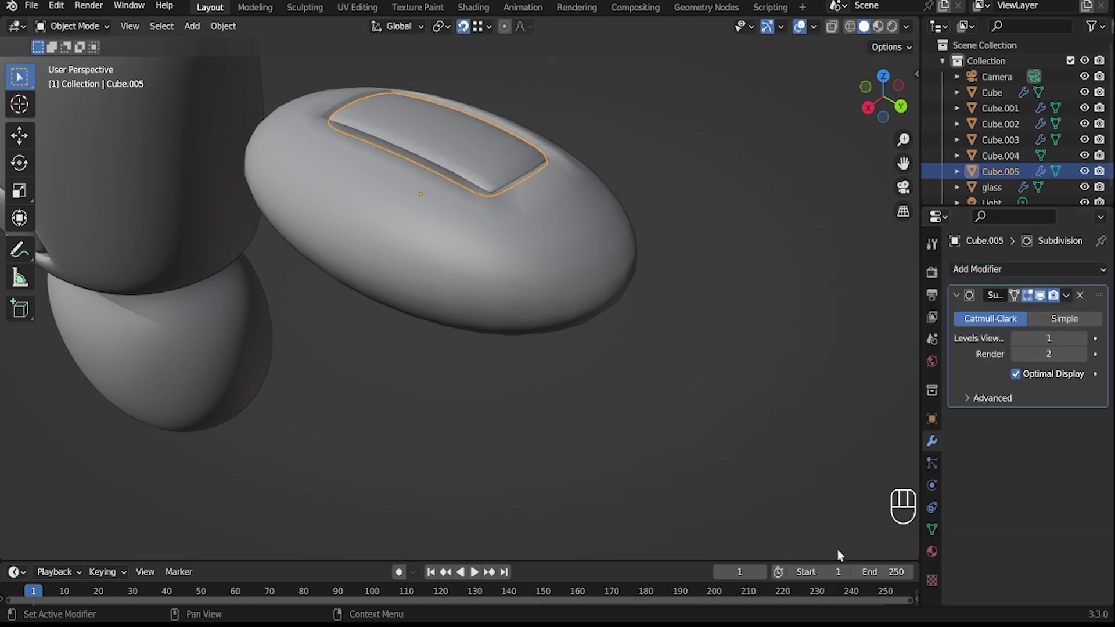
Give the raised top panel a Subdivision modifier so it rounds off.
{"action": "left_click", "coordinate": [1086, 343]}
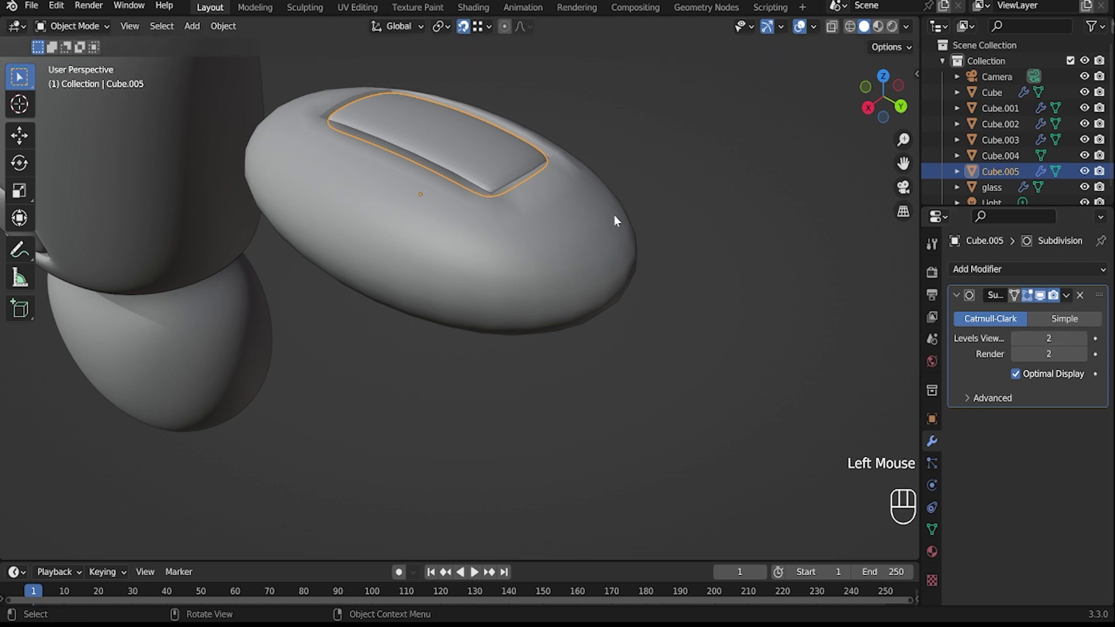
{"action": "left_click", "coordinate": [945, 293]}
{"action": "left_click", "coordinate": [1042, 265]}
{"action": "left_click", "coordinate": [1002, 458]}
{"action": "left_click", "coordinate": [1080, 342]}
{"action": "left_click_drag", "start_coordinate": [509, 178], "coordinate": [527, 200]}
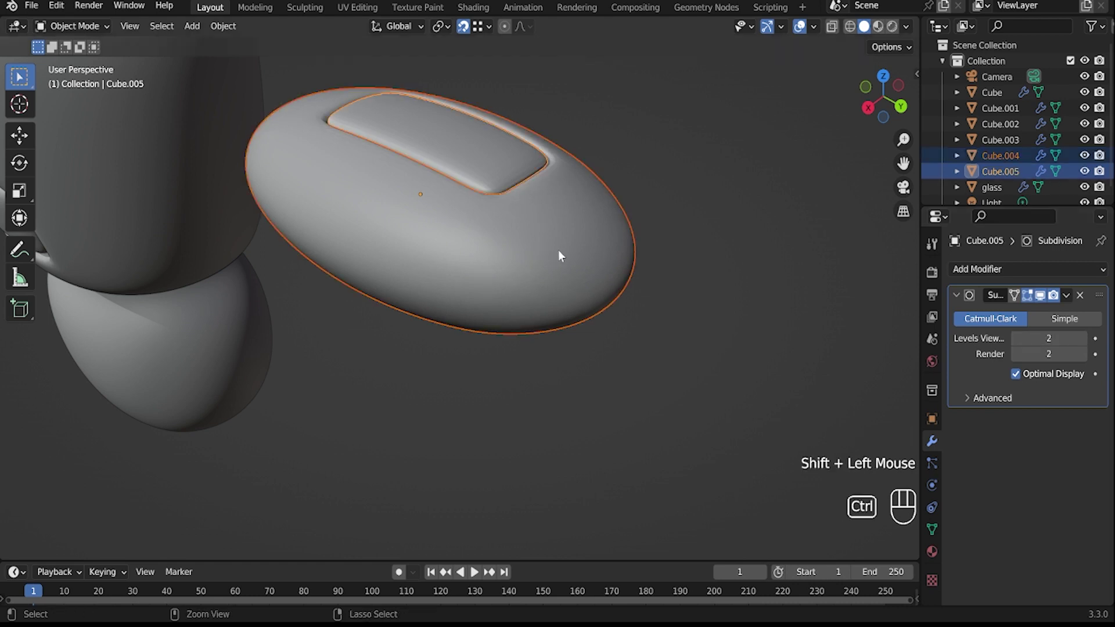
Join the panel and oval into a single arm object with Ctrl+J.
{"action": "left_click", "coordinate": [538, 233]}
{"action": "left_click", "coordinate": [517, 185]}
{"action": "key", "text": "ctrl+j"}
{"action": "scroll", "scroll_direction": "down", "scroll_amount": 3}
{"action": "left_click_drag", "start_coordinate": [545, 250], "coordinate": [573, 239]}
{"action": "scroll", "scroll_direction": "down", "scroll_amount": 3}
Rotate the joined arm about the X axis to stand it upright.
{"action": "key", "text": "r"}
{"action": "key", "text": "x"}
{"action": "left_click", "coordinate": [508, 306]}
Tilt the arm about the Y axis and move it along Y next to the torso.
{"action": "key", "text": "r"}
{"action": "key", "text": "x"}
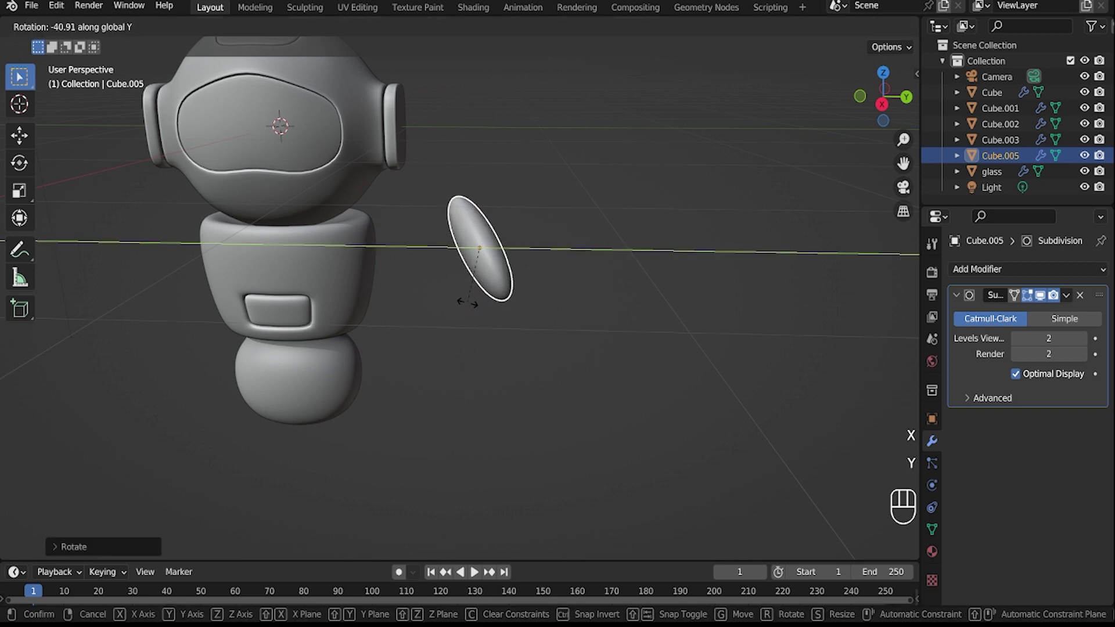
{"action": "left_click", "coordinate": [477, 308]}
{"action": "middle_click", "coordinate": [422, 322]}
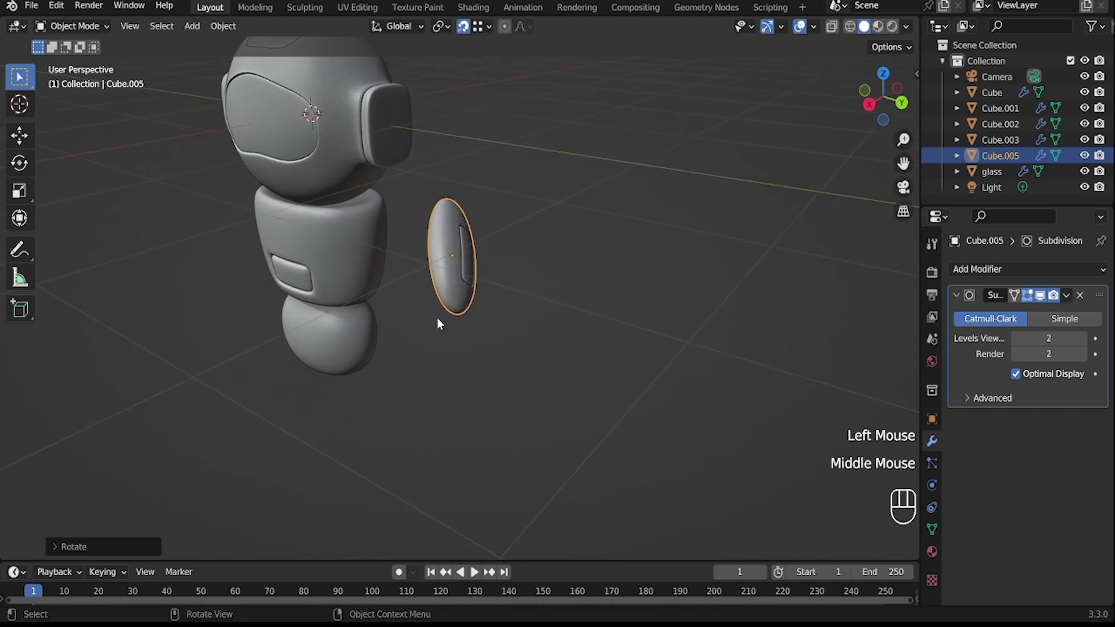
{"action": "key", "text": "g"}
{"action": "key", "text": "x"}
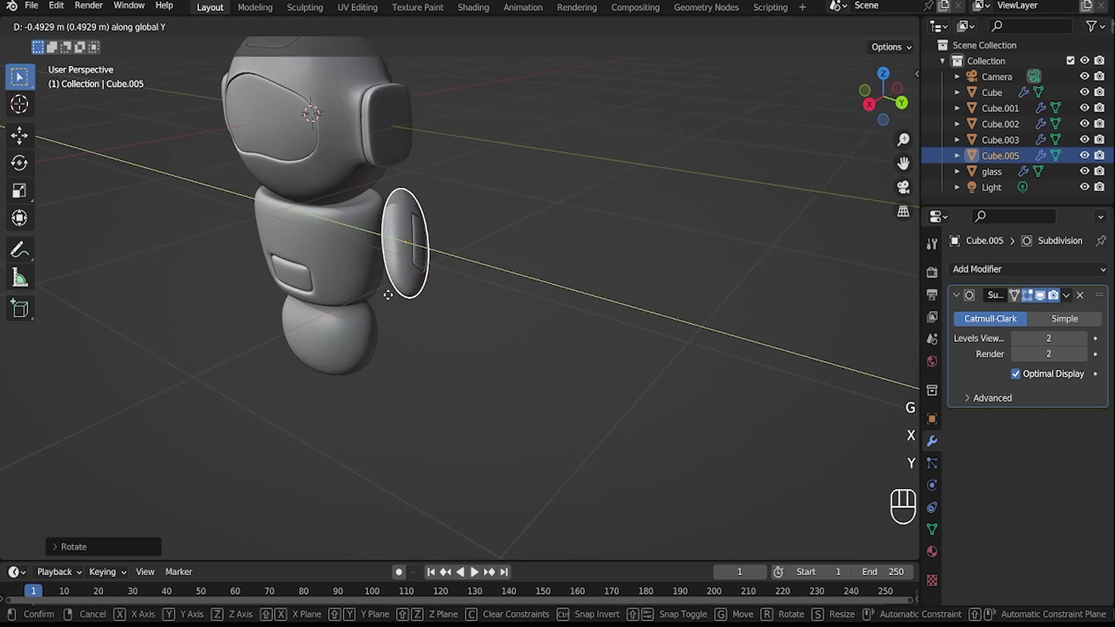
{"action": "left_click", "coordinate": [386, 296]}
Nudge the arm in height and slide it snug against the body's side.
{"action": "middle_click", "coordinate": [497, 301]}
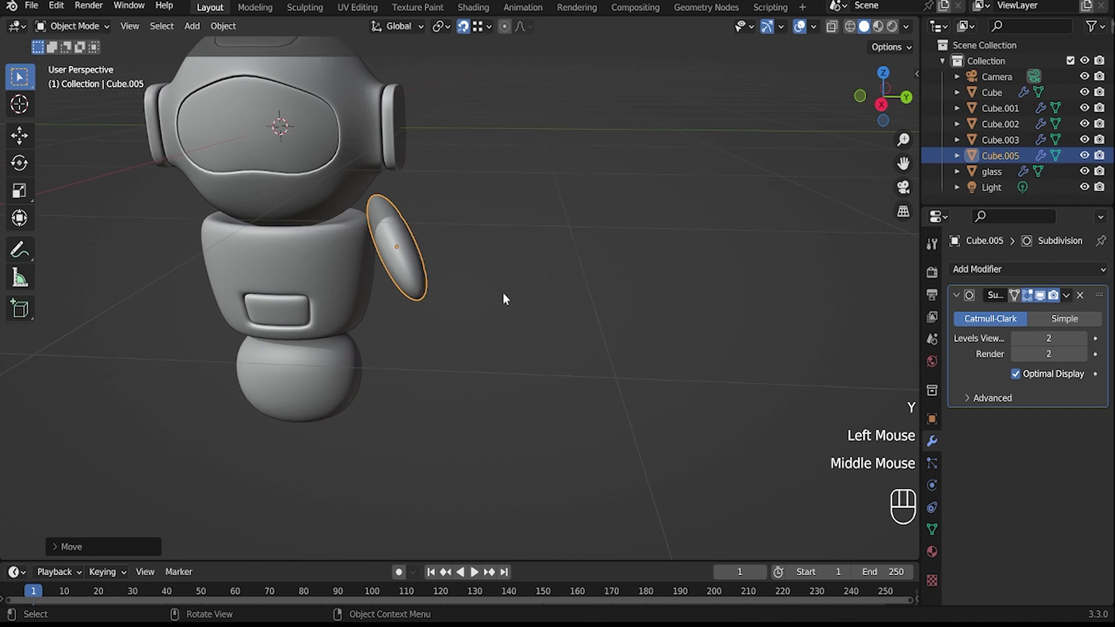
{"action": "key", "text": "g"}
{"action": "key", "text": "z"}
{"action": "left_click", "coordinate": [514, 322]}
{"action": "key", "text": "g"}
{"action": "key", "text": "x"}
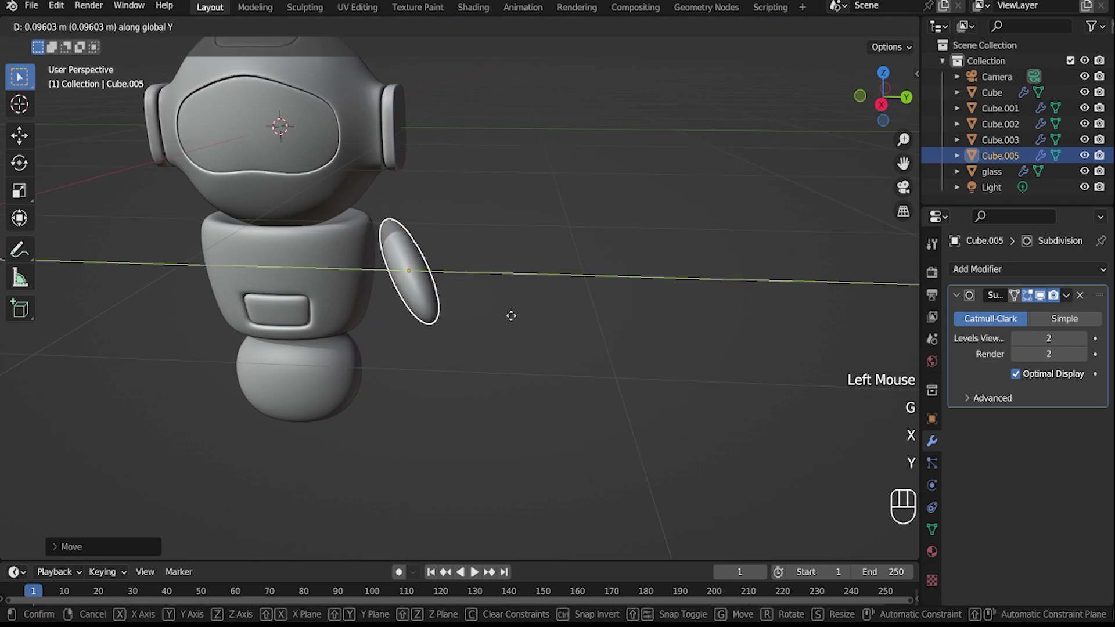
{"action": "left_click_drag", "start_coordinate": [515, 321], "coordinate": [516, 321]}
{"action": "left_click_drag", "start_coordinate": [511, 337], "coordinate": [462, 357]}
{"action": "left_click_drag", "start_coordinate": [516, 346], "coordinate": [885, 260]}
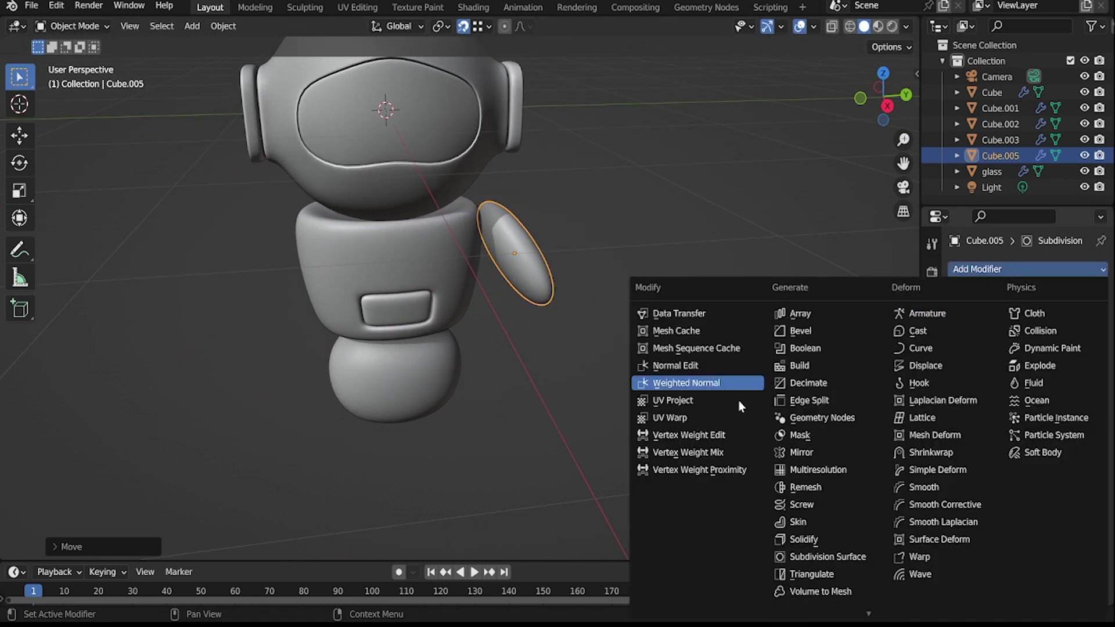
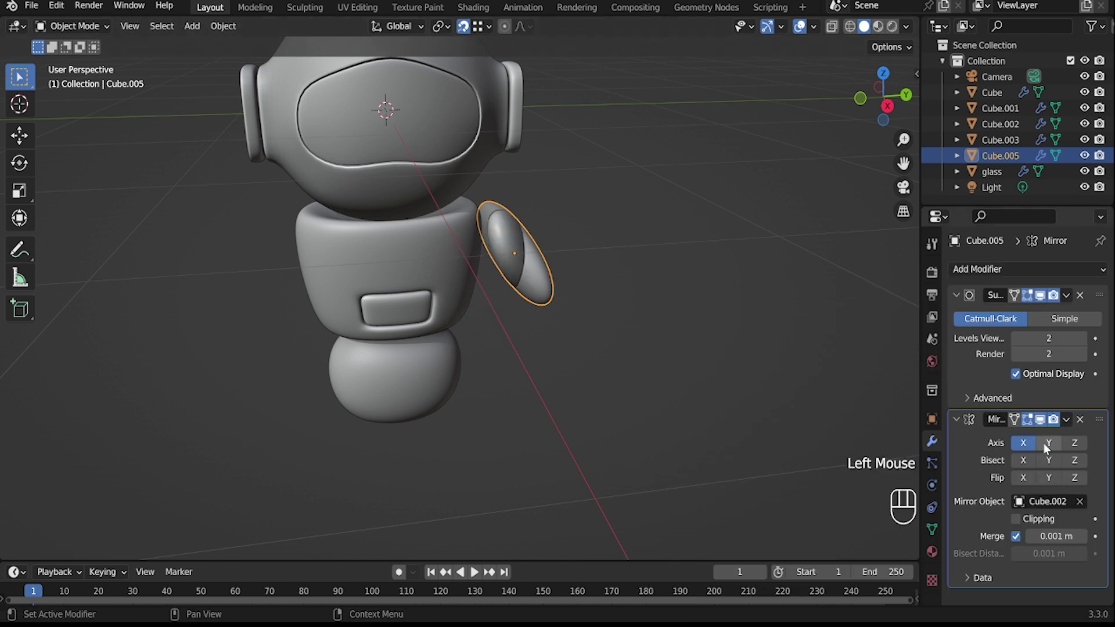
Add a Mirror modifier using the body as mirror object so the arm appears on both sides.
{"action": "left_click", "coordinate": [1054, 450]}
{"action": "left_click", "coordinate": [1021, 454]}
{"action": "scroll", "scroll_direction": "down", "scroll_amount": 3}
{"action": "left_click_drag", "start_coordinate": [559, 336], "coordinate": [477, 310]}
{"action": "scroll", "scroll_direction": "up", "scroll_amount": 3}
Switch the viewport to Material Preview to see the robot in its blue materials.
{"action": "key", "text": "Tab"}
{"action": "key", "text": "Tab"}
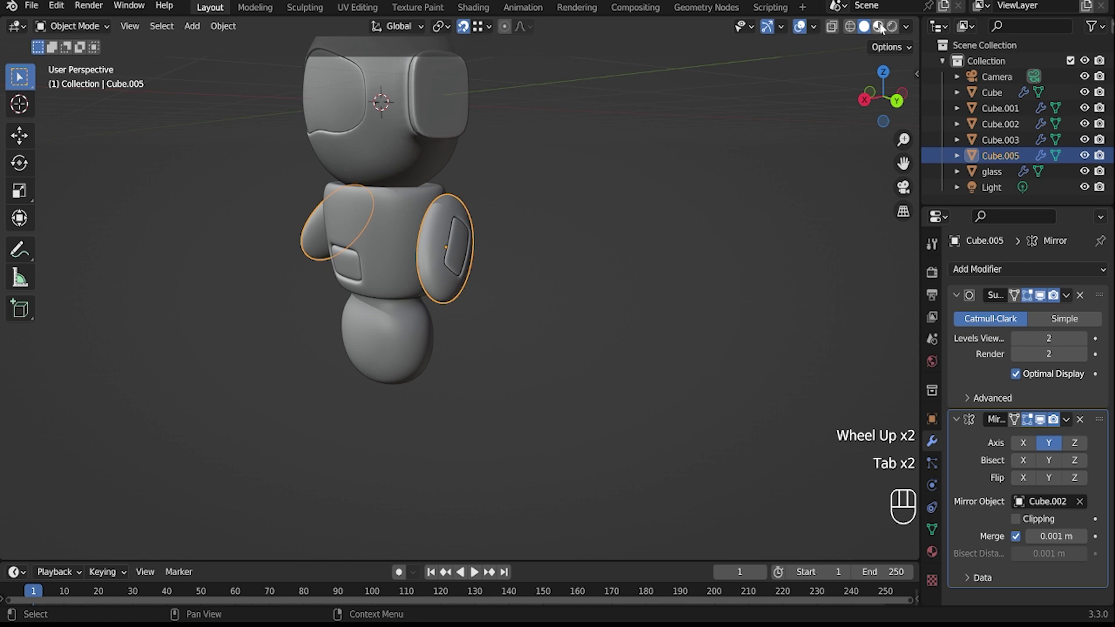
{"action": "left_click", "coordinate": [884, 29]}
{"action": "left_click", "coordinate": [470, 254]}
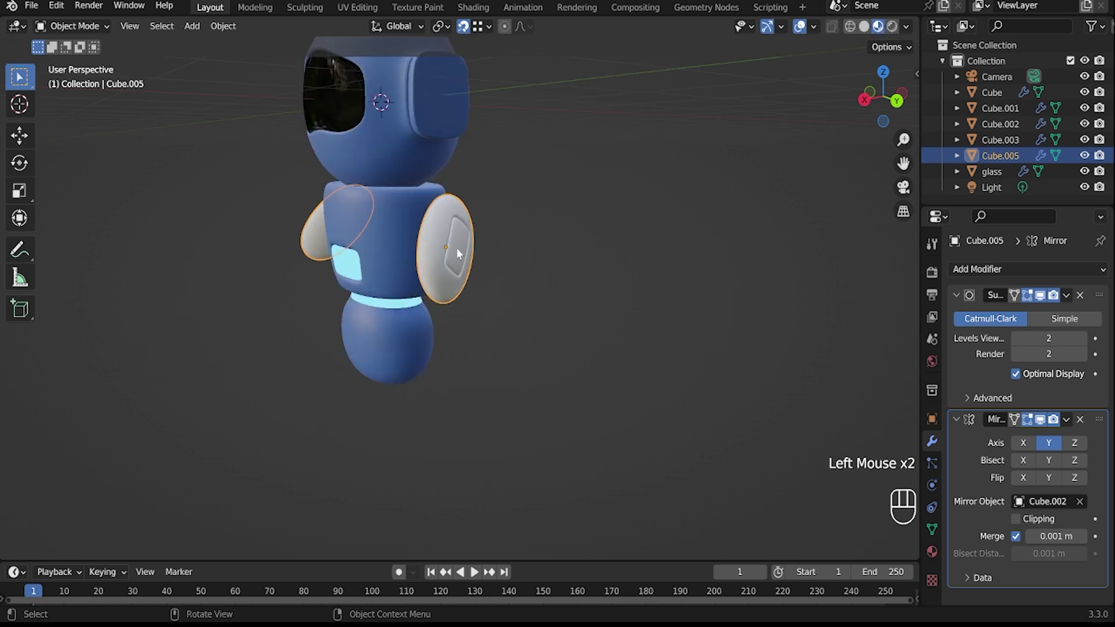
Enter Edit Mode on the arm mesh to reach its raised panel faces.
{"action": "key", "text": "Tab"}
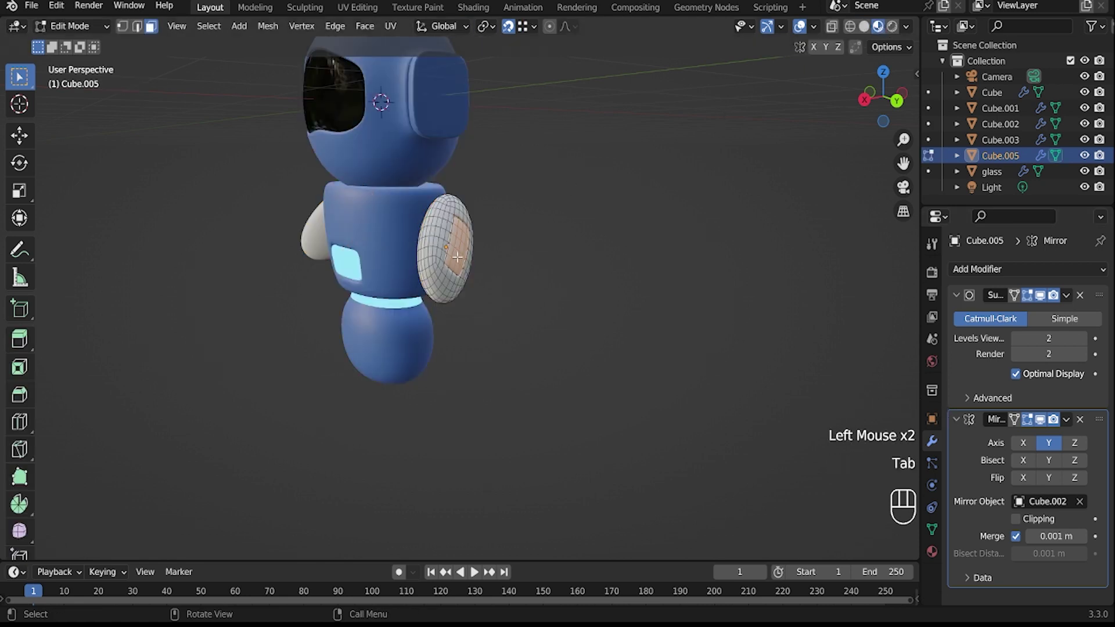
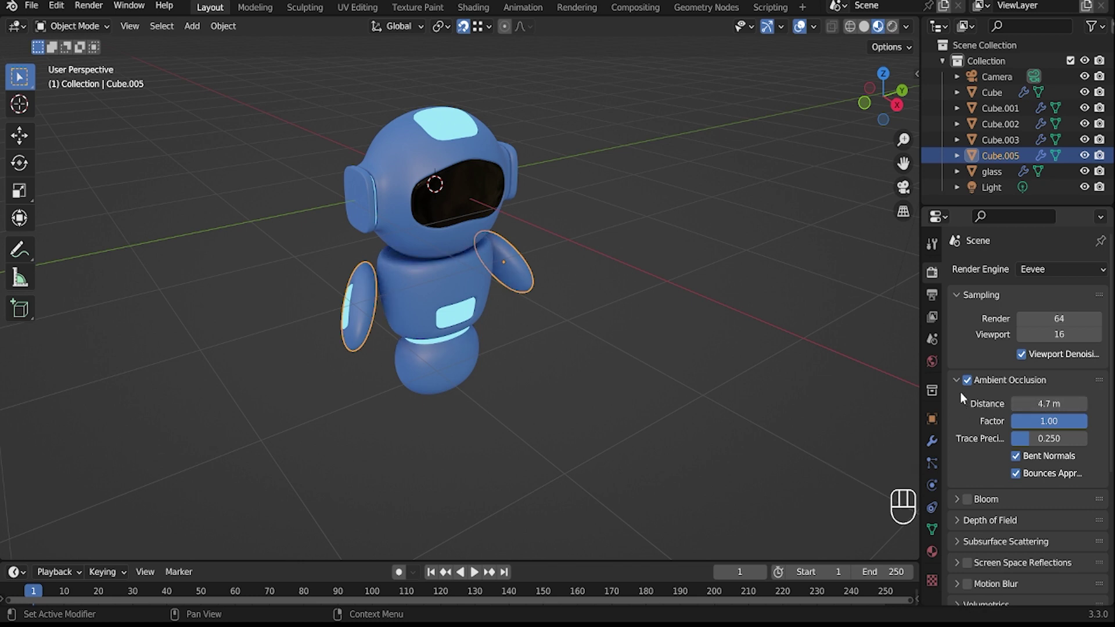
Select the visor glass and set its material distribution to Beckmann.
{"action": "left_click", "coordinate": [964, 384]}
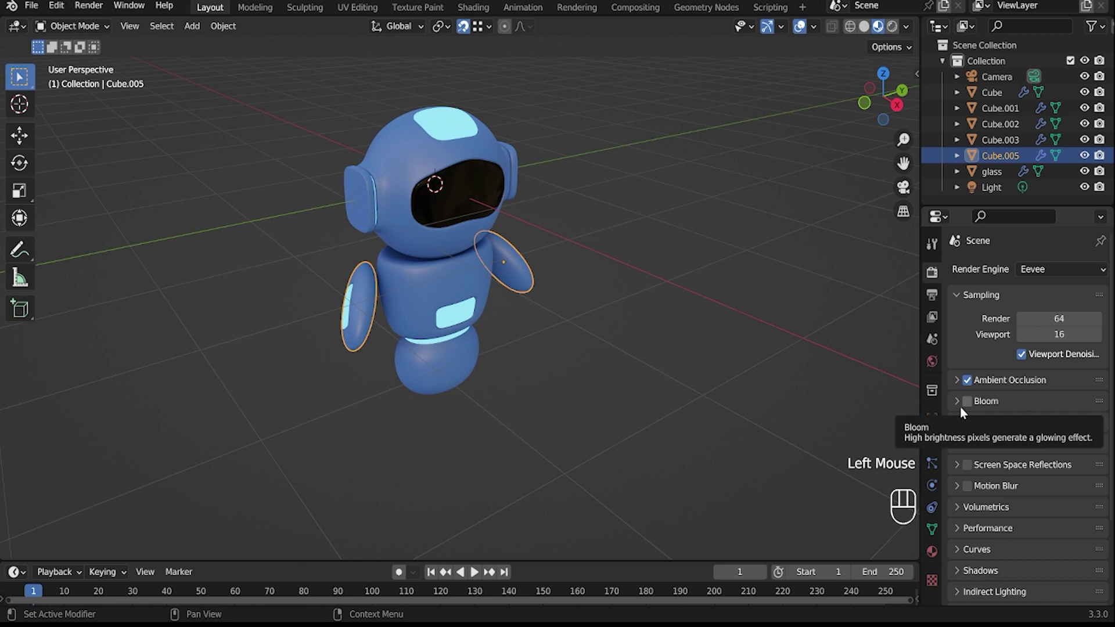
{"action": "left_click", "coordinate": [965, 469]}
{"action": "left_click", "coordinate": [960, 467]}
{"action": "left_click_drag", "start_coordinate": [1014, 489], "coordinate": [976, 479]}
{"action": "left_click_drag", "start_coordinate": [958, 466], "coordinate": [946, 498]}
{"action": "left_click", "coordinate": [937, 552]}
Lower the glass Roughness to about 0.037 for a glossy dark-glass finish.
{"action": "scroll", "scroll_direction": "down", "scroll_amount": 3}
{"action": "scroll", "scroll_direction": "down", "scroll_amount": 3}
{"action": "left_click", "coordinate": [480, 201]}
{"action": "scroll", "scroll_direction": "down", "scroll_amount": 3}
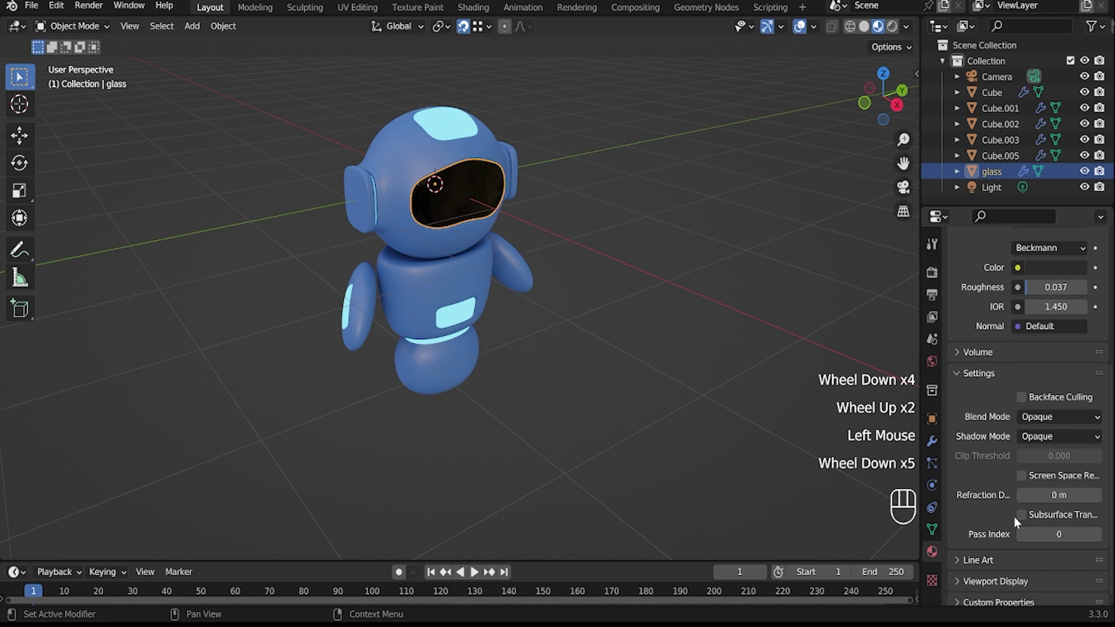
{"action": "scroll", "scroll_direction": "down", "scroll_amount": 3}
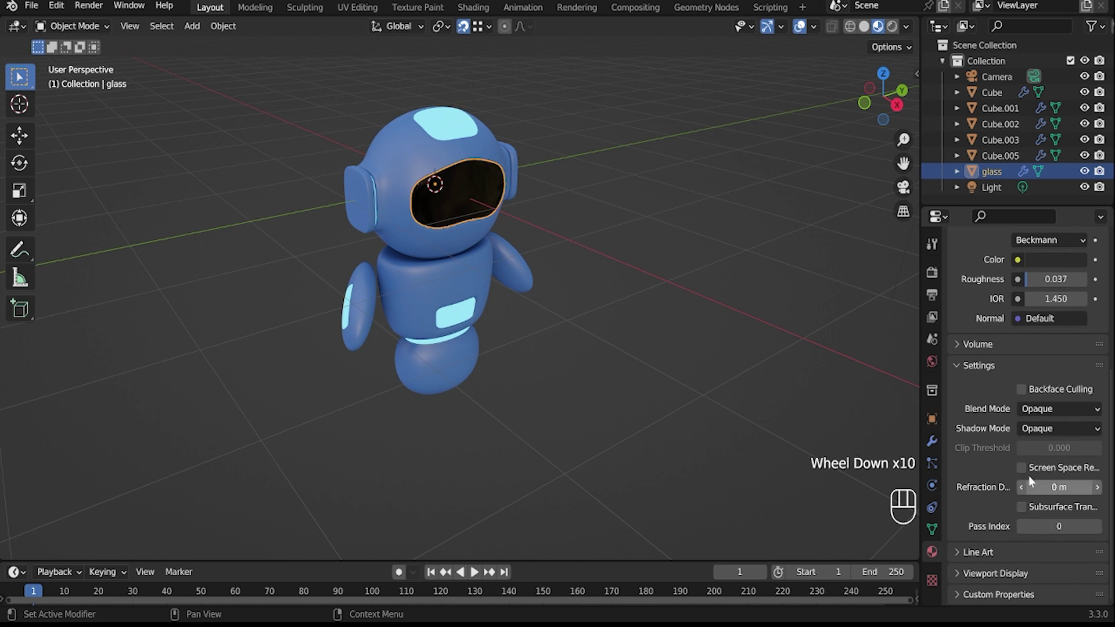
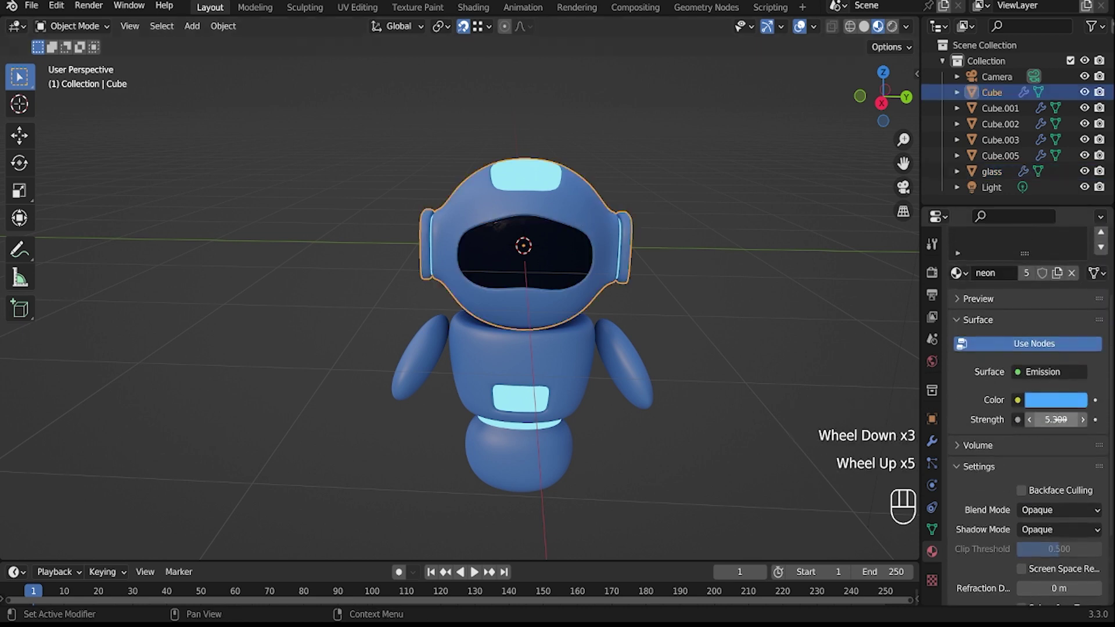
Select the helmet head in the viewport and scroll its material settings.
{"action": "left_click", "coordinate": [591, 210]}
{"action": "scroll", "scroll_direction": "up", "scroll_amount": 3}
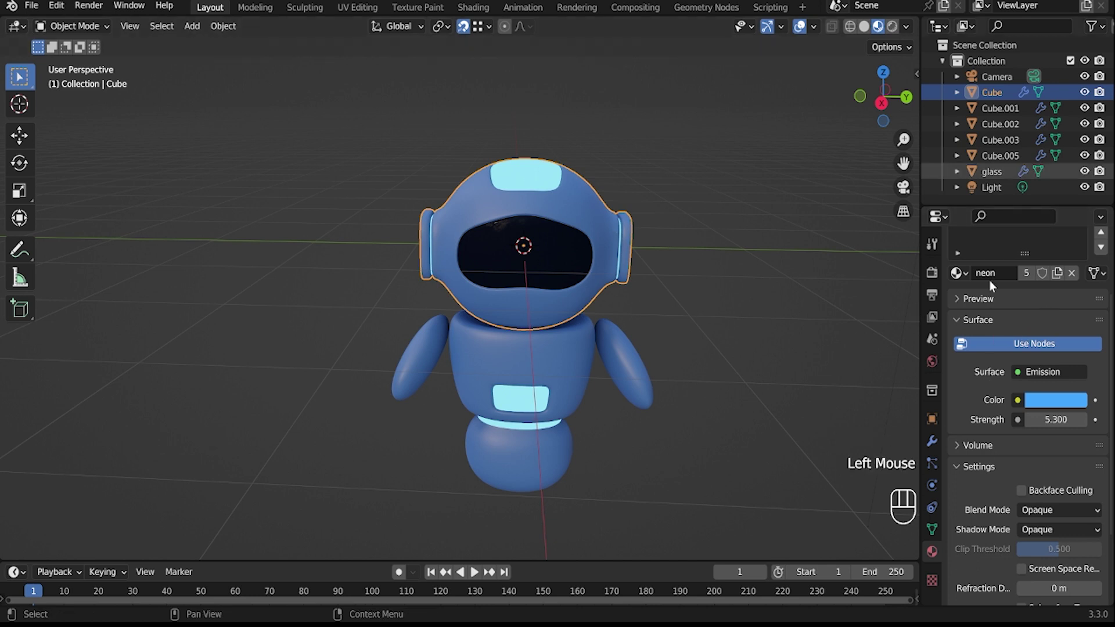
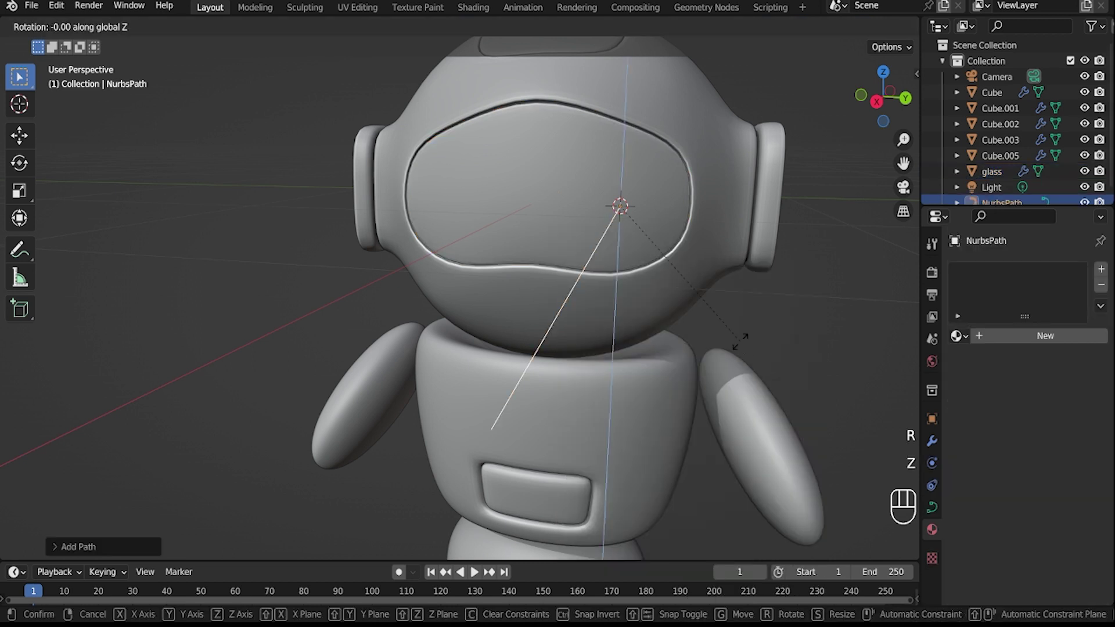
Turn the new path 90° around the vertical axis and shrink it to eye size.
{"action": "key", "text": "BackSpace"}
{"action": "key", "text": "9"}
{"action": "key", "text": "0"}
{"action": "key", "text": "Return"}
{"action": "key", "text": "s"}
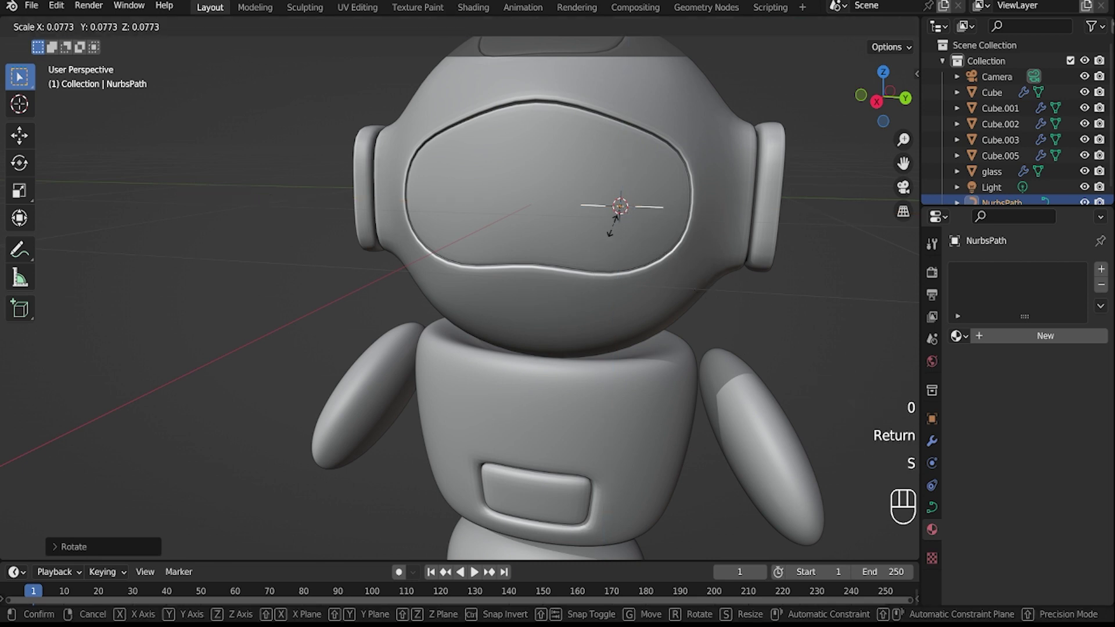
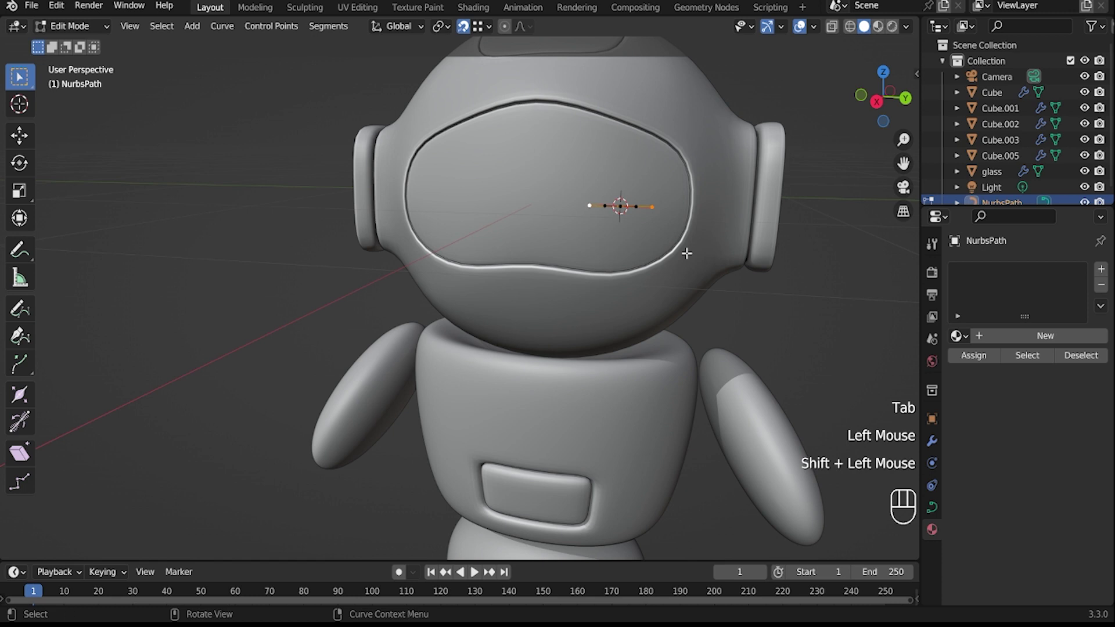
Pull the path's end points down along Z into a small arch and face the robot straight on.
{"action": "key", "text": "g"}
{"action": "key", "text": "z"}
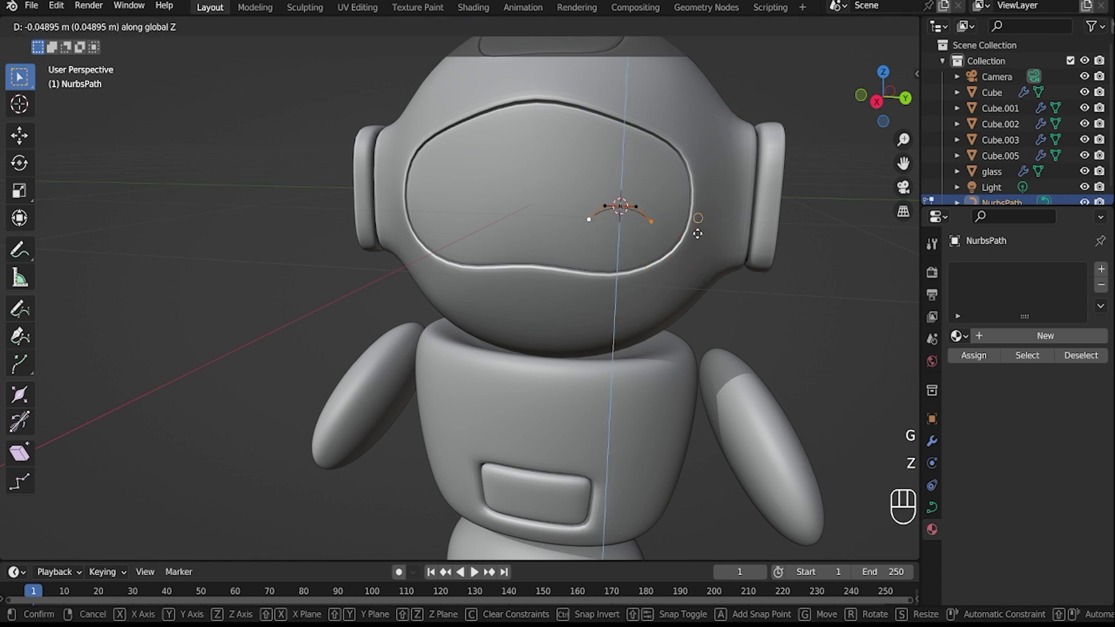
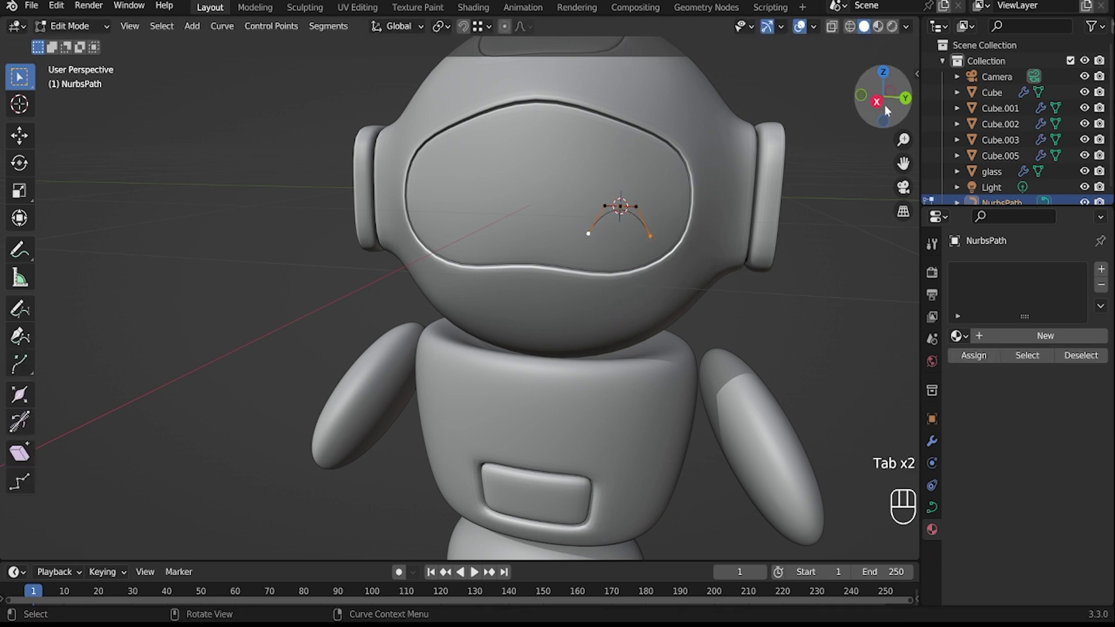
{"action": "left_click", "coordinate": [880, 105]}
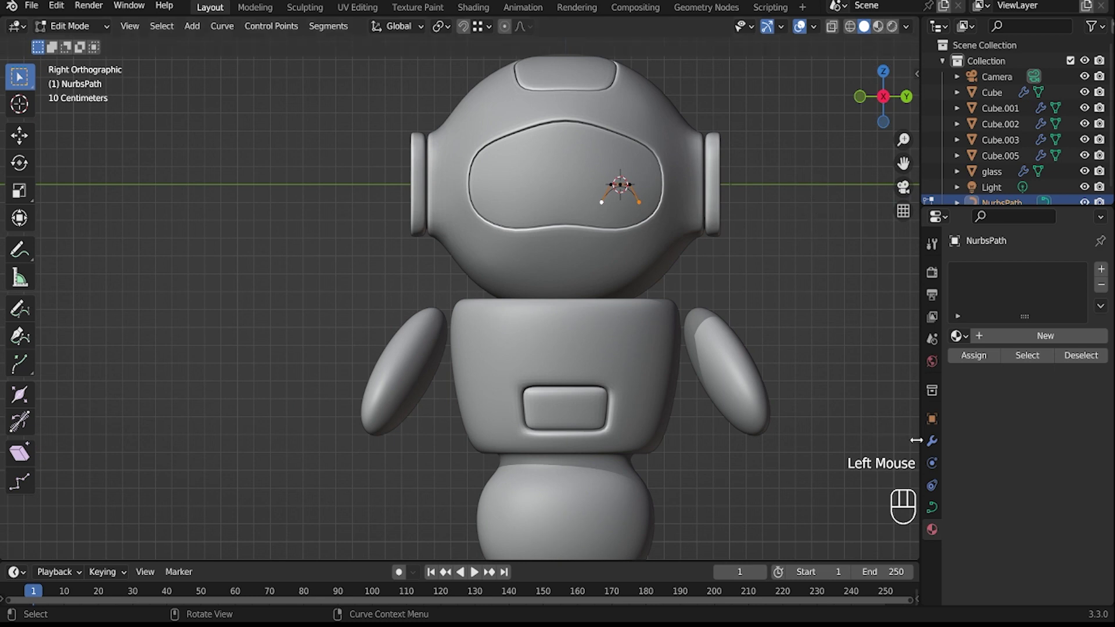
Show the curve's Object Data Geometry settings and expand the Bevel section.
{"action": "left_click", "coordinate": [941, 509]}
{"action": "scroll", "scroll_direction": "down", "scroll_amount": 3}
{"action": "scroll", "scroll_direction": "down", "scroll_amount": 3}
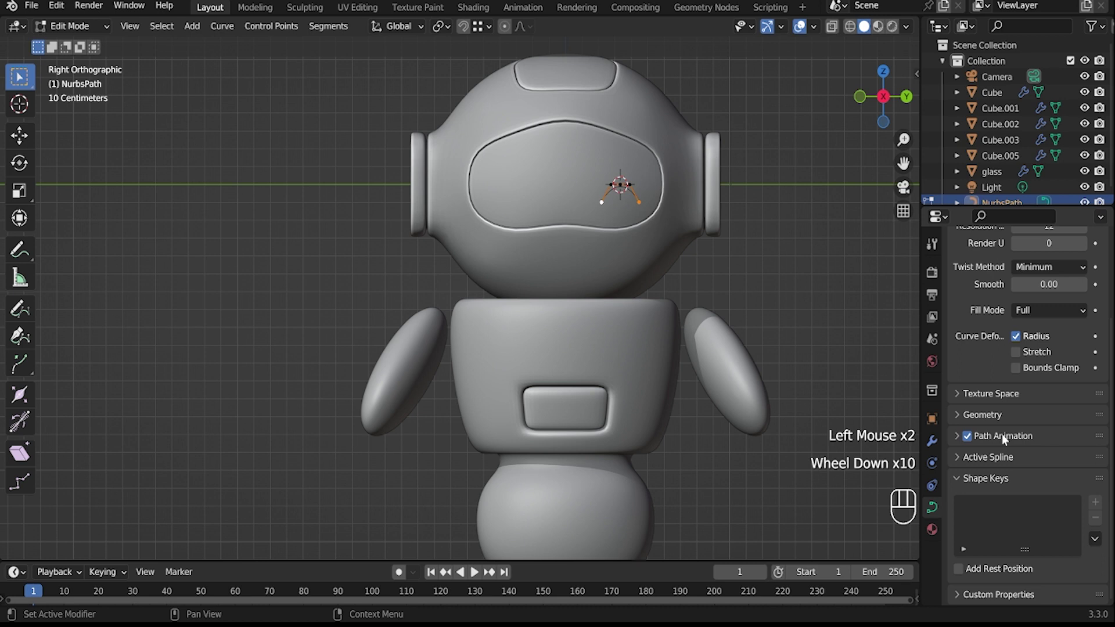
{"action": "left_click", "coordinate": [1003, 420]}
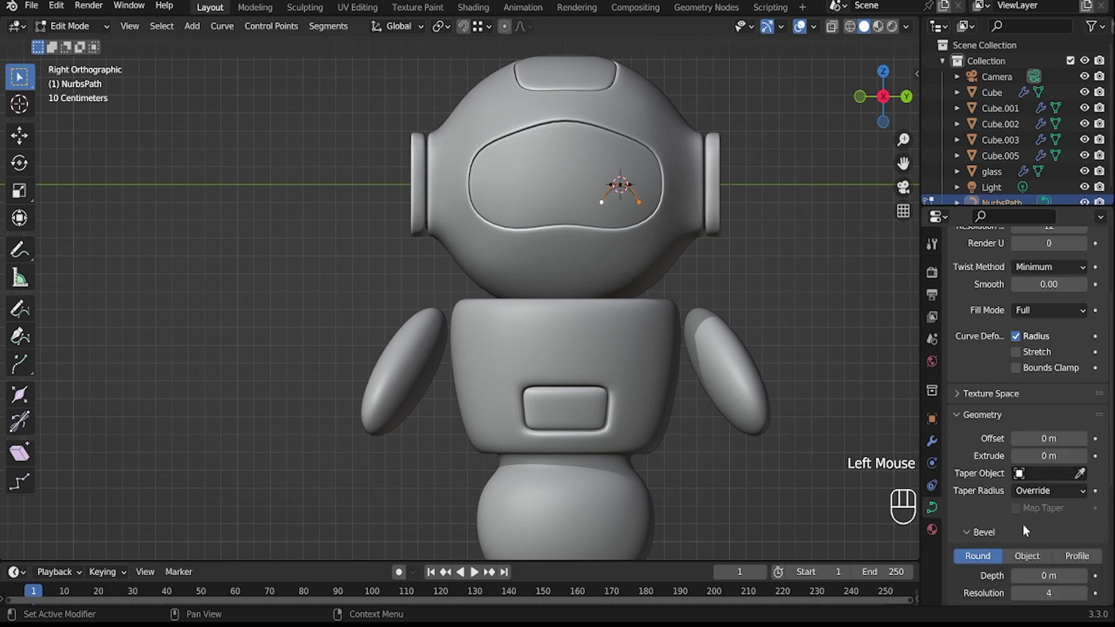
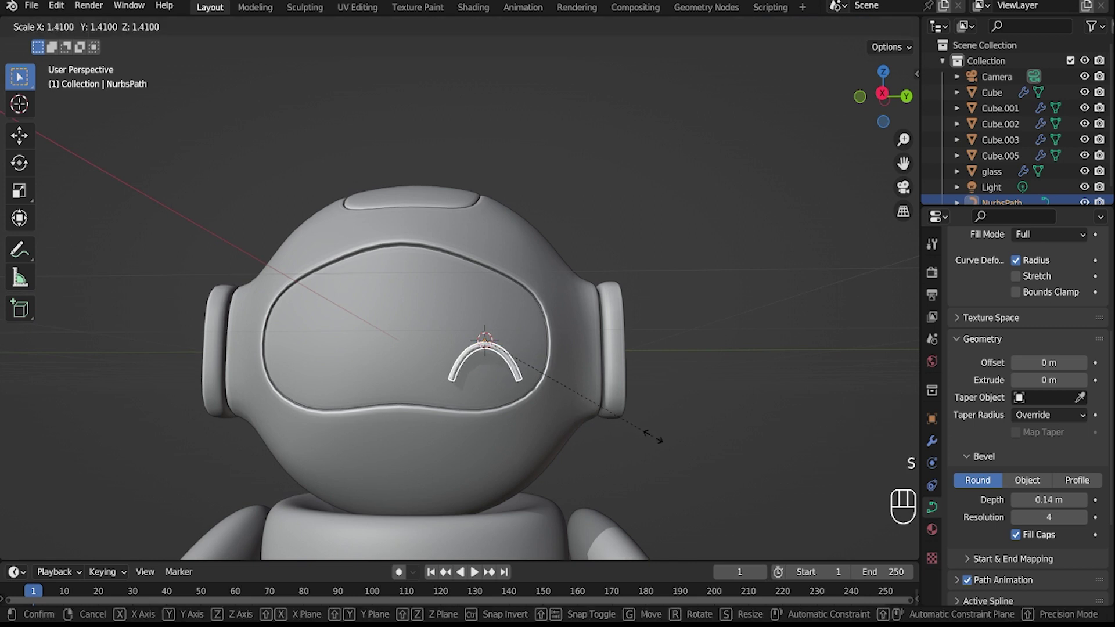
Confirm the enlarged eye size and raise the arch to eye height on the visor.
{"action": "left_click", "coordinate": [692, 340]}
{"action": "left_click", "coordinate": [888, 94]}
{"action": "key", "text": "g"}
{"action": "key", "text": "z"}
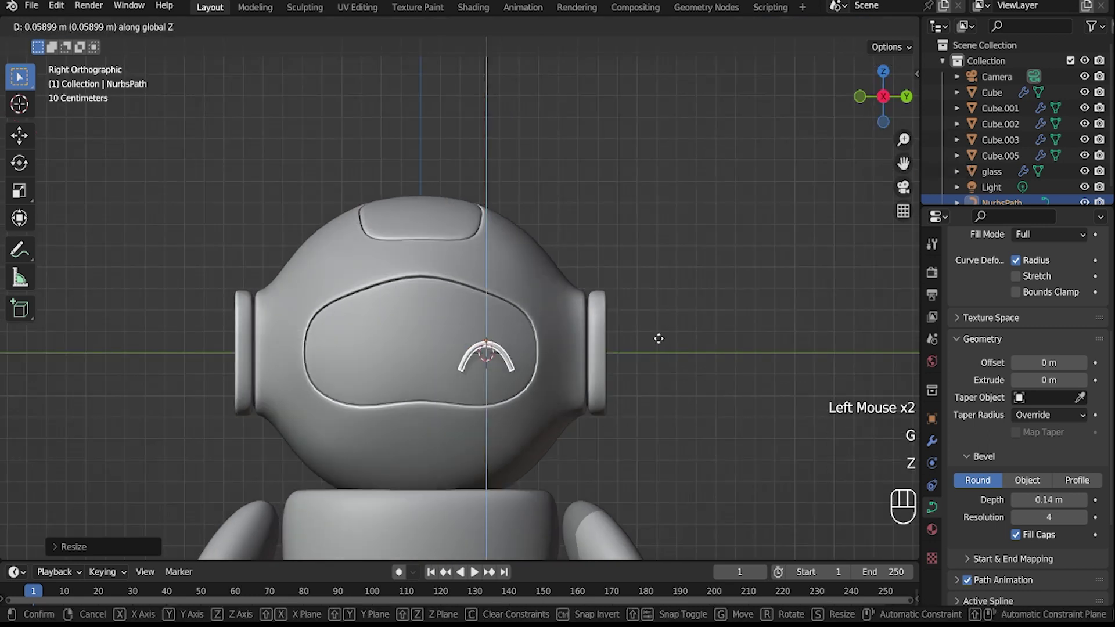
{"action": "left_click", "coordinate": [664, 344]}
Slide the eye arch sideways onto the right half of the visor.
{"action": "key", "text": "g"}
{"action": "key", "text": "x"}
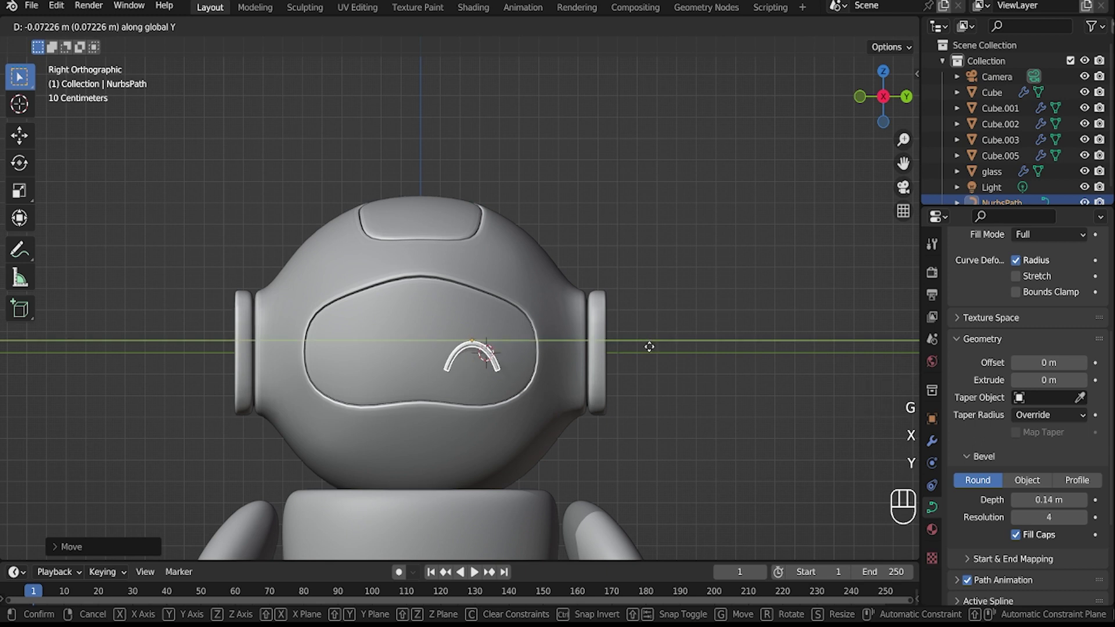
{"action": "left_click", "coordinate": [650, 350]}
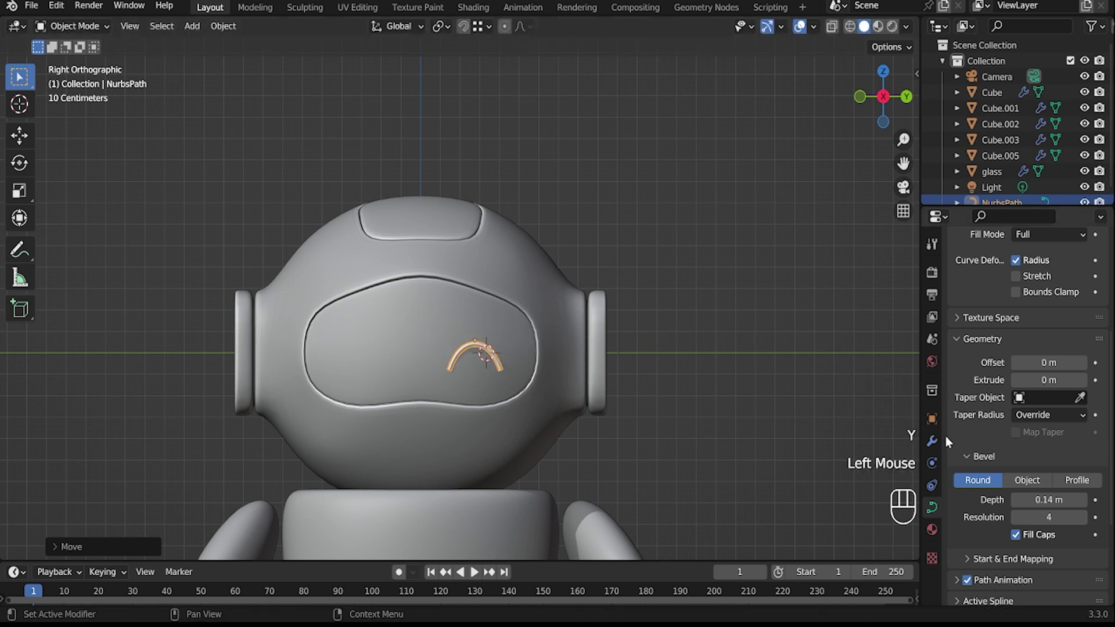
Add a Mirror modifier to the eye arch, with the head as mirror object and the axis set.
{"action": "left_click", "coordinate": [940, 445]}
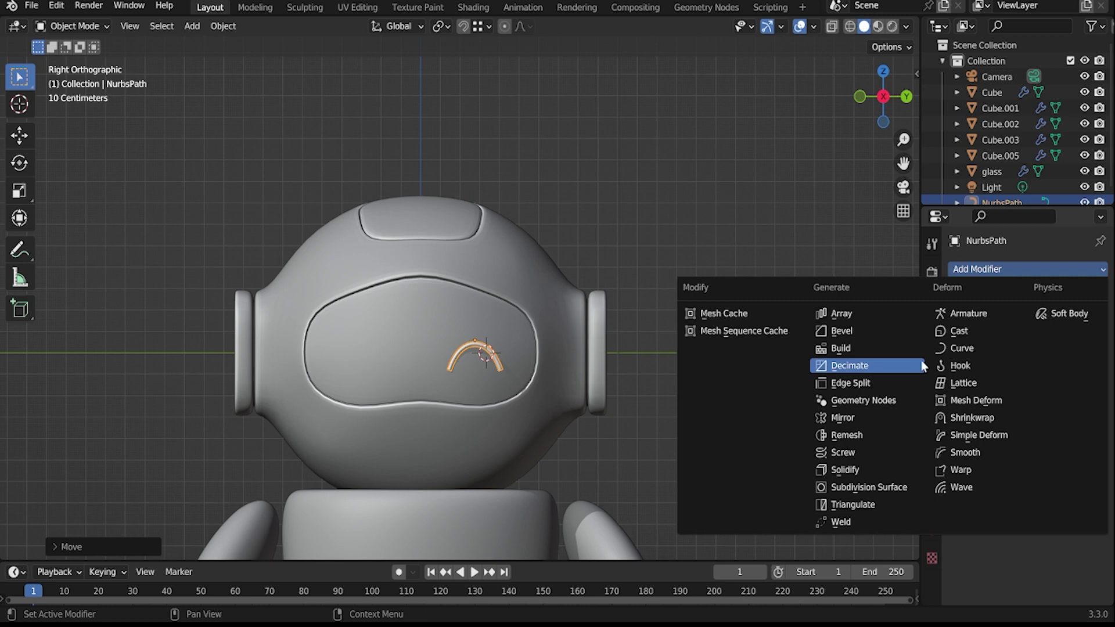
{"action": "left_click_drag", "start_coordinate": [901, 424], "coordinate": [901, 424]}
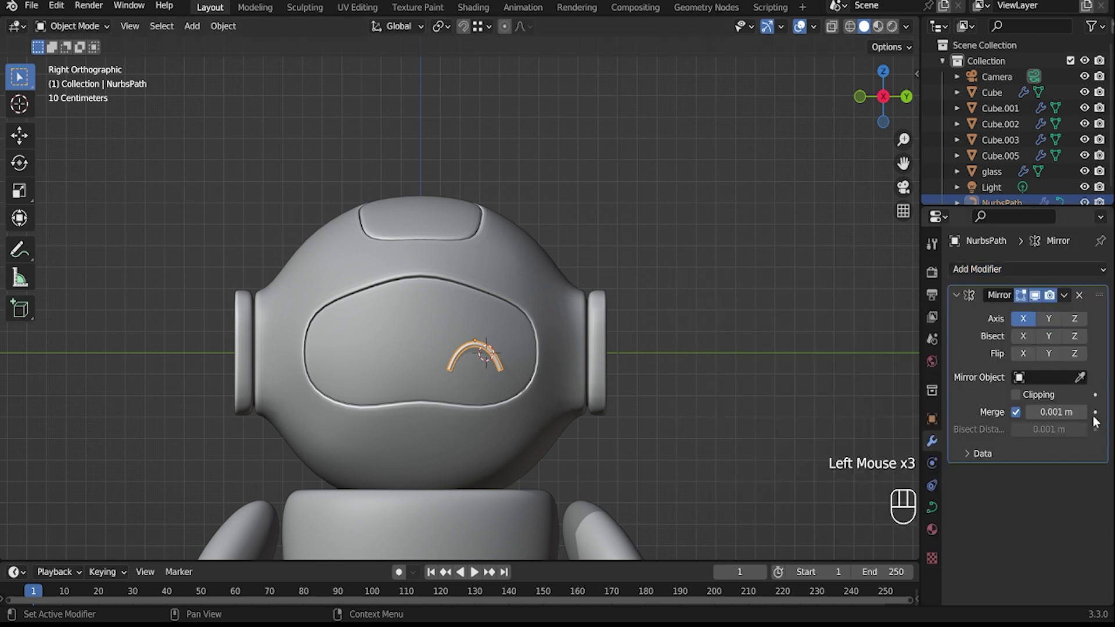
{"action": "left_click", "coordinate": [1089, 377]}
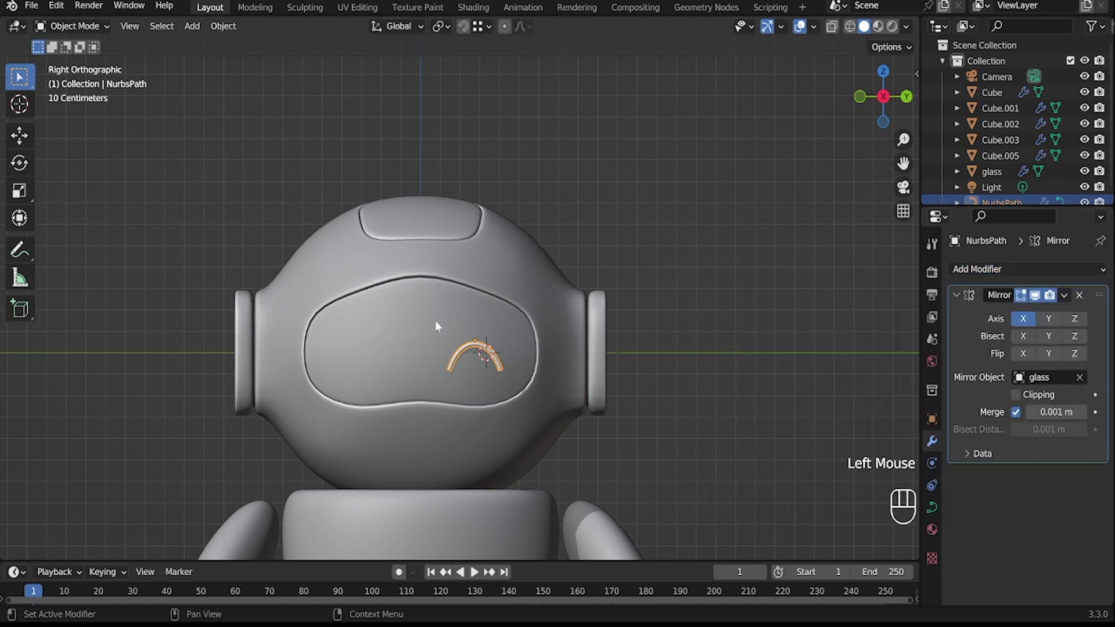
{"action": "left_click", "coordinate": [1048, 321]}
{"action": "left_click", "coordinate": [1032, 322]}
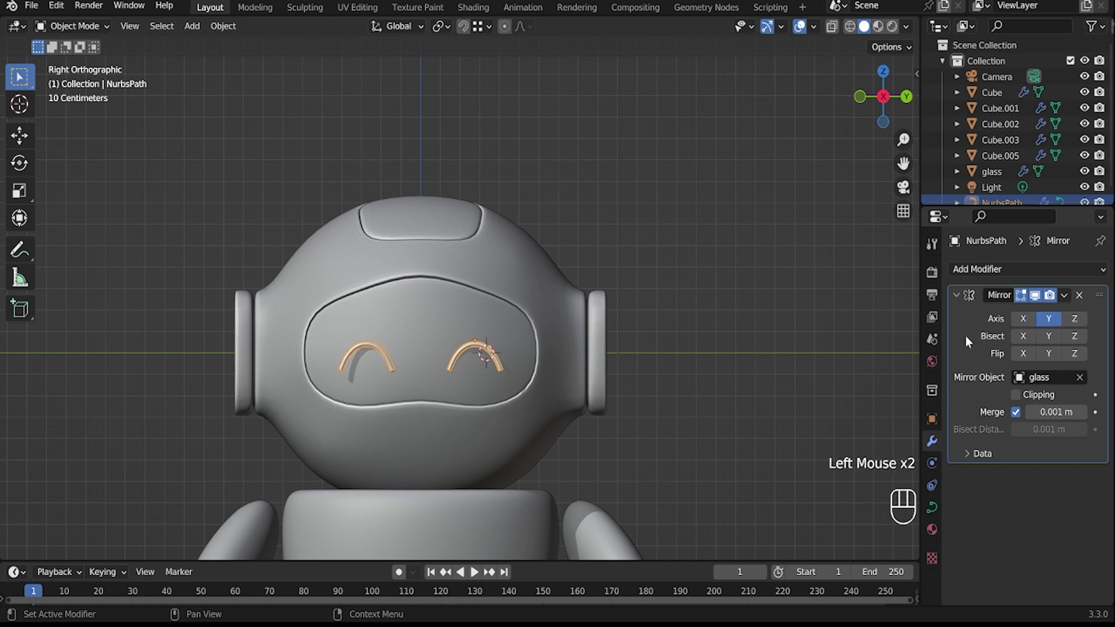
From a side view, push the eyes back against the visor and turn them around the vertical axis.
{"action": "left_click_drag", "start_coordinate": [648, 373], "coordinate": [414, 424]}
{"action": "scroll", "scroll_direction": "up", "scroll_amount": 3}
{"action": "key", "text": "g"}
{"action": "key", "text": "x"}
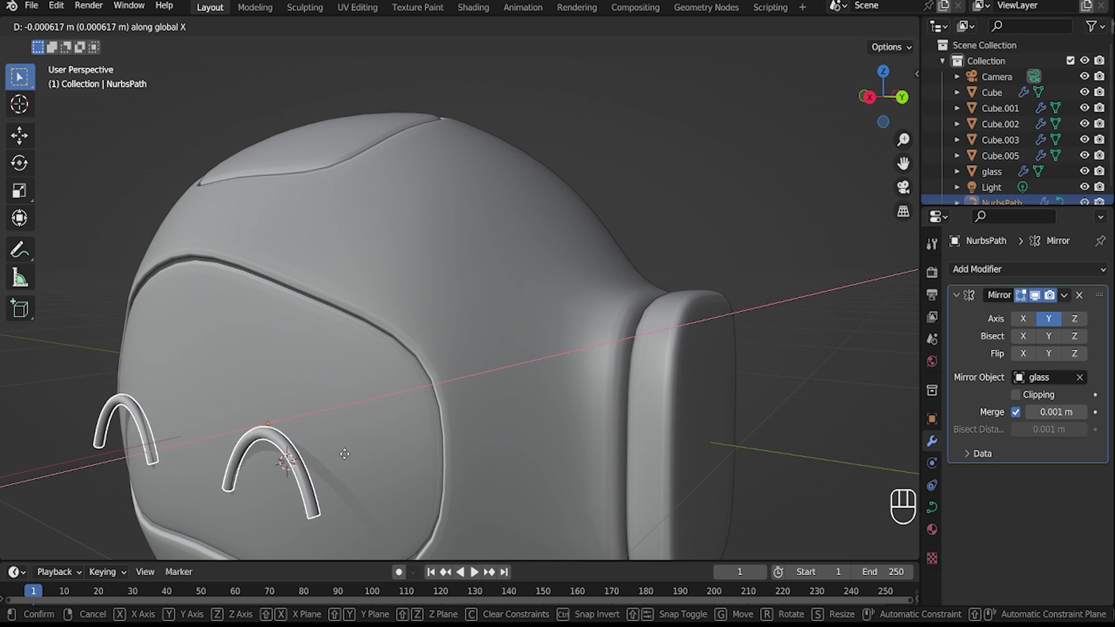
{"action": "left_click", "coordinate": [347, 457]}
{"action": "key", "text": "r"}
{"action": "key", "text": "z"}
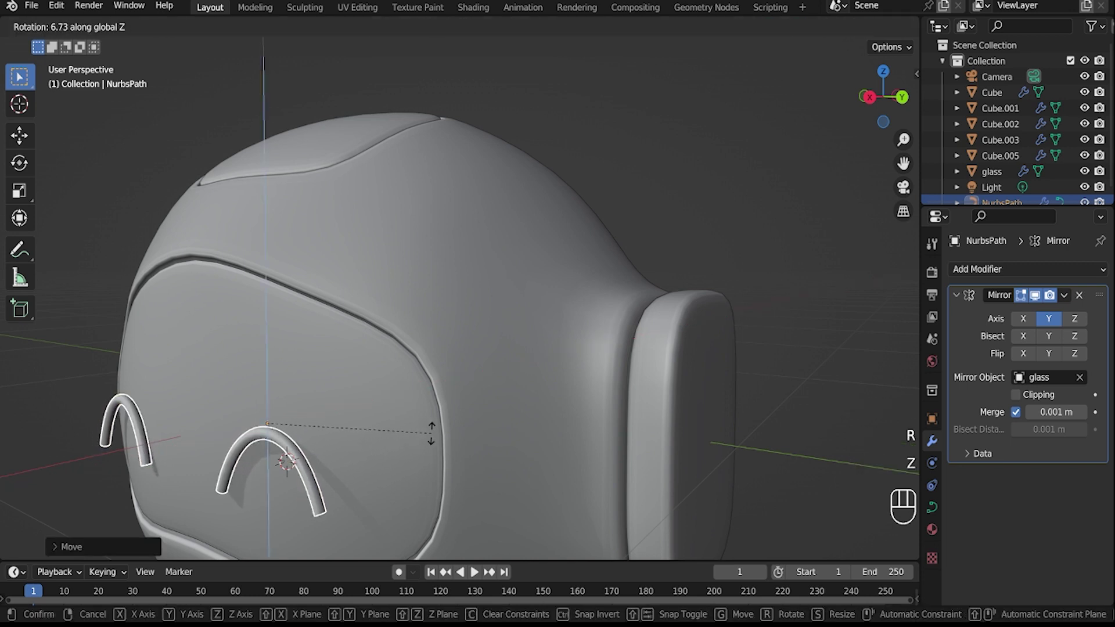
{"action": "left_click", "coordinate": [447, 433]}
Tilt the eyes along their own axis and refine their turn so they sit flush on the curved visor.
{"action": "key", "text": "g"}
{"action": "key", "text": "x"}
{"action": "key", "text": "x"}
{"action": "key", "text": "y"}
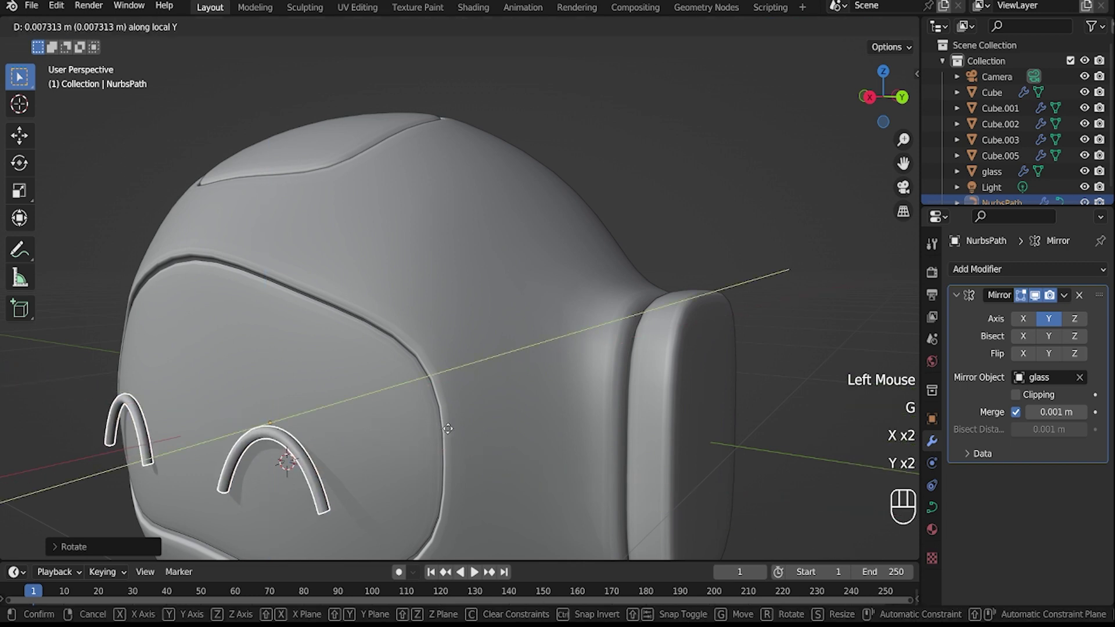
{"action": "left_click", "coordinate": [454, 433]}
{"action": "key", "text": "r"}
{"action": "key", "text": "z"}
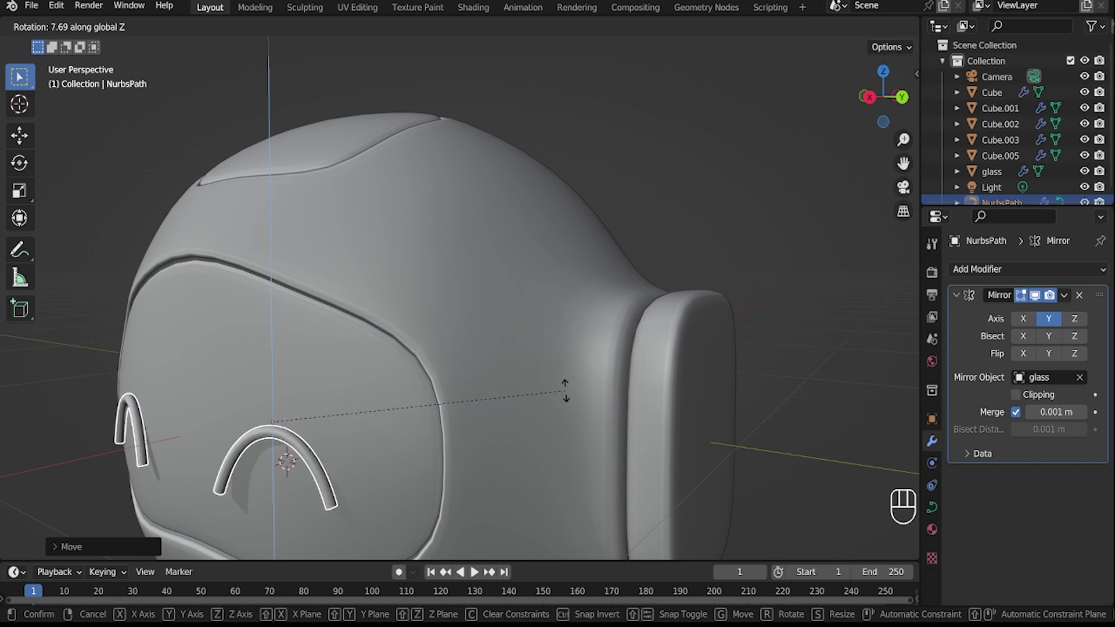
{"action": "left_click", "coordinate": [565, 402]}
{"action": "key", "text": "g"}
{"action": "key", "text": "x"}
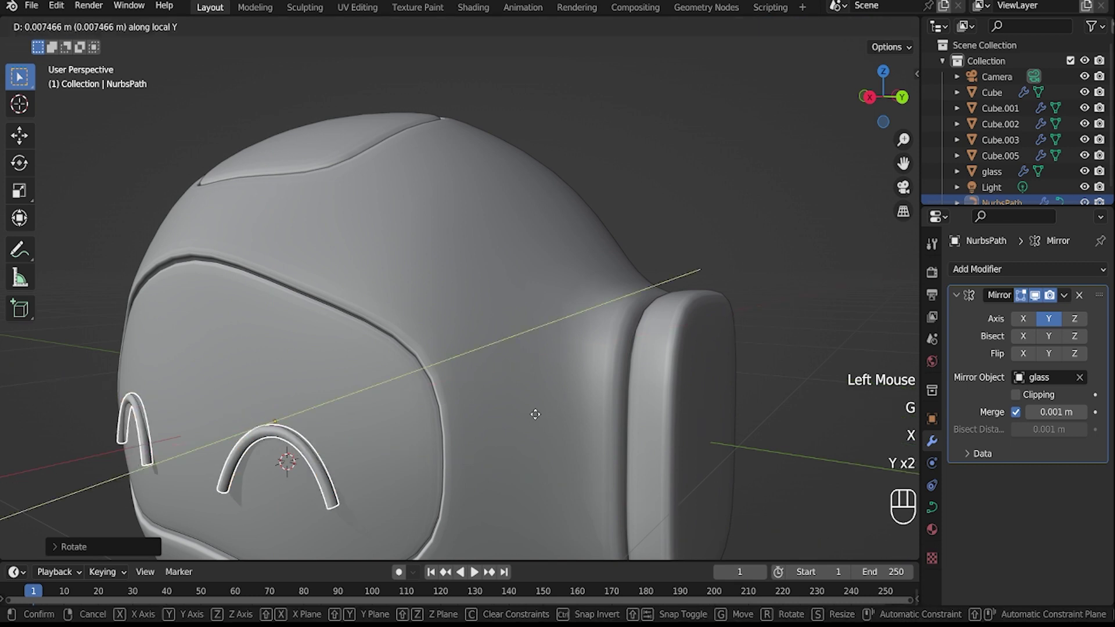
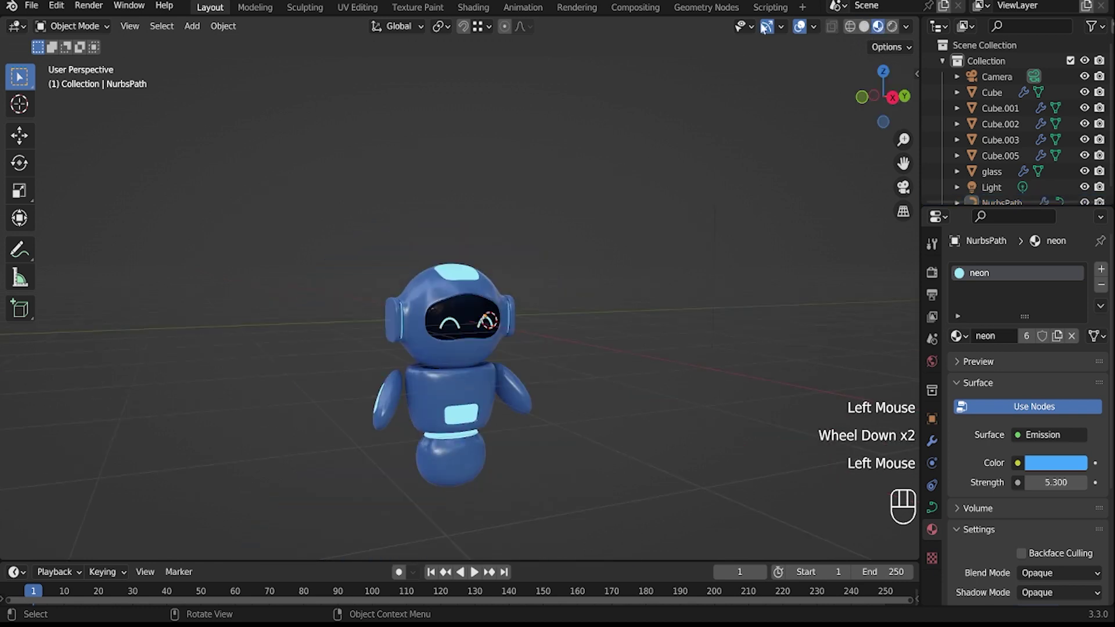
Switch to Rendered shading and orbit around the robot to face its glowing smiling eyes.
{"action": "left_click", "coordinate": [802, 30]}
{"action": "left_click_drag", "start_coordinate": [617, 385], "coordinate": [597, 388]}
{"action": "left_click_drag", "start_coordinate": [624, 320], "coordinate": [615, 293]}
{"action": "left_click_drag", "start_coordinate": [615, 341], "coordinate": [844, 344]}
{"action": "left_click_drag", "start_coordinate": [628, 374], "coordinate": [285, 469]}
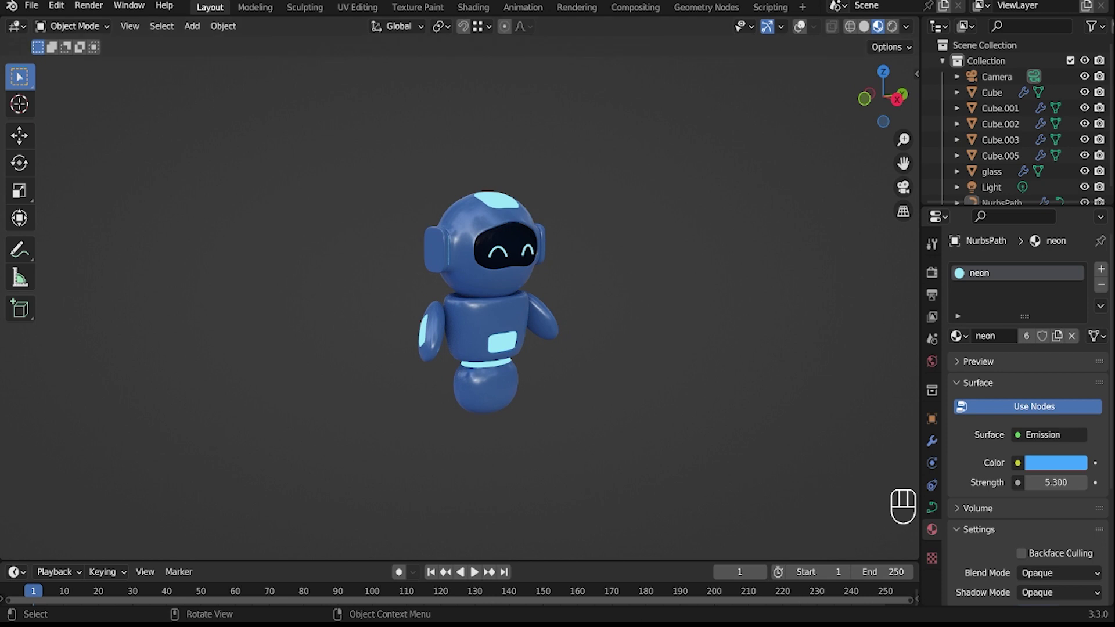